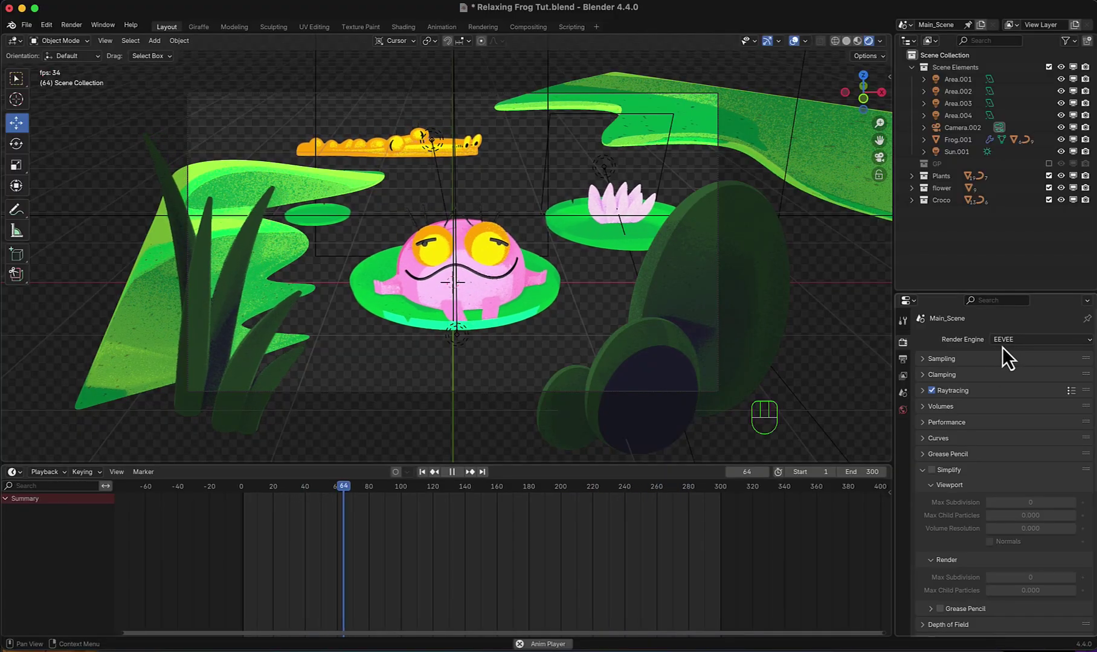
- Review Film Transparent and Color Management in Render Properties, then stop playback at frame 92
{"action": "scroll", "scroll_direction": "down", "scroll_amount": 3}
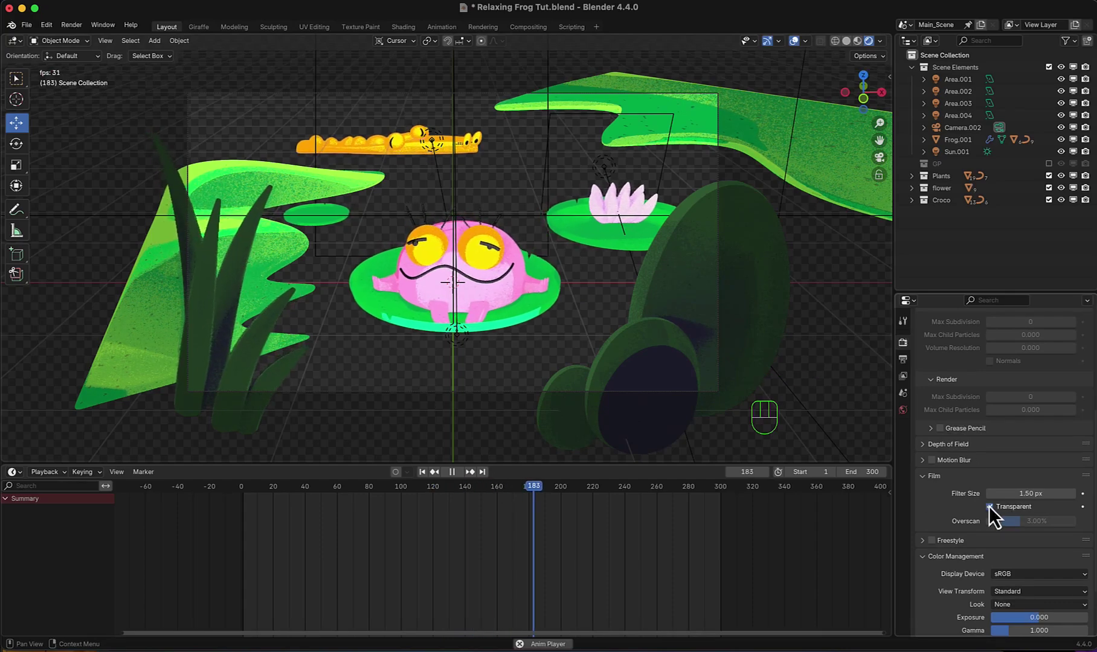
{"action": "scroll", "scroll_direction": "down", "scroll_amount": 3}
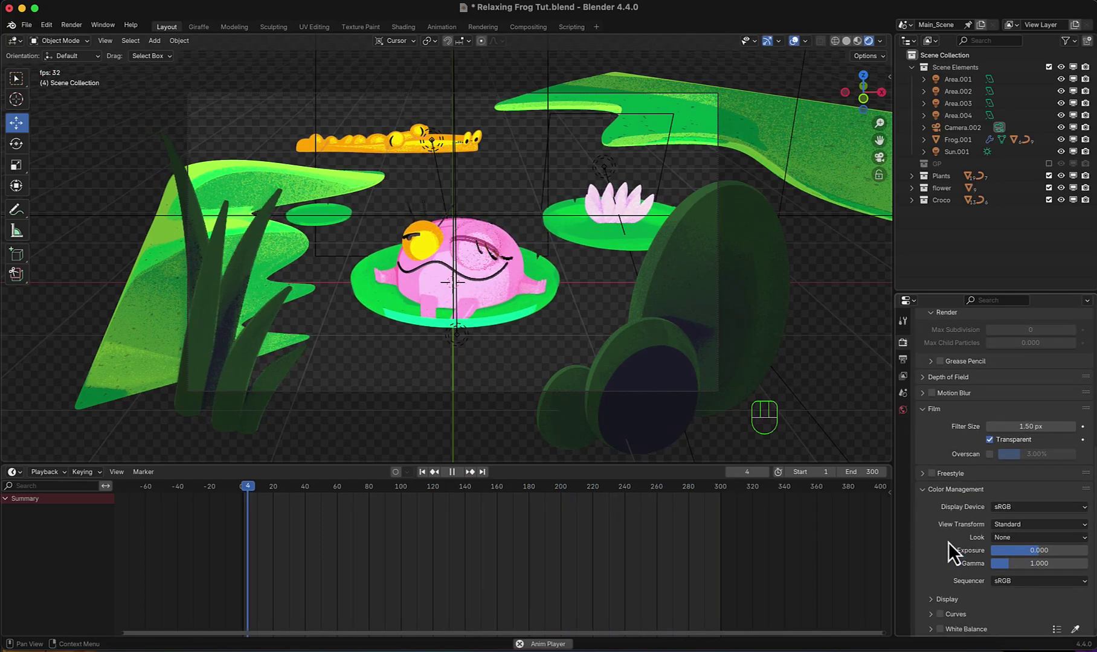
{"action": "key", "text": "shift+s"}
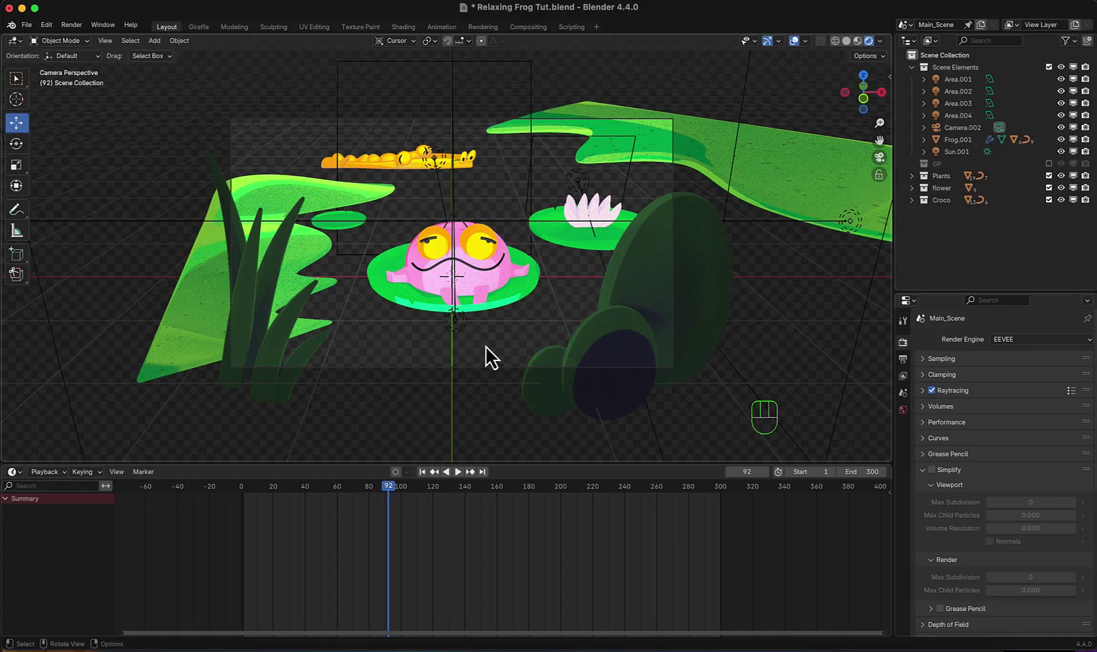
- Add a mesh plane and scale it in Edit Mode to spread under the frog and lily pads
{"action": "key", "text": "shift+a"}
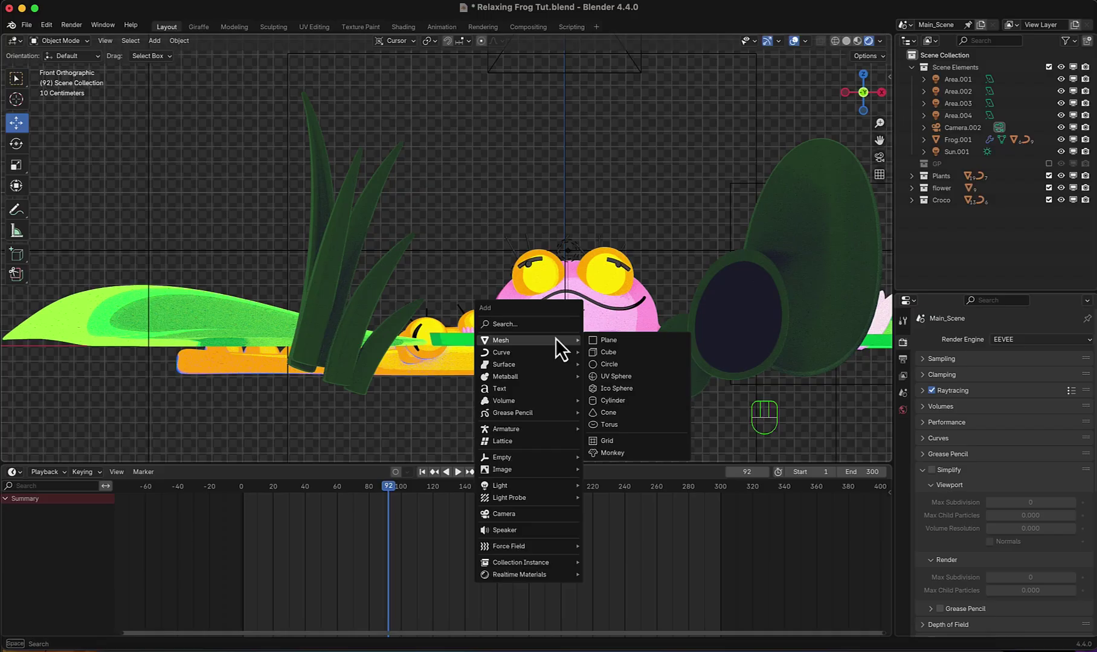
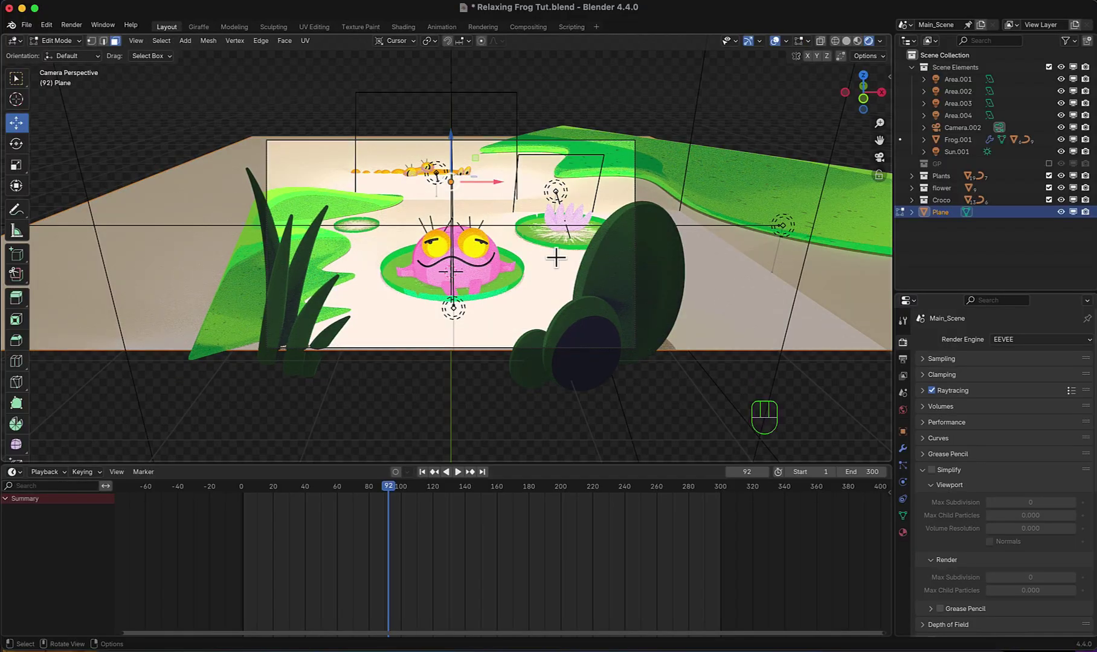
{"action": "left_click_drag", "start_coordinate": [563, 270], "coordinate": [189, 366]}
{"action": "left_click_drag", "start_coordinate": [189, 366], "coordinate": [189, 366]}
{"action": "key", "text": "KP_0"}
{"action": "key", "text": "Tab"}
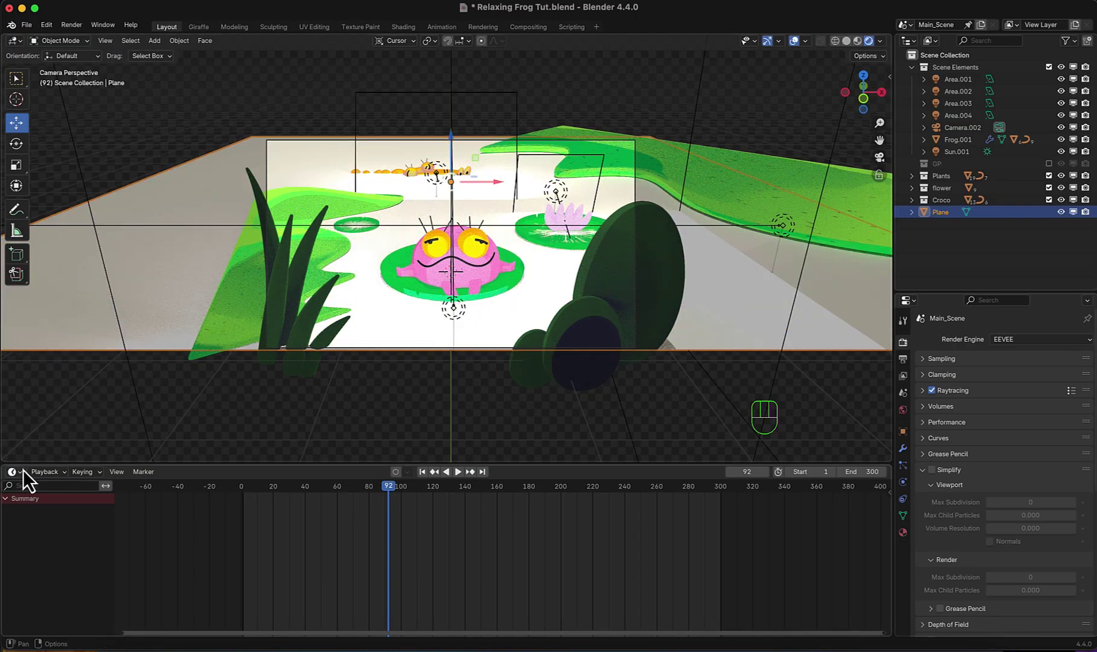
- Turn the lower area into a Geometry Node Editor and create the Water Ripple node tree on the plane
{"action": "left_click_drag", "start_coordinate": [28, 478], "coordinate": [909, 393]}
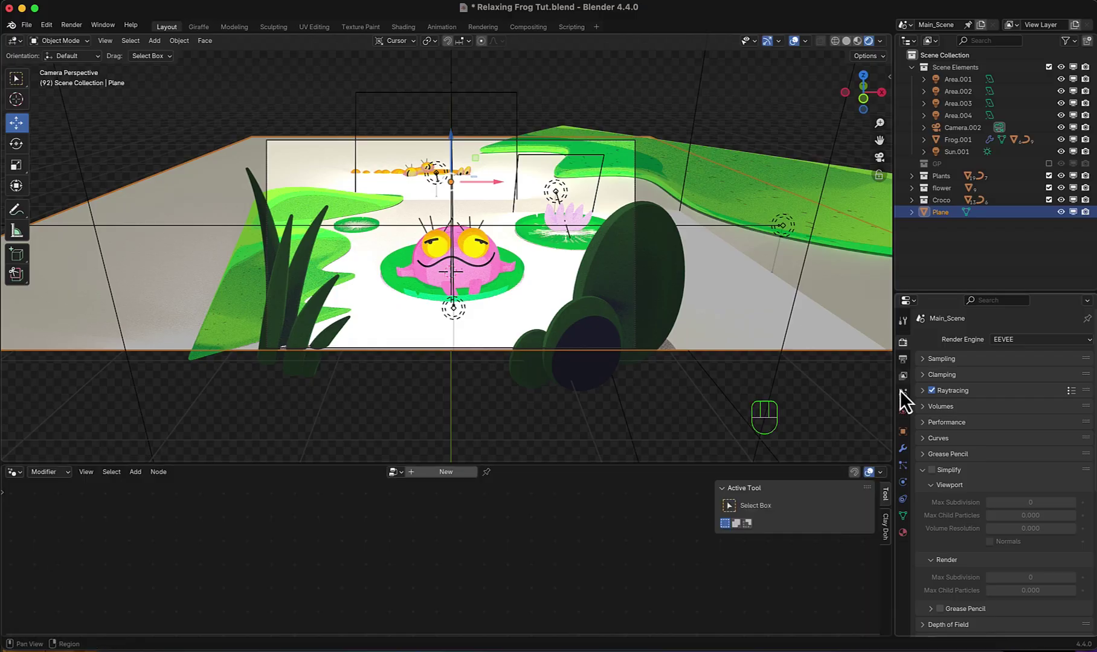
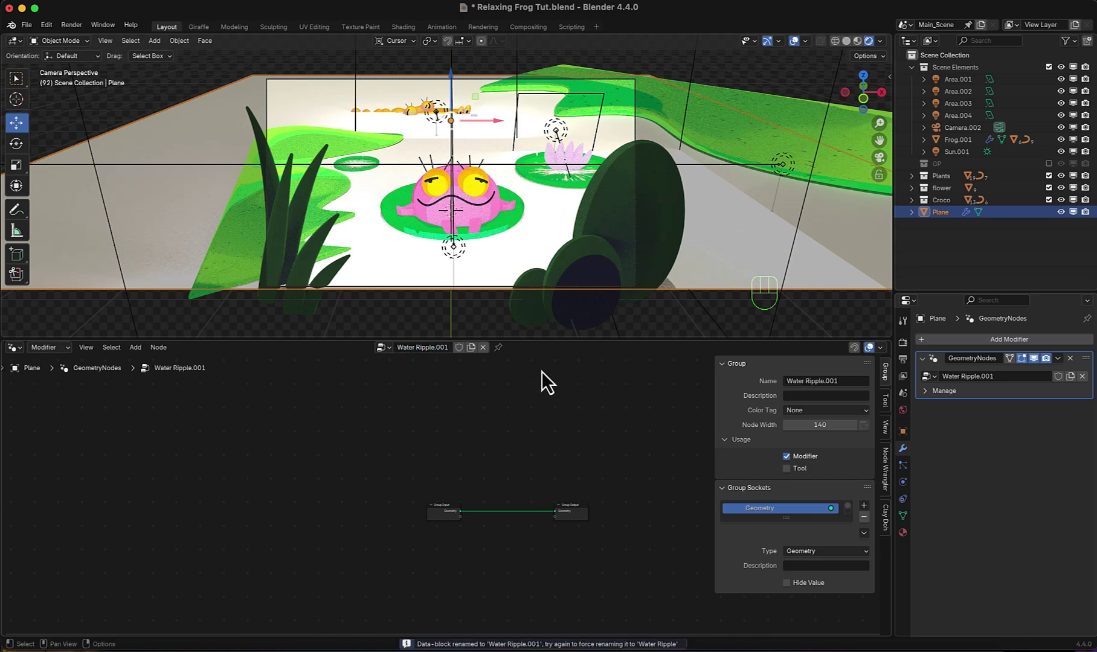
{"action": "scroll", "scroll_direction": "up", "scroll_amount": 3}
{"action": "middle_click", "coordinate": [532, 515]}
{"action": "left_click", "coordinate": [356, 461]}
{"action": "left_click", "coordinate": [322, 468]}
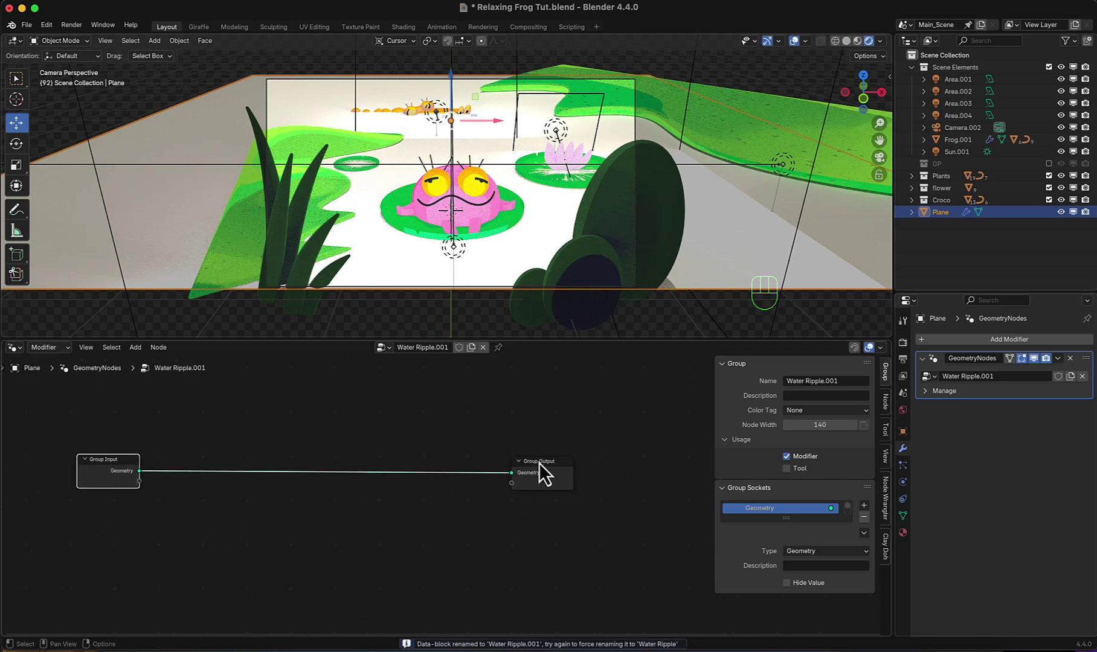
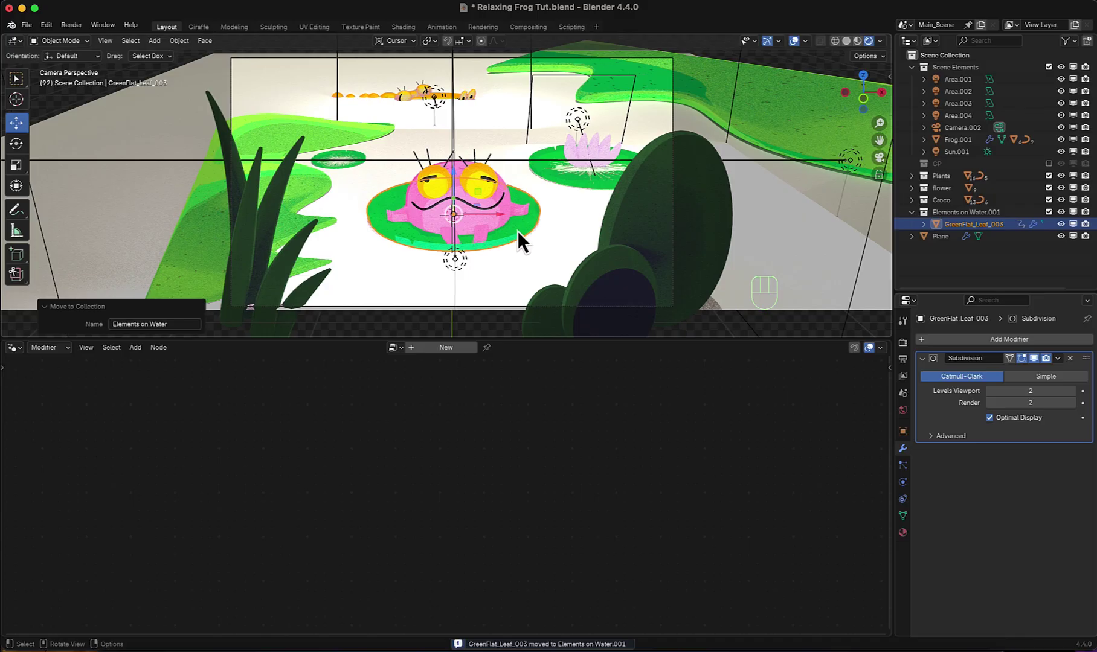
- Bring the Elements on Water collection into the node tree and expose it as a Group Input
{"action": "left_click", "coordinate": [482, 293]}
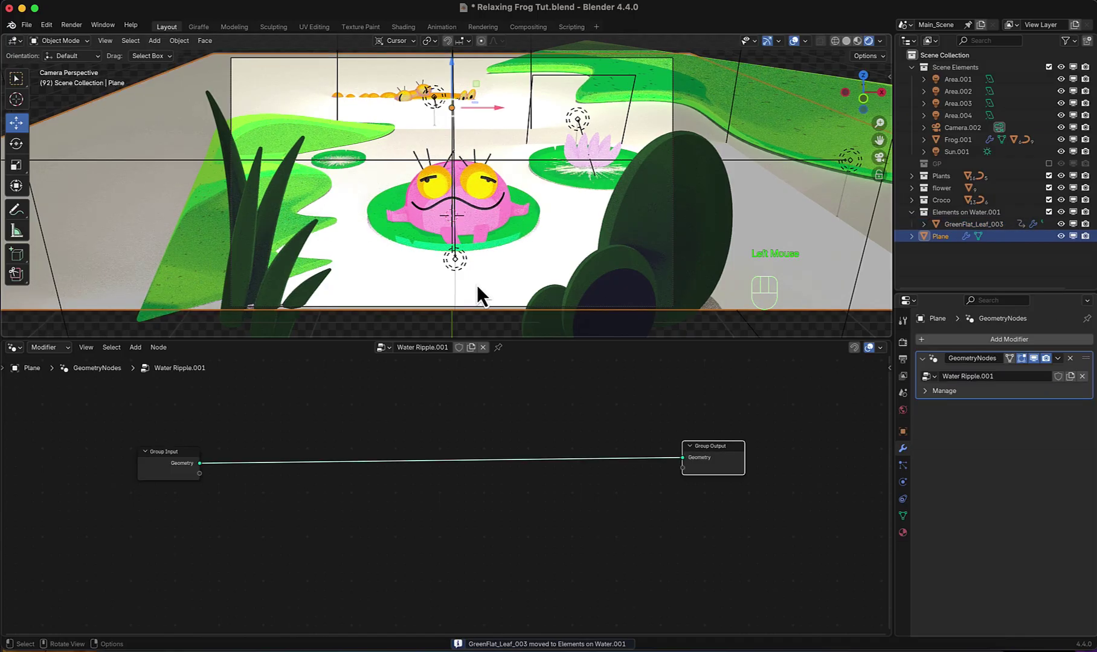
{"action": "left_click", "coordinate": [968, 225]}
{"action": "left_click", "coordinate": [935, 255]}
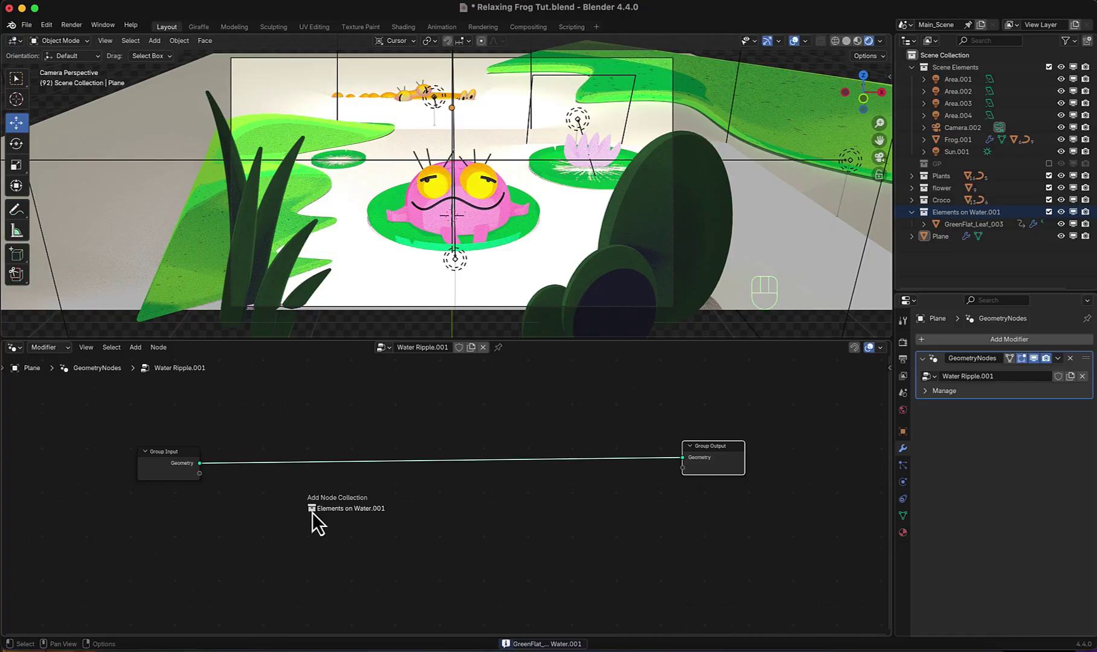
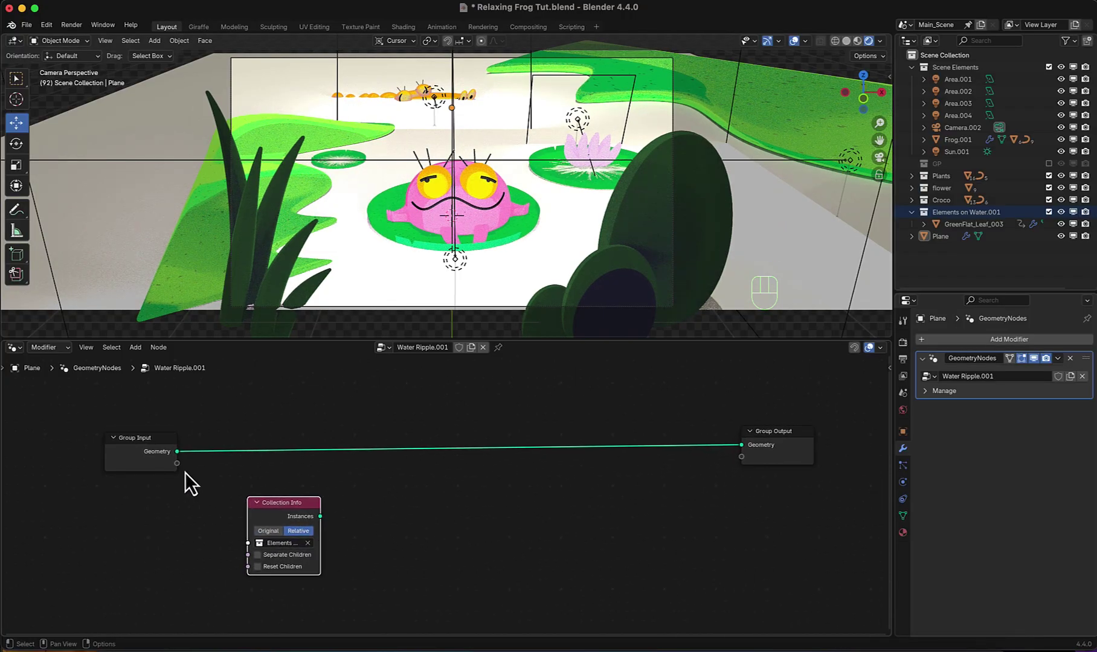
{"action": "left_click_drag", "start_coordinate": [185, 477], "coordinate": [212, 506]}
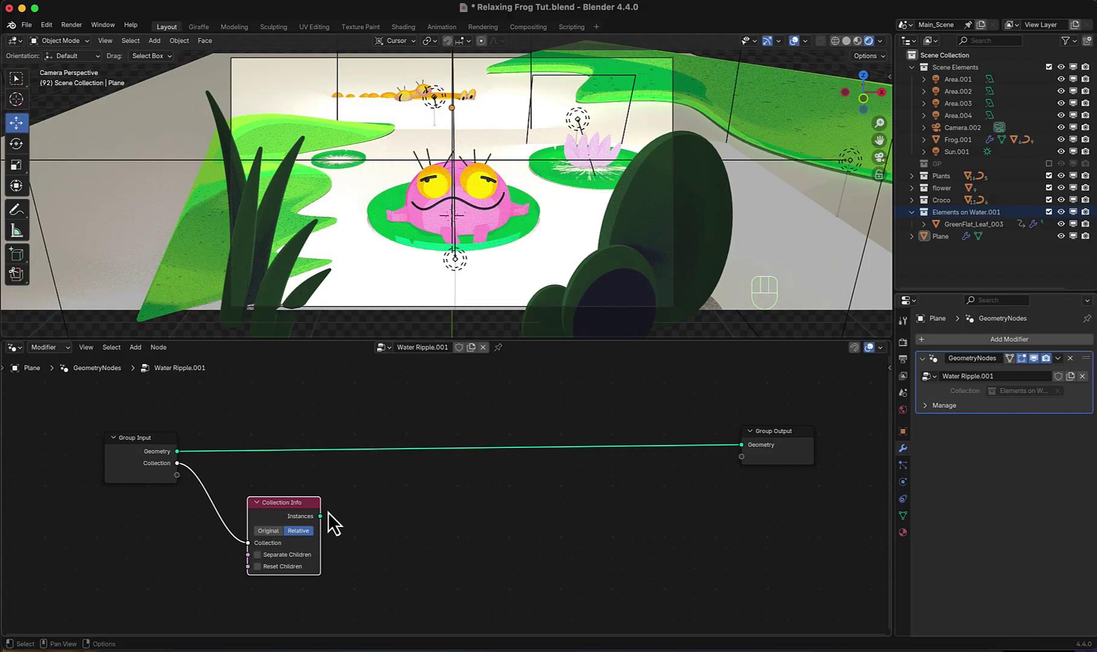
- Chain Realize Instances, Geometry Proximity and Map Range so distance feeds the remap
{"action": "left_click_drag", "start_coordinate": [332, 525], "coordinate": [364, 523]}
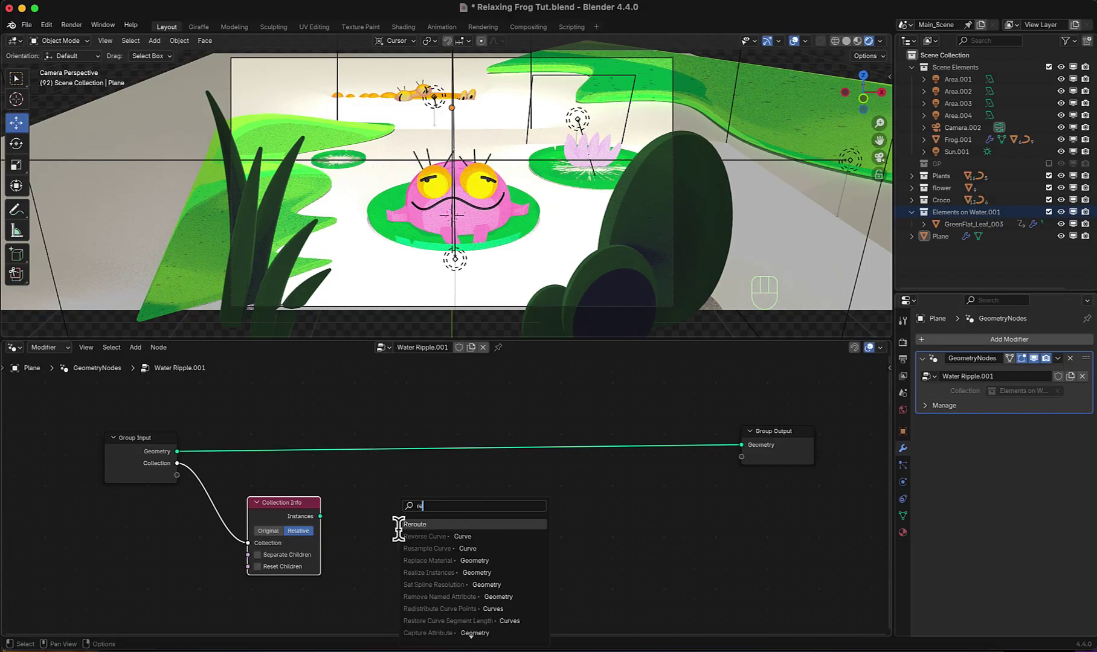
{"action": "left_click_drag", "start_coordinate": [390, 528], "coordinate": [506, 525]}
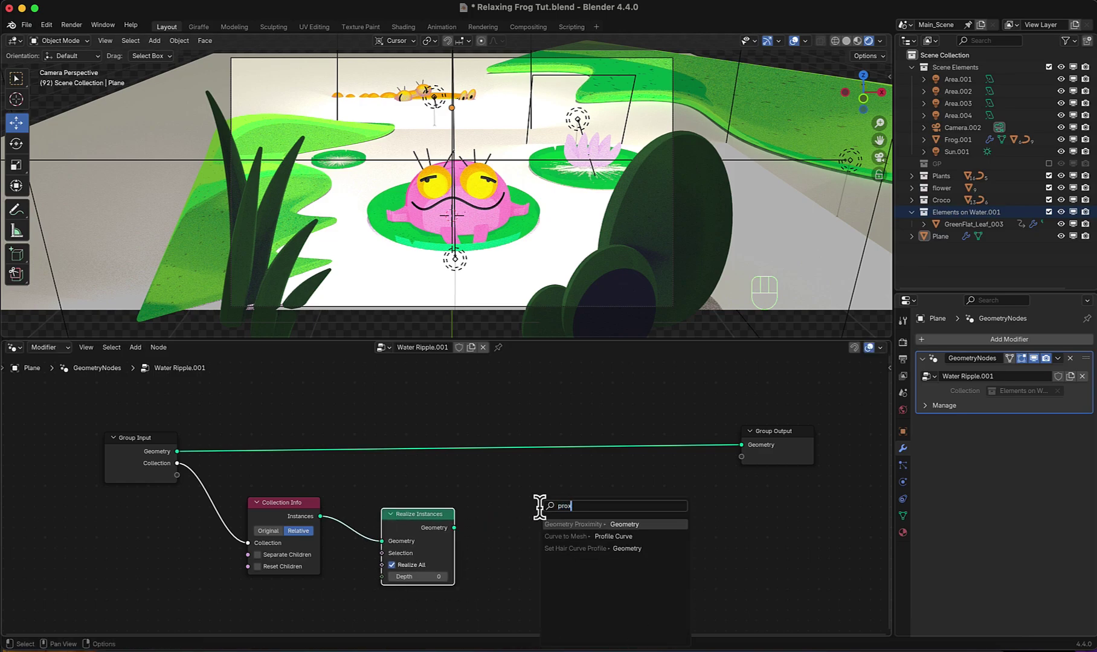
{"action": "left_click", "coordinate": [621, 540]}
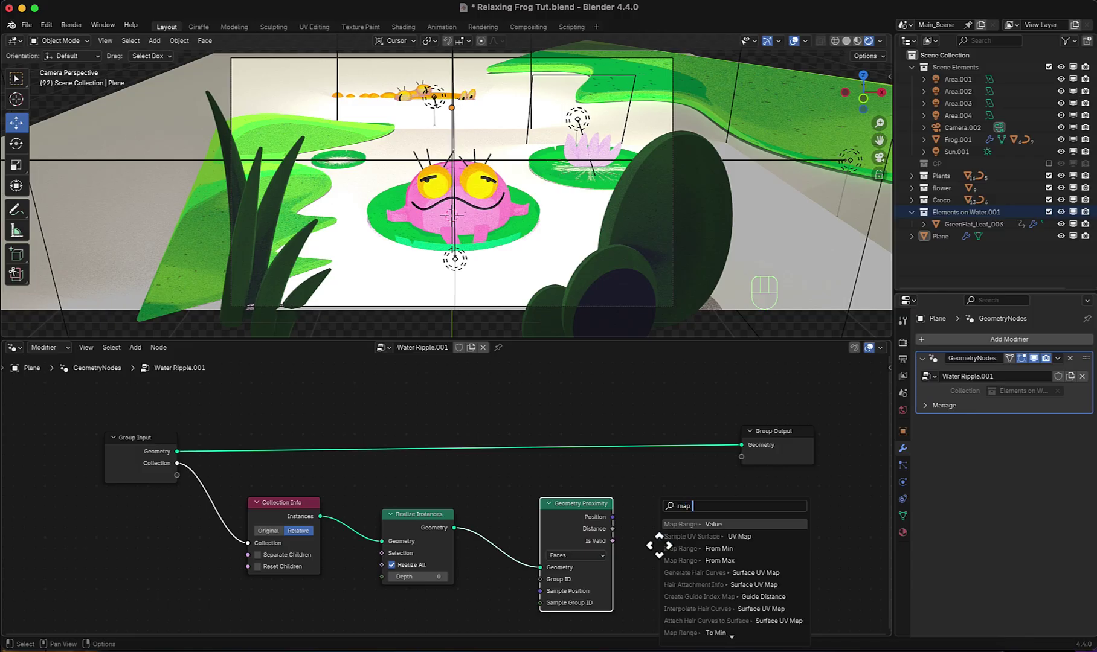
{"action": "left_click_drag", "start_coordinate": [676, 513], "coordinate": [719, 477]}
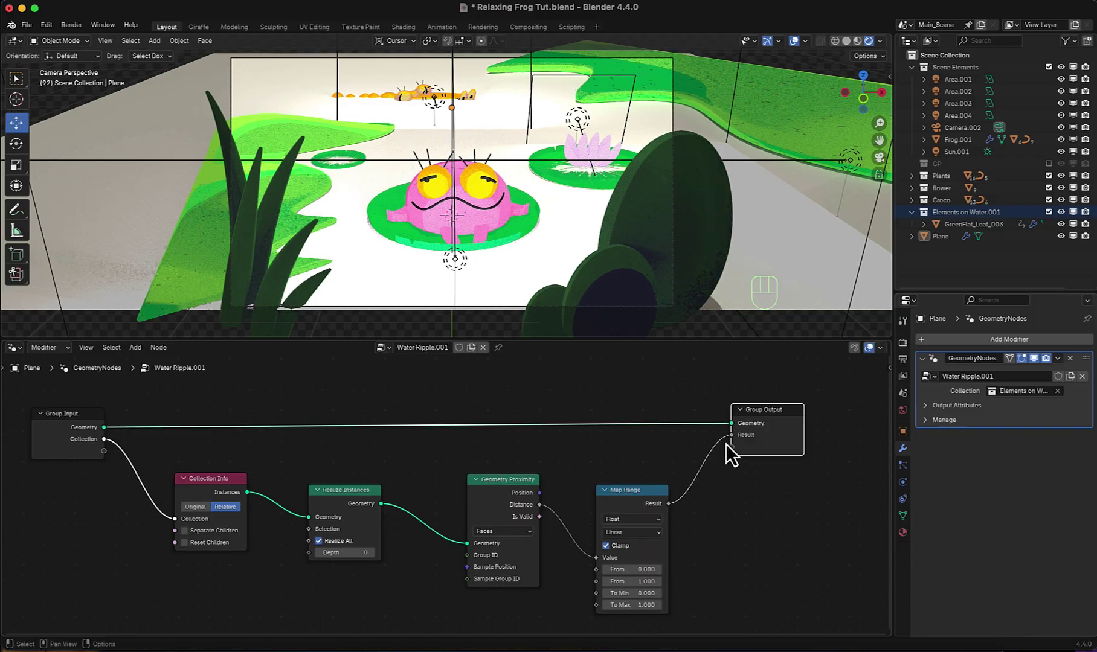
{"action": "middle_click", "coordinate": [737, 514]}
- Expose Map Range To Min on the modifier at 0.000 and link Result to the Group Output
{"action": "scroll", "scroll_direction": "down", "scroll_amount": 3}
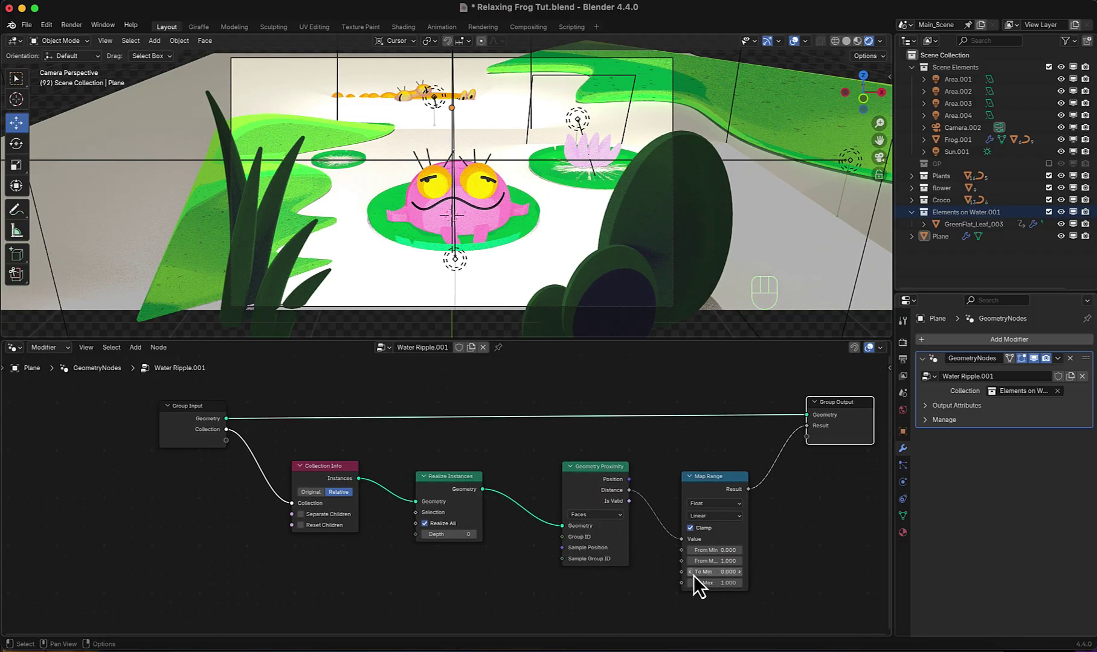
{"action": "left_click_drag", "start_coordinate": [687, 584], "coordinate": [548, 551]}
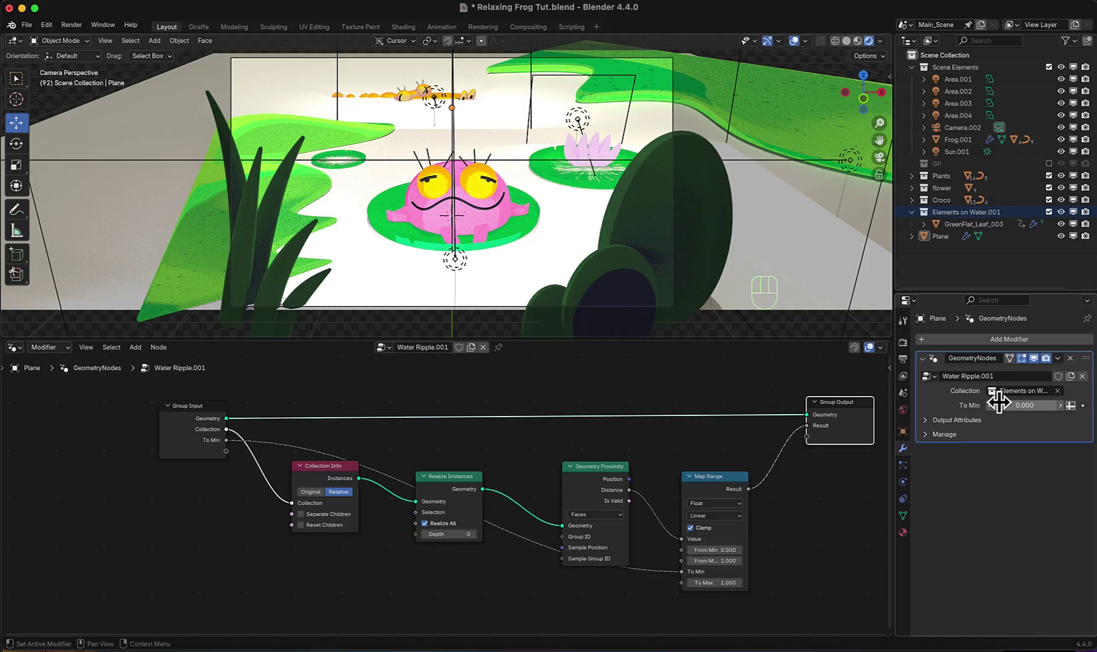
{"action": "left_click", "coordinate": [932, 427]}
{"action": "left_click_drag", "start_coordinate": [1017, 445], "coordinate": [950, 439]}
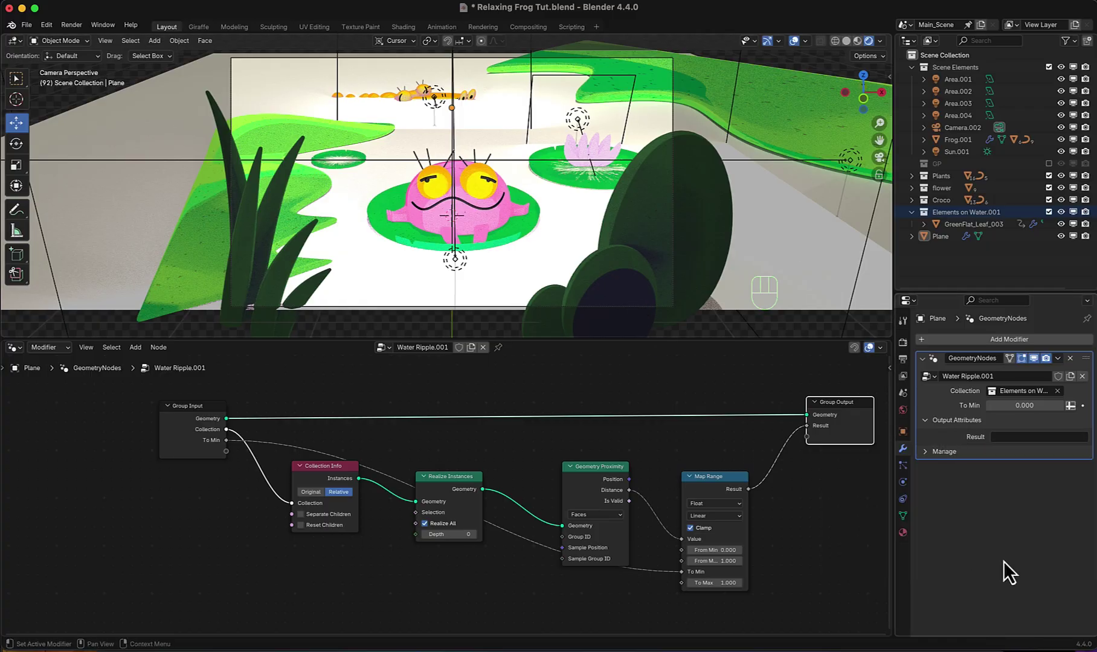
- Name the modifier's output attribute Color Water in the plane's mesh data
{"action": "left_click", "coordinate": [910, 529]}
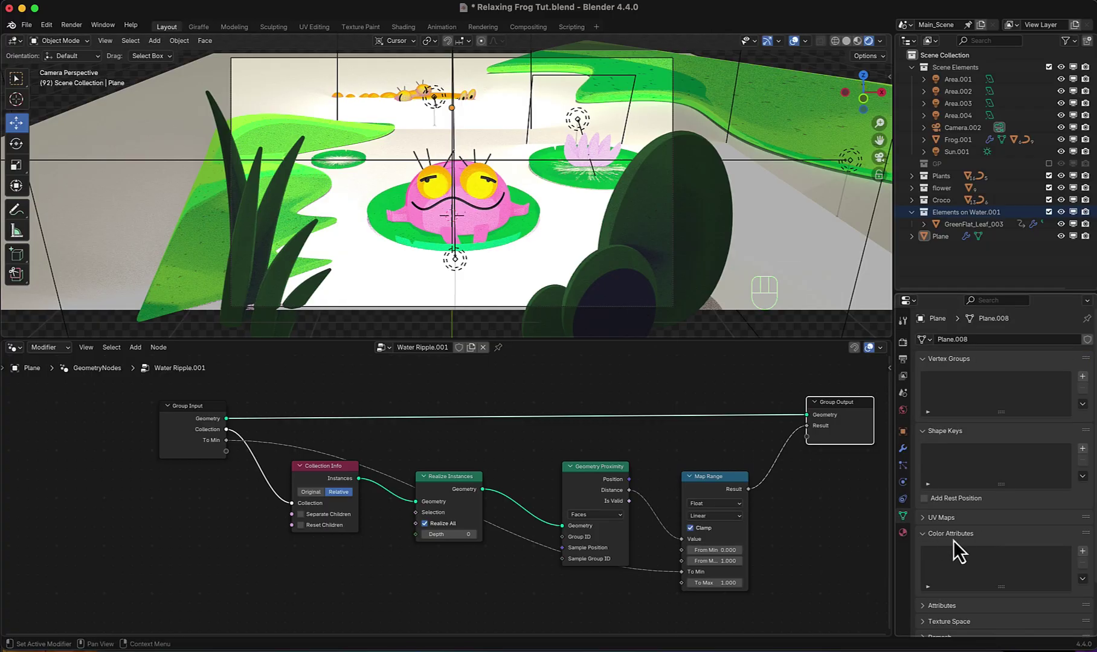
{"action": "scroll", "scroll_direction": "down", "scroll_amount": 3}
{"action": "left_click_drag", "start_coordinate": [1087, 516], "coordinate": [1070, 580]}
{"action": "left_click", "coordinate": [915, 461]}
{"action": "left_click_drag", "start_coordinate": [1034, 450], "coordinate": [877, 465]}
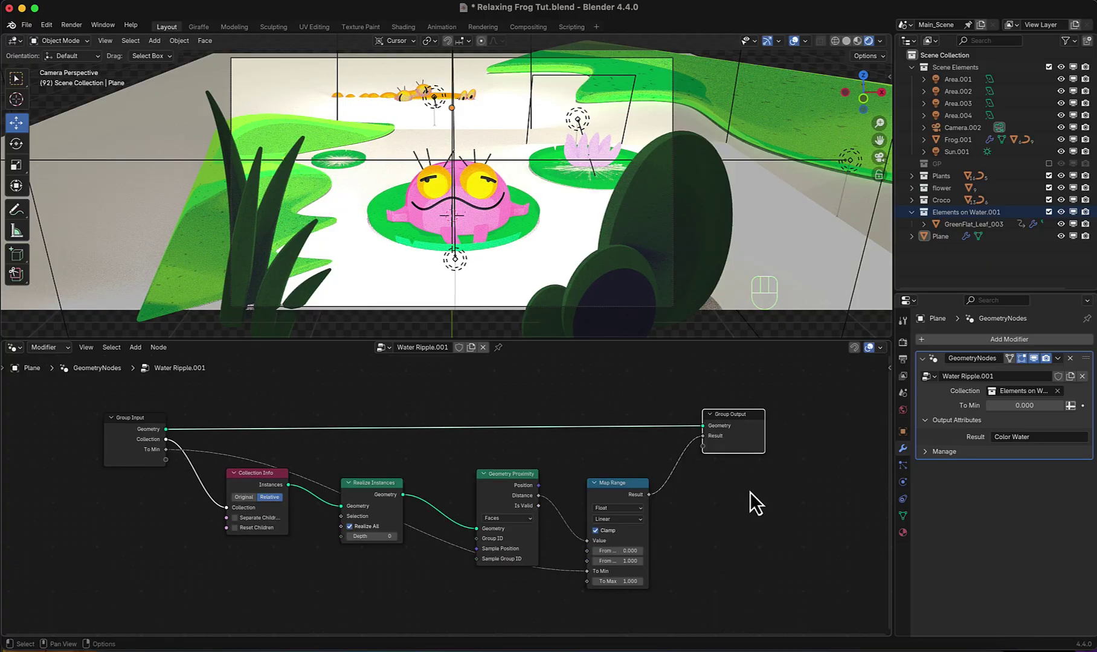
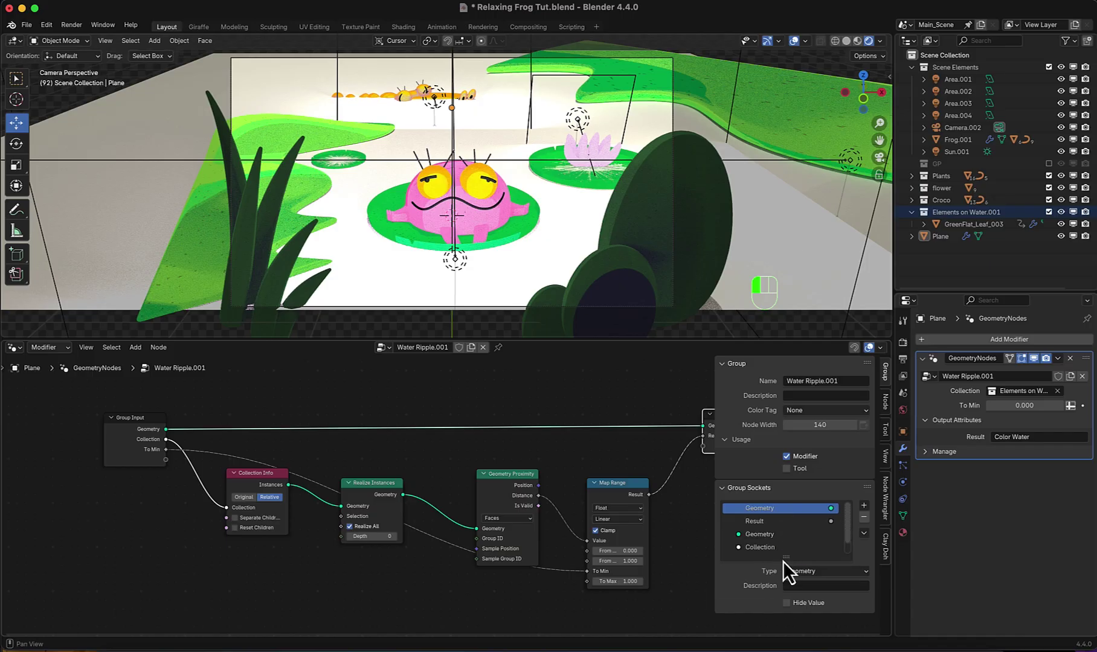
- Make the group's Result output Color type and switch the lower area to the Shader Editor
{"action": "left_click", "coordinate": [776, 529]}
{"action": "left_click_drag", "start_coordinate": [849, 579], "coordinate": [805, 464]}
{"action": "left_click_drag", "start_coordinate": [22, 360], "coordinate": [60, 457]}
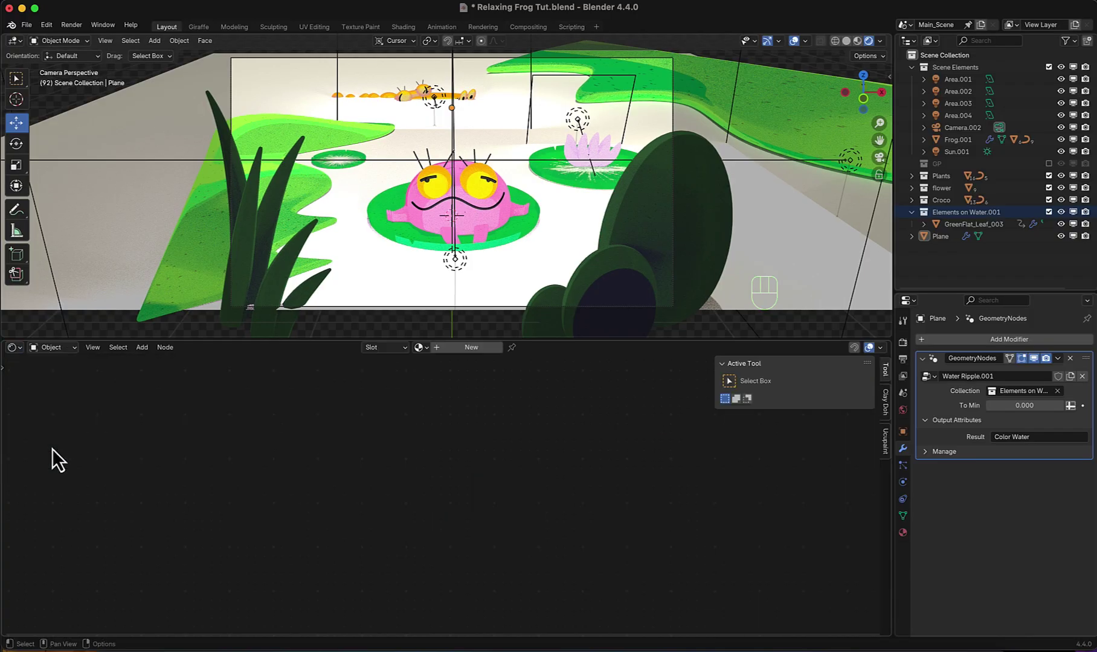
- Create a new material for the plane and delete its default Principled BSDF
{"action": "left_click", "coordinate": [473, 359]}
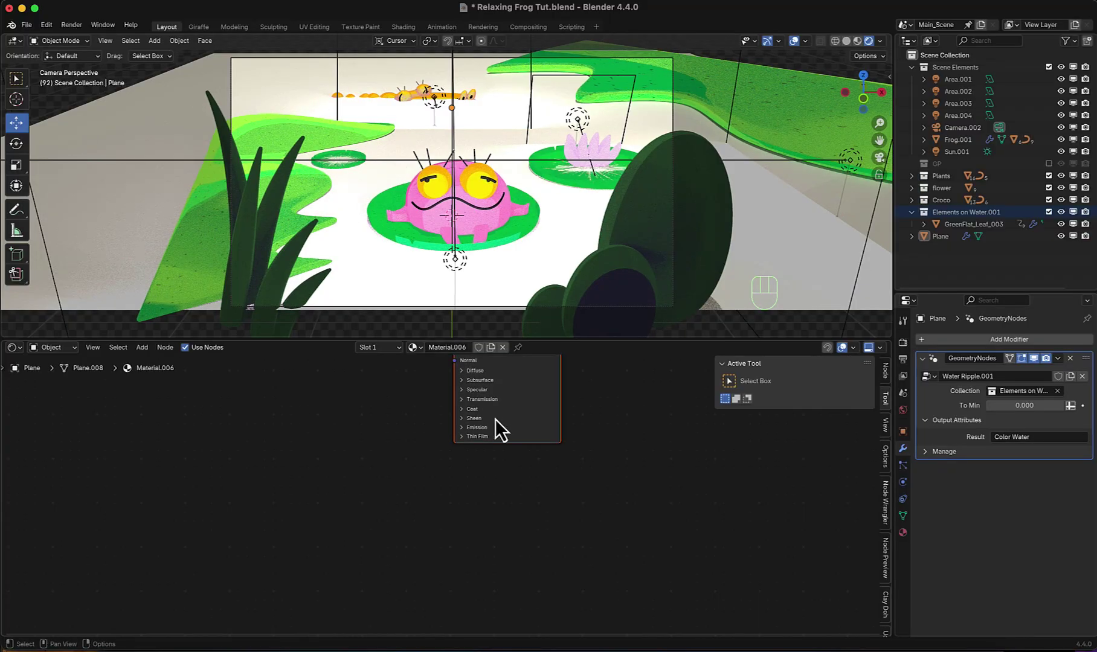
{"action": "middle_click", "coordinate": [545, 447]}
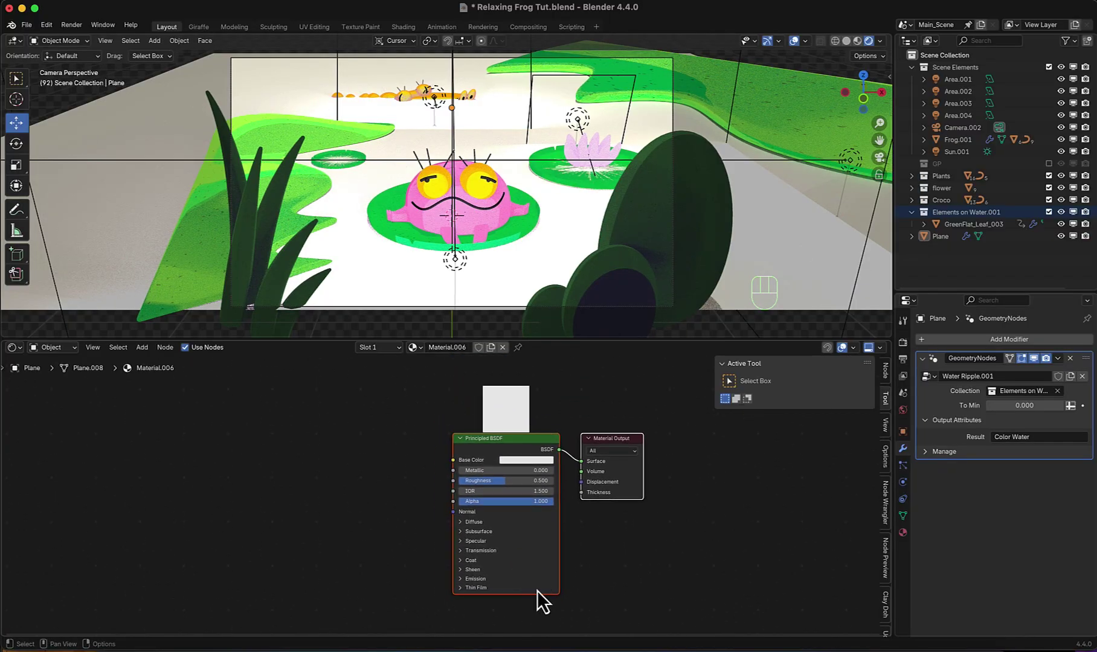
{"action": "left_click_drag", "start_coordinate": [635, 573], "coordinate": [610, 553]}
{"action": "left_click", "coordinate": [538, 450]}
{"action": "key", "text": "x"}
- Add a Color Attribute node reading Color Water and wire its colour into the Material Output surface
{"action": "key", "text": "shift+a"}
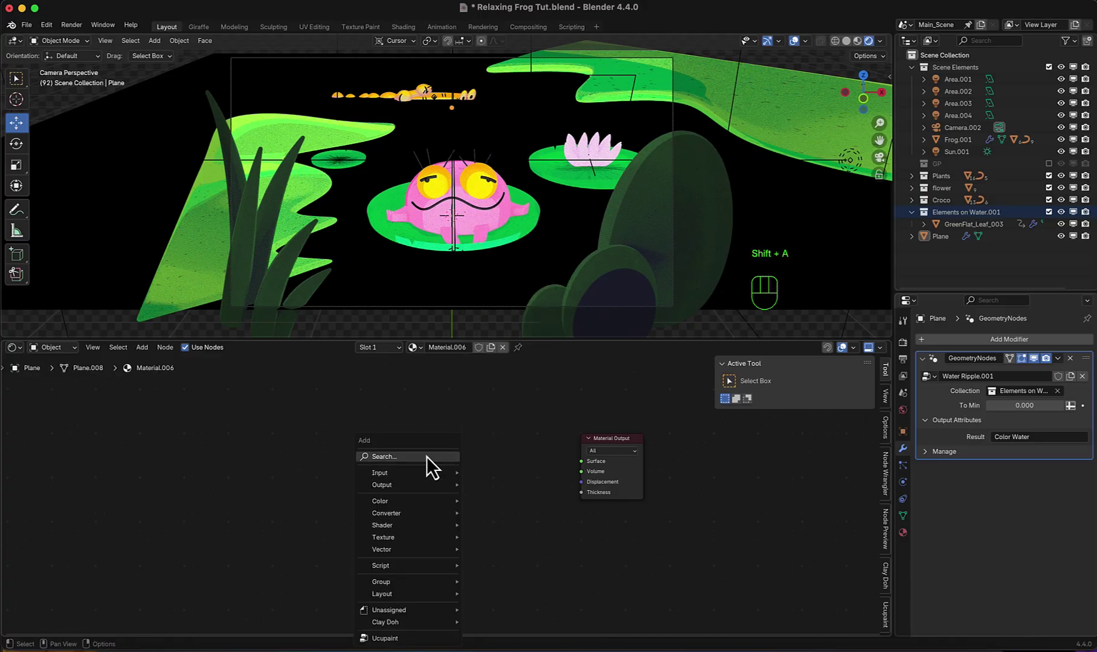
{"action": "key", "text": "t"}
{"action": "left_click", "coordinate": [418, 456]}
{"action": "scroll", "scroll_direction": "up", "scroll_amount": 3}
{"action": "left_click_drag", "start_coordinate": [447, 492], "coordinate": [438, 514]}
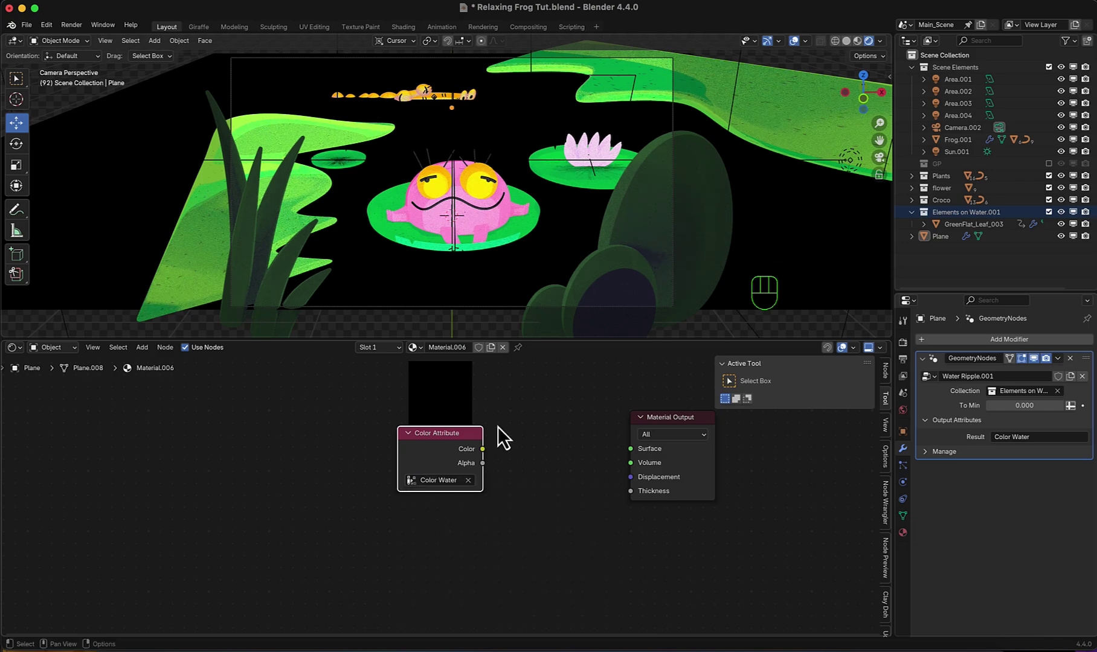
{"action": "left_click_drag", "start_coordinate": [490, 456], "coordinate": [563, 466]}
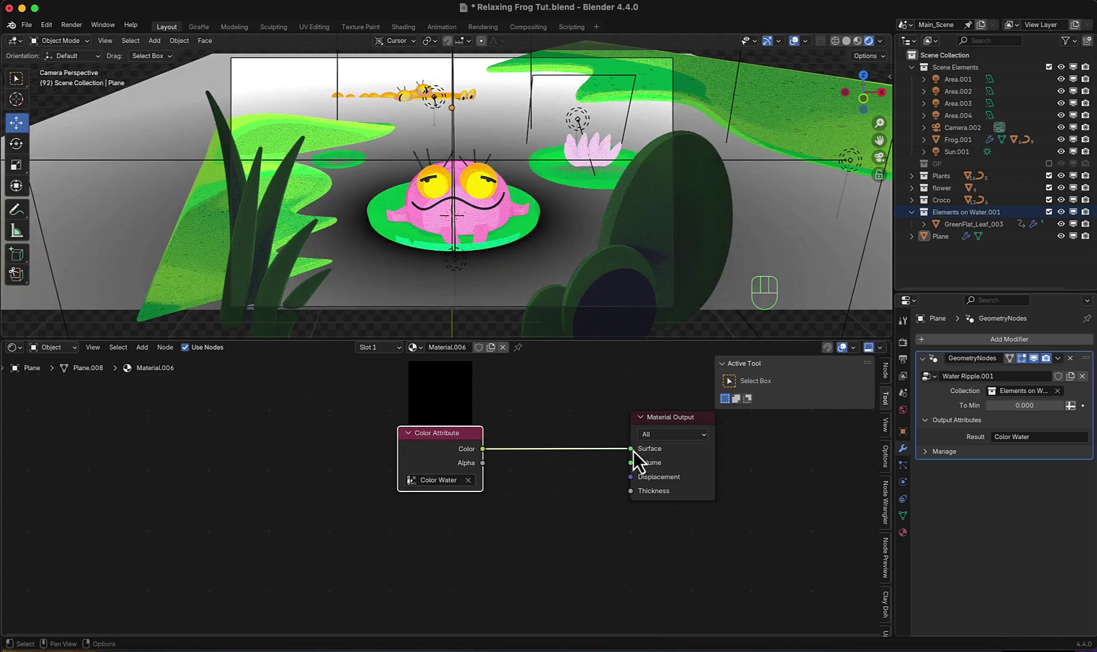
{"action": "scroll", "scroll_direction": "down", "scroll_amount": 3}
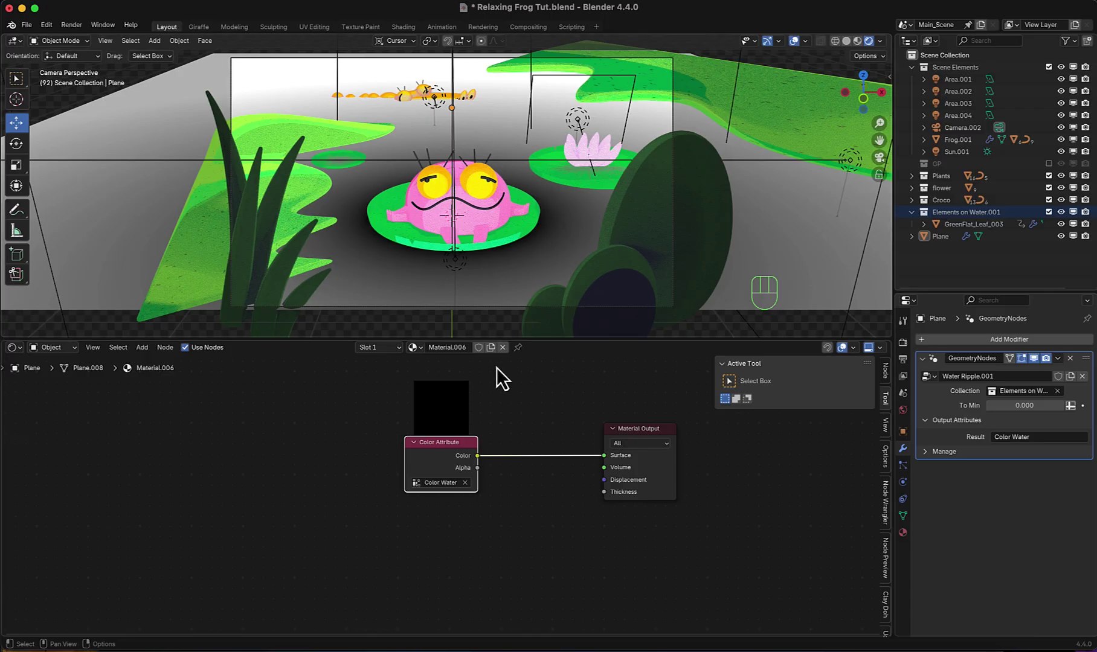
- Invert the ripple remap on the Water Ripple modifier to To Min 1, To Max 0
{"action": "left_click_drag", "start_coordinate": [25, 357], "coordinate": [50, 427]}
{"action": "middle_click", "coordinate": [596, 537]}
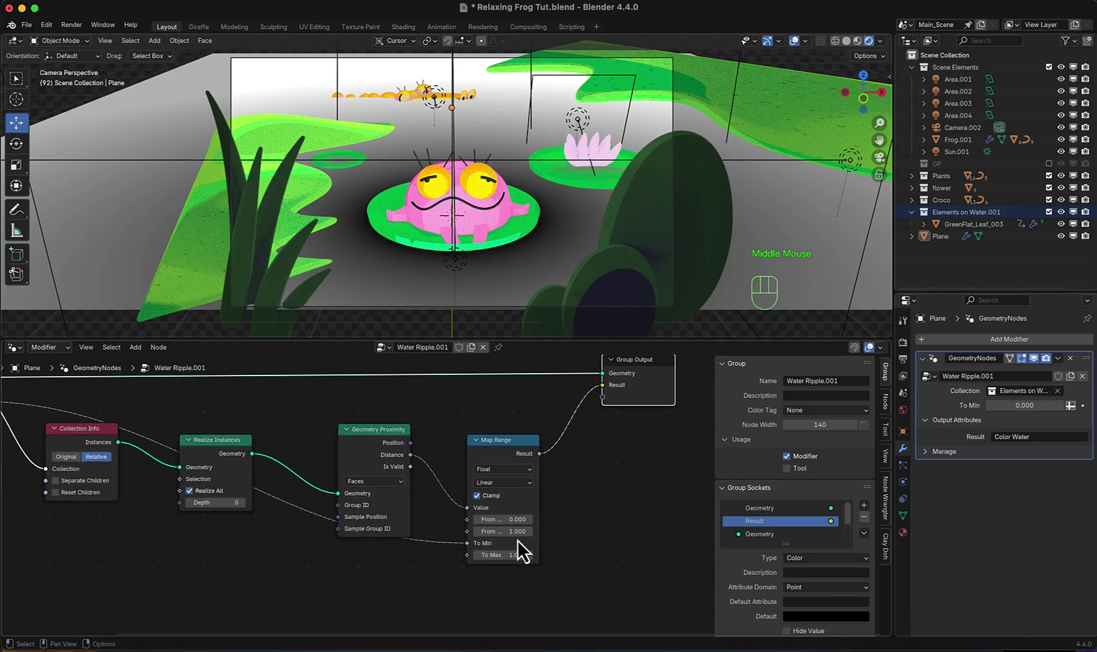
{"action": "left_click_drag", "start_coordinate": [517, 546], "coordinate": [588, 610]}
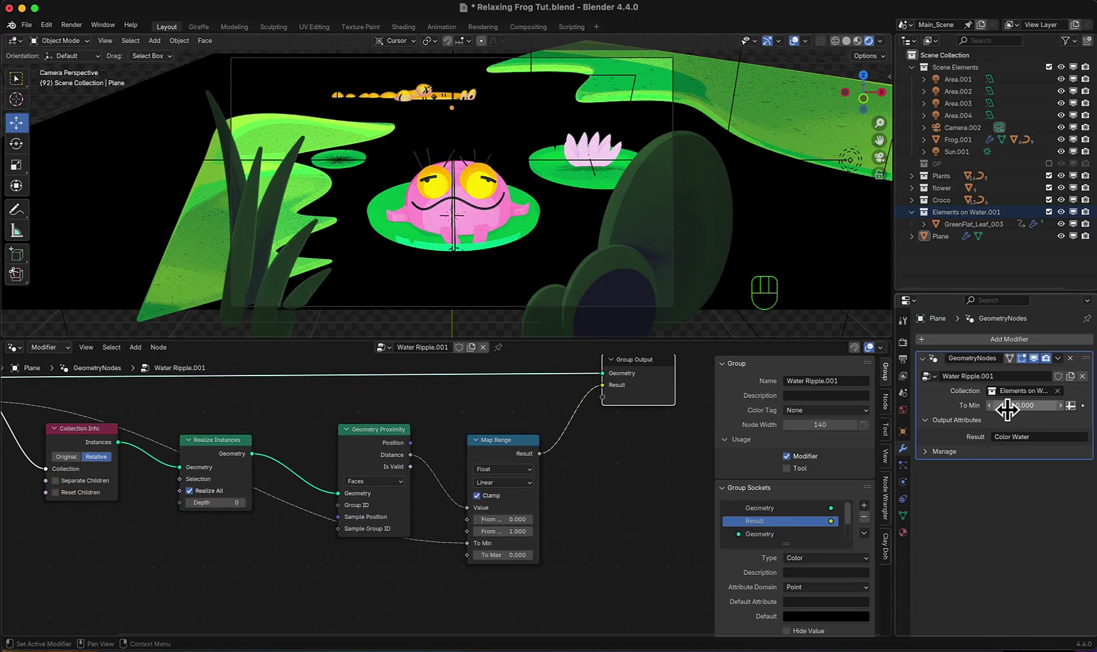
{"action": "left_click_drag", "start_coordinate": [1014, 404], "coordinate": [1014, 405]}
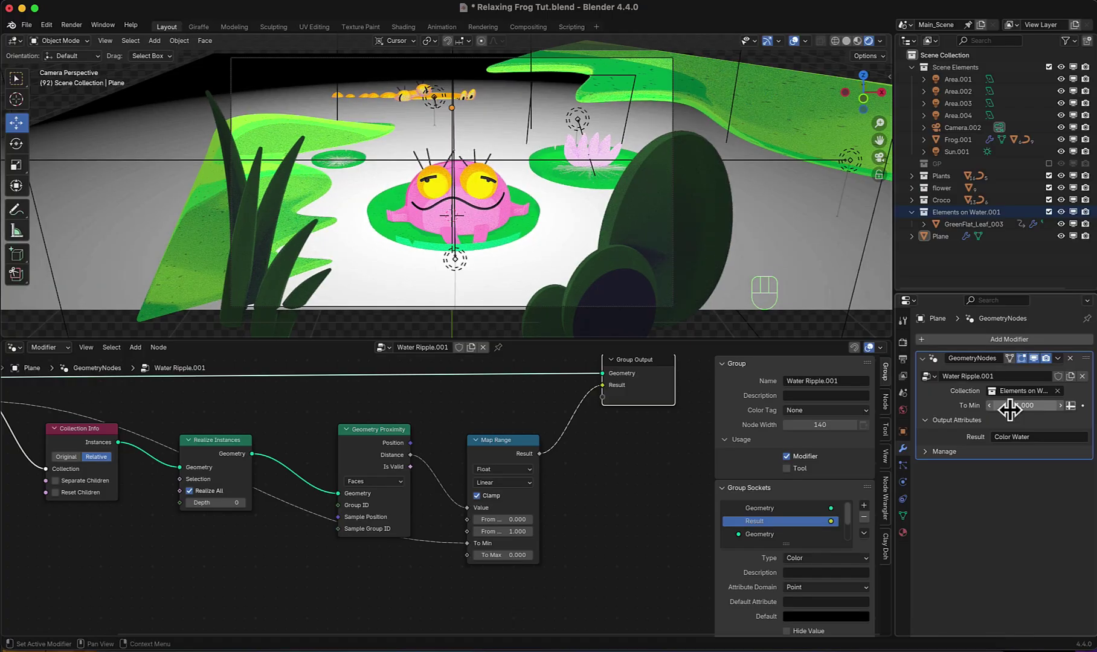
- Apply the water plane's scale and return to the camera view
{"action": "left_click", "coordinate": [593, 220]}
{"action": "key", "text": "super+a"}
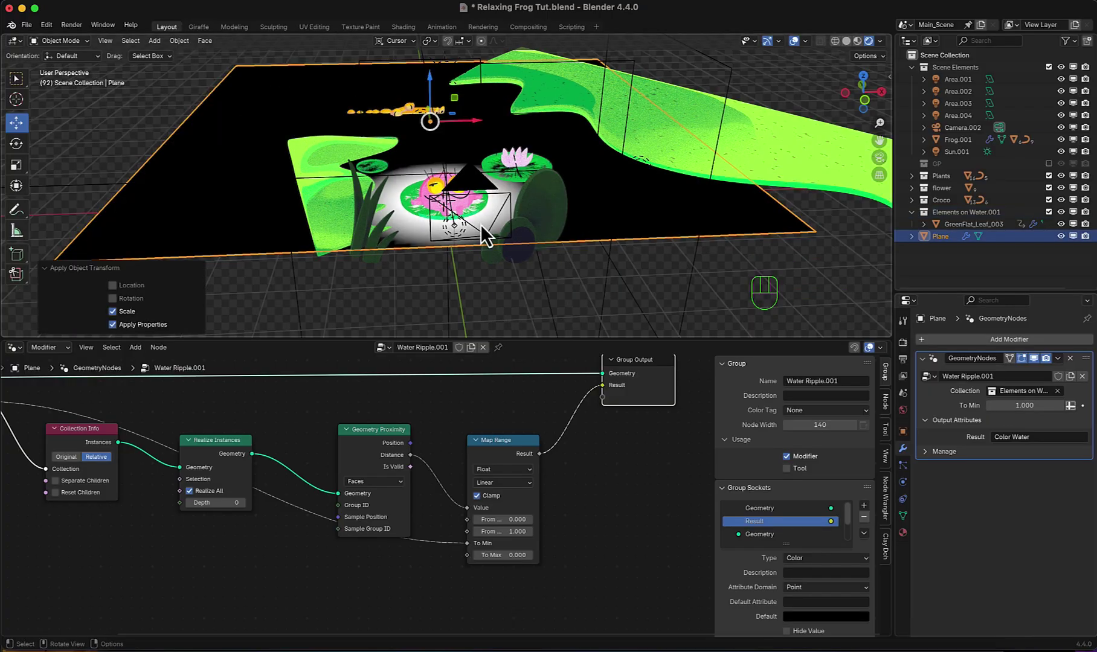
{"action": "key", "text": "KP_0"}
- Add a #frame-driven Value node and divide it by 150 with a Math node
{"action": "scroll", "scroll_direction": "up", "scroll_amount": 3}
{"action": "left_click_drag", "start_coordinate": [20, 359], "coordinate": [51, 454]}
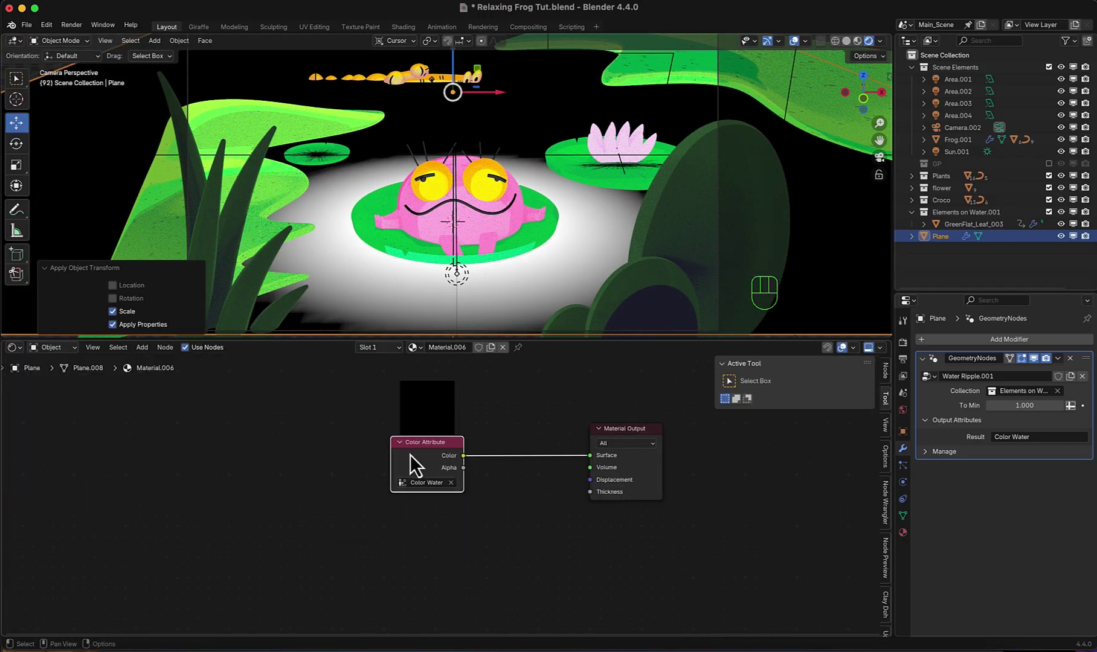
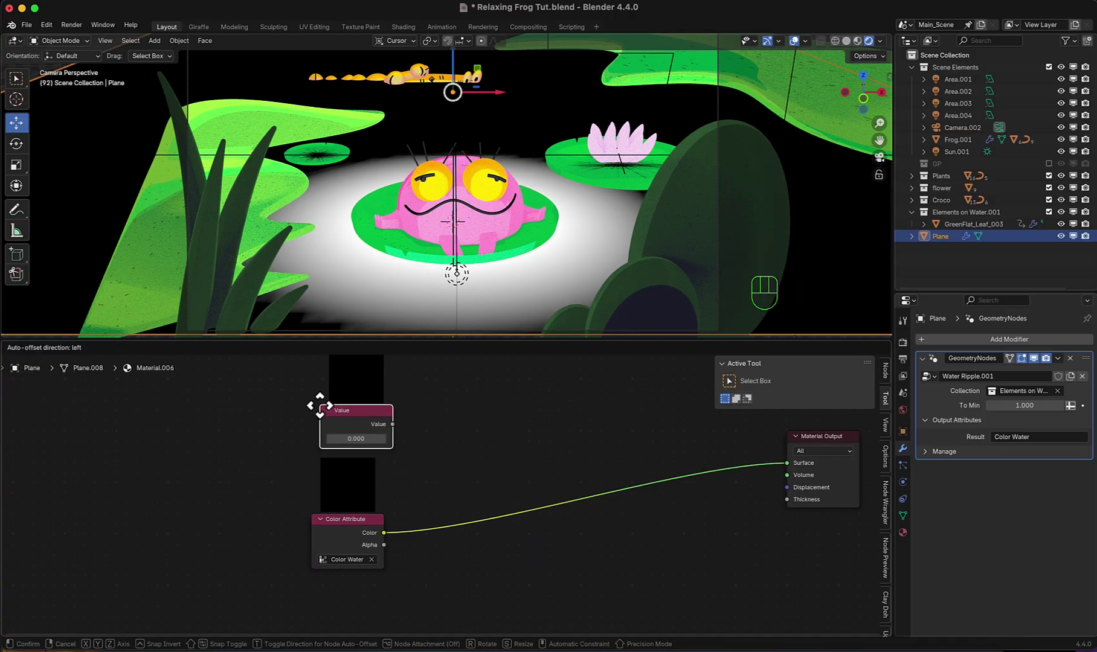
{"action": "left_click_drag", "start_coordinate": [321, 413], "coordinate": [328, 423]}
{"action": "left_click_drag", "start_coordinate": [343, 430], "coordinate": [475, 467]}
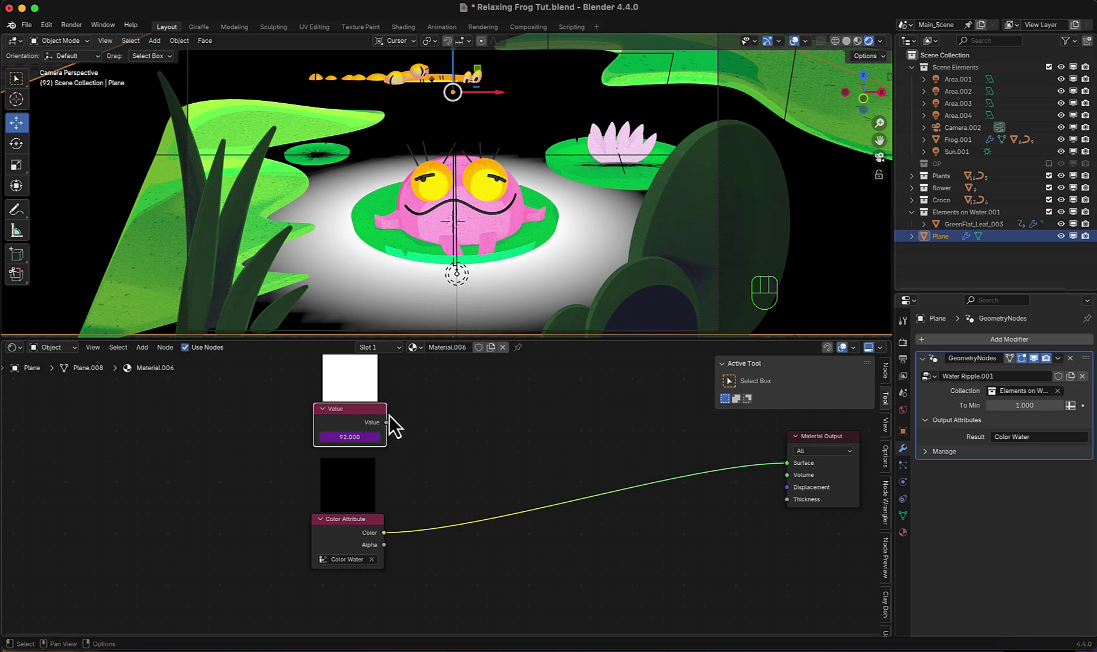
{"action": "left_click_drag", "start_coordinate": [394, 432], "coordinate": [423, 459]}
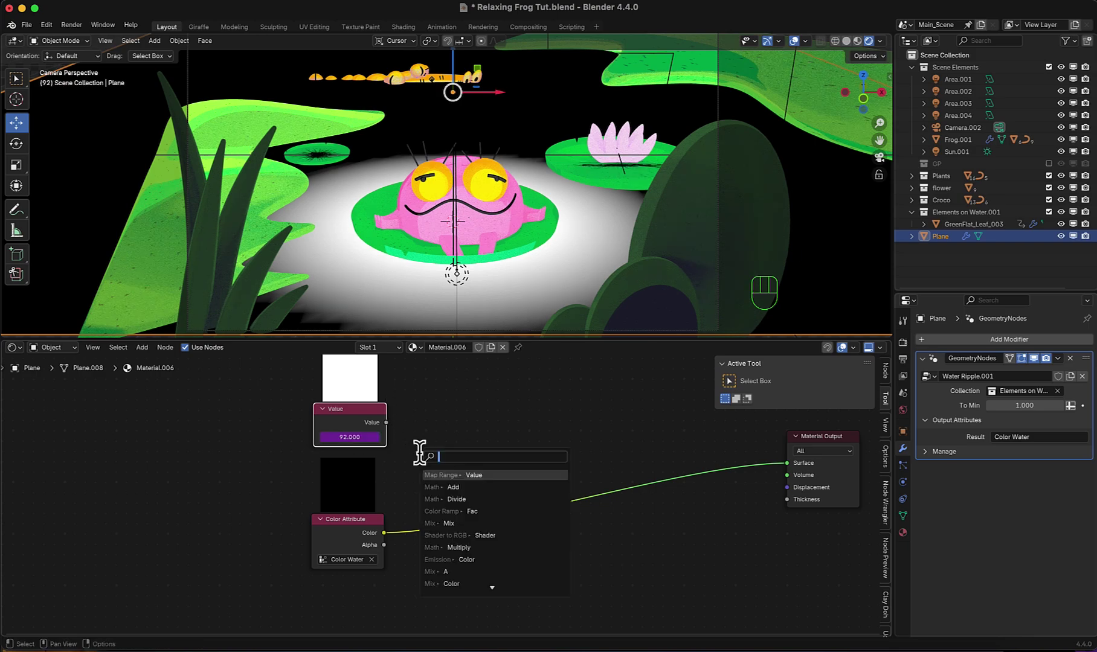
{"action": "key", "text": "Down"}
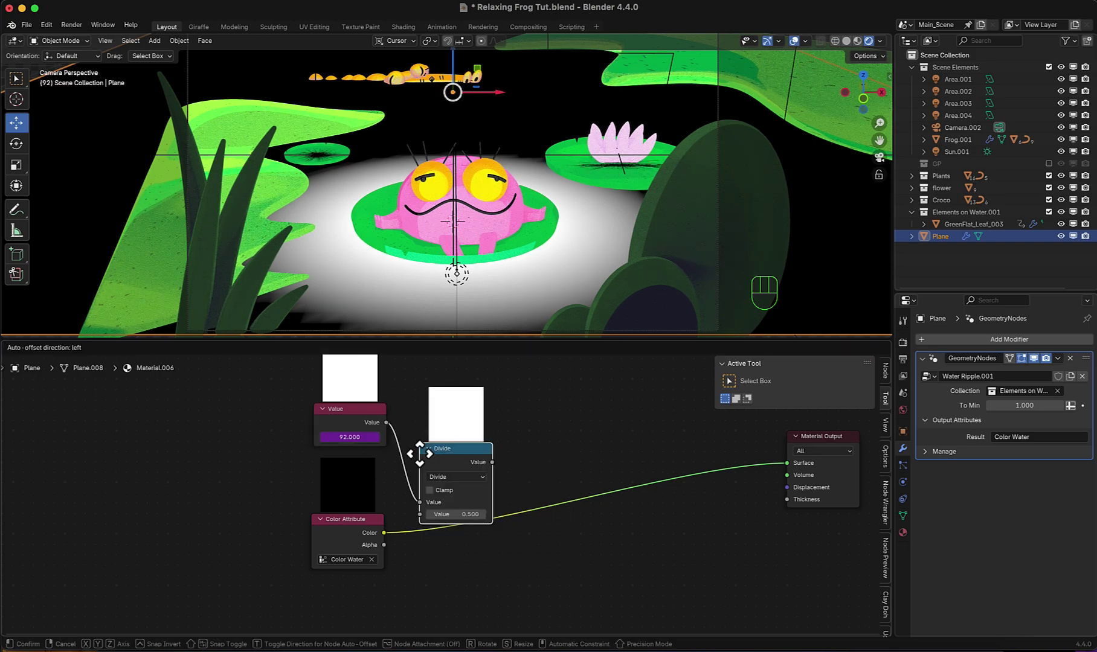
{"action": "left_click", "coordinate": [449, 429]}
{"action": "left_click_drag", "start_coordinate": [461, 473], "coordinate": [535, 502]}
{"action": "key", "text": "g"}
- Add the divided value to the Color Water attribute and feed the sum into the surface
{"action": "left_click", "coordinate": [378, 398]}
{"action": "left_click_drag", "start_coordinate": [392, 400], "coordinate": [452, 432]}
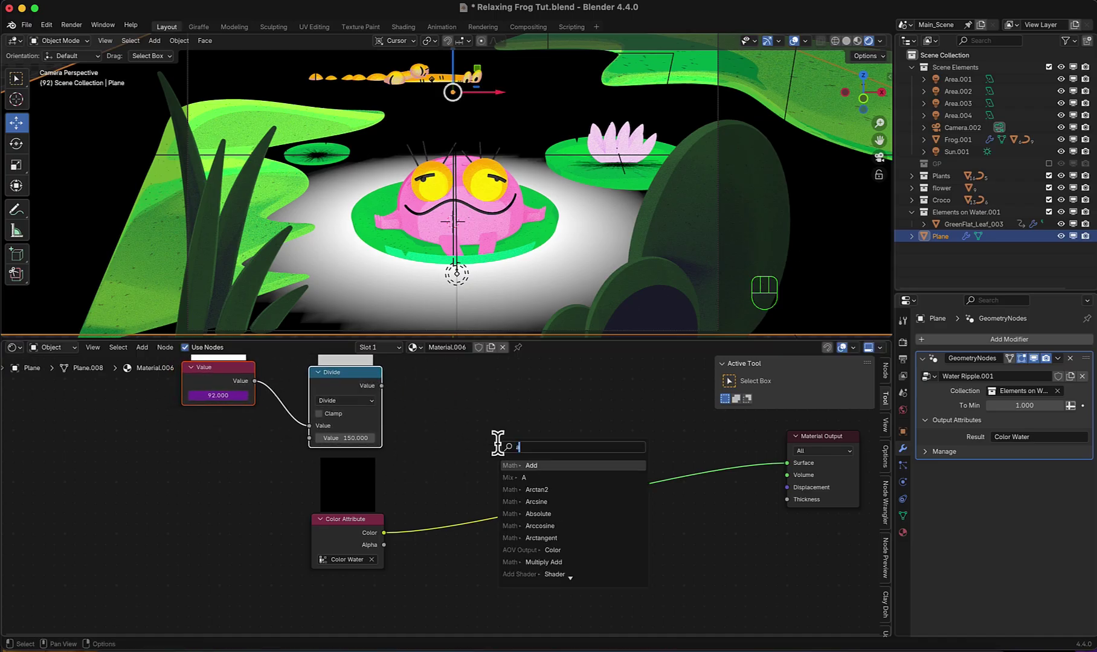
{"action": "key", "text": "d"}
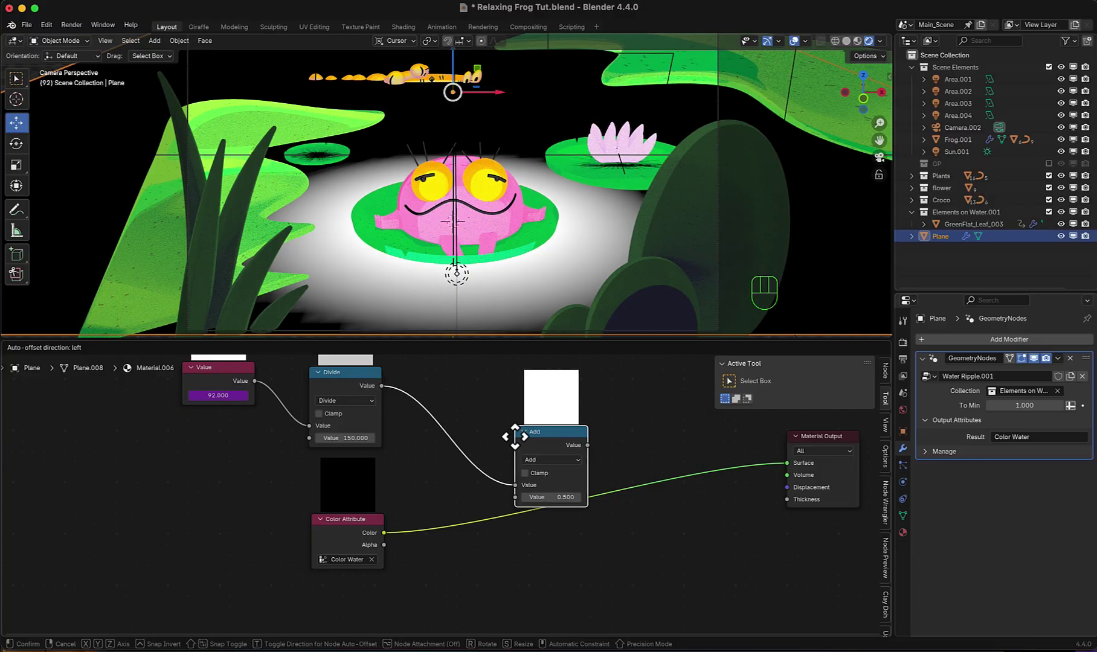
{"action": "left_click_drag", "start_coordinate": [391, 547], "coordinate": [487, 517]}
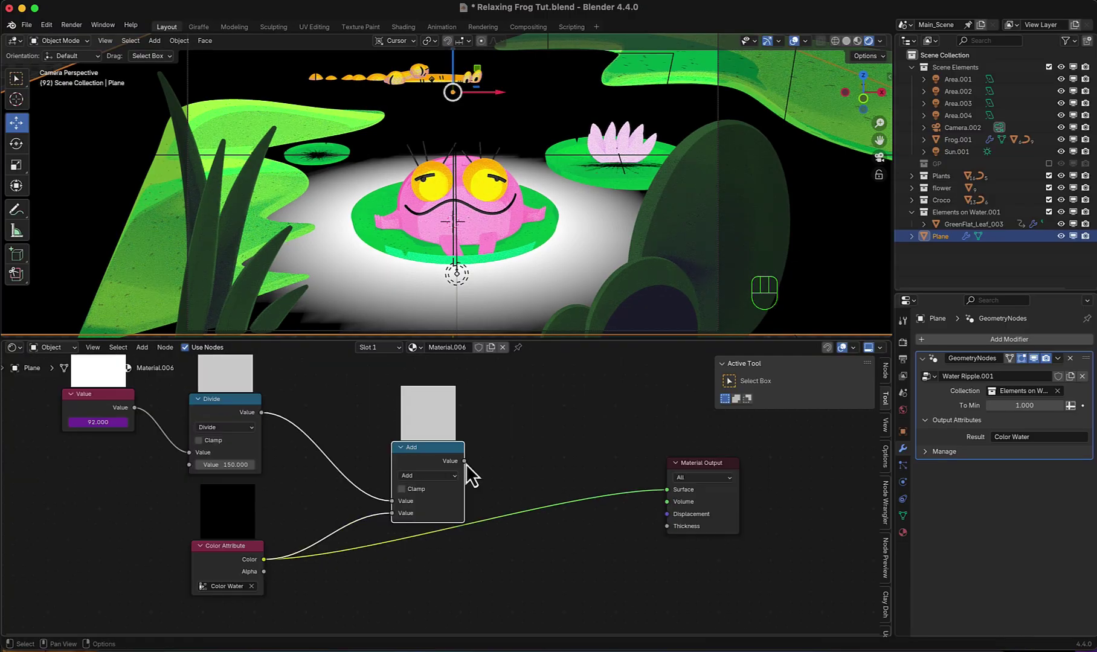
{"action": "left_click_drag", "start_coordinate": [476, 472], "coordinate": [625, 476]}
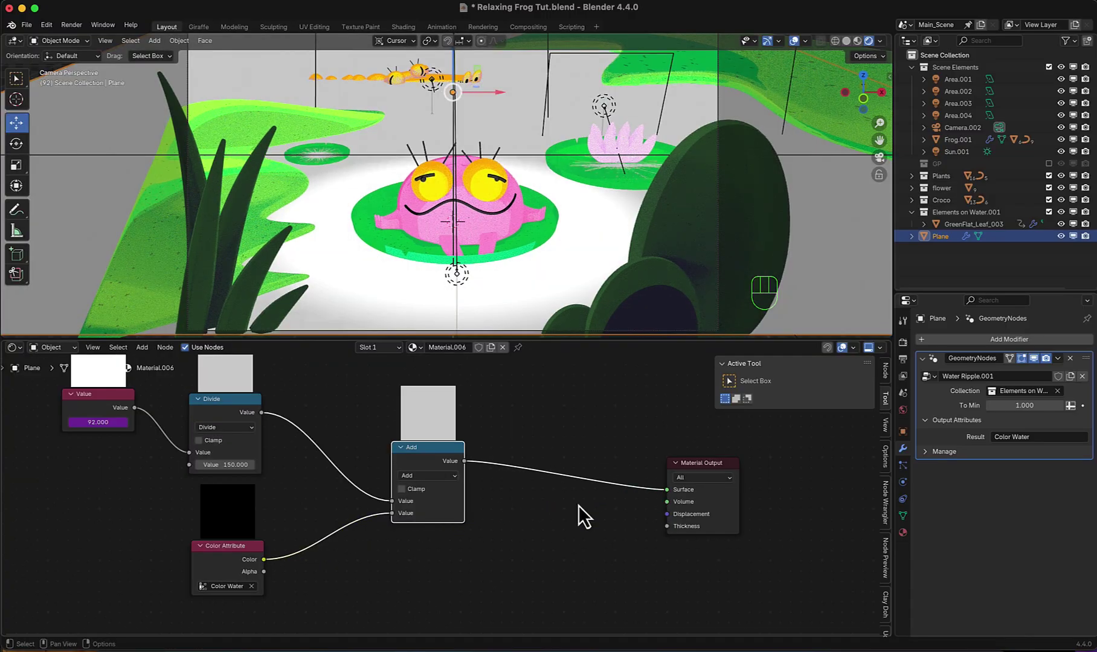
- Add a Noise Texture with Texture Coordinate and Mapping nodes, plus a Mix node
{"action": "key", "text": "shift+a"}
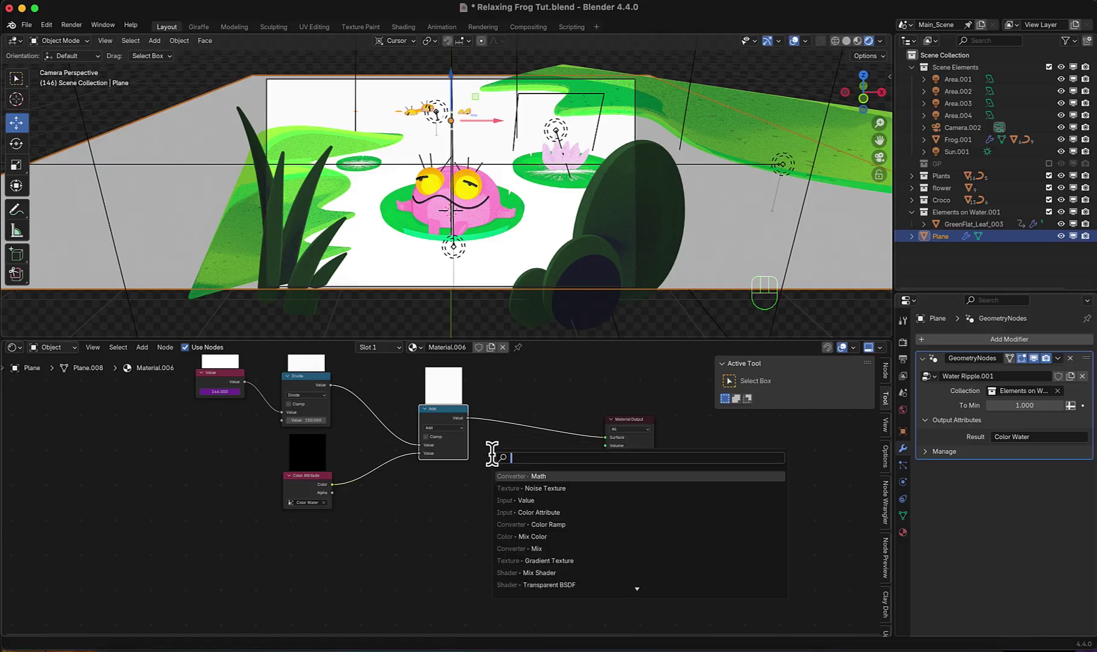
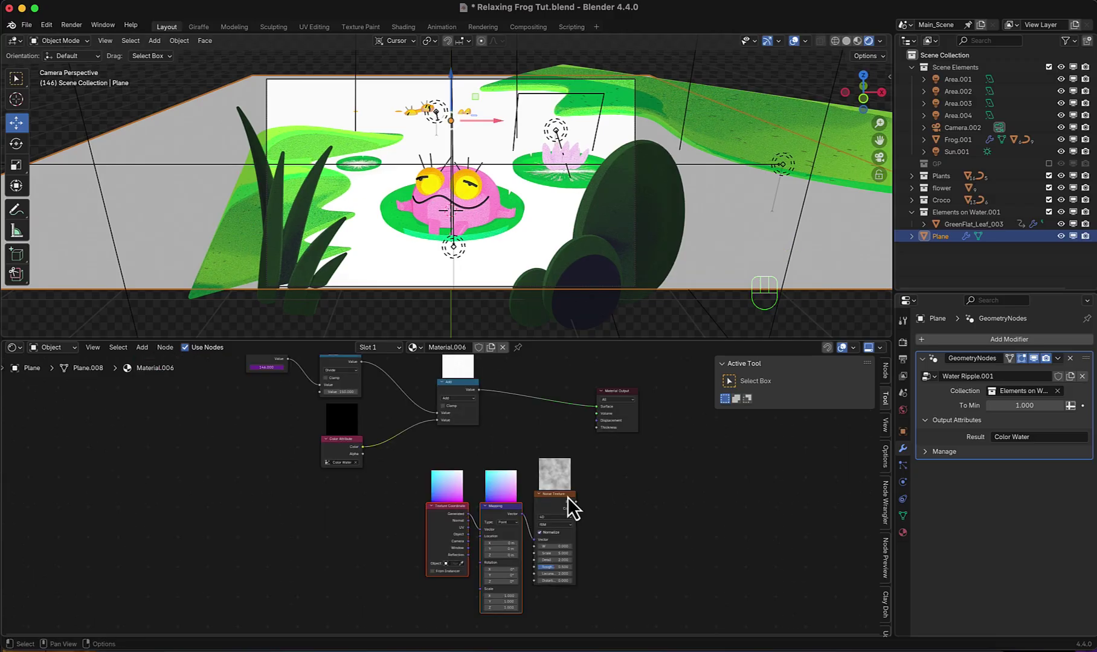
{"action": "key", "text": "g"}
{"action": "left_click", "coordinate": [390, 599]}
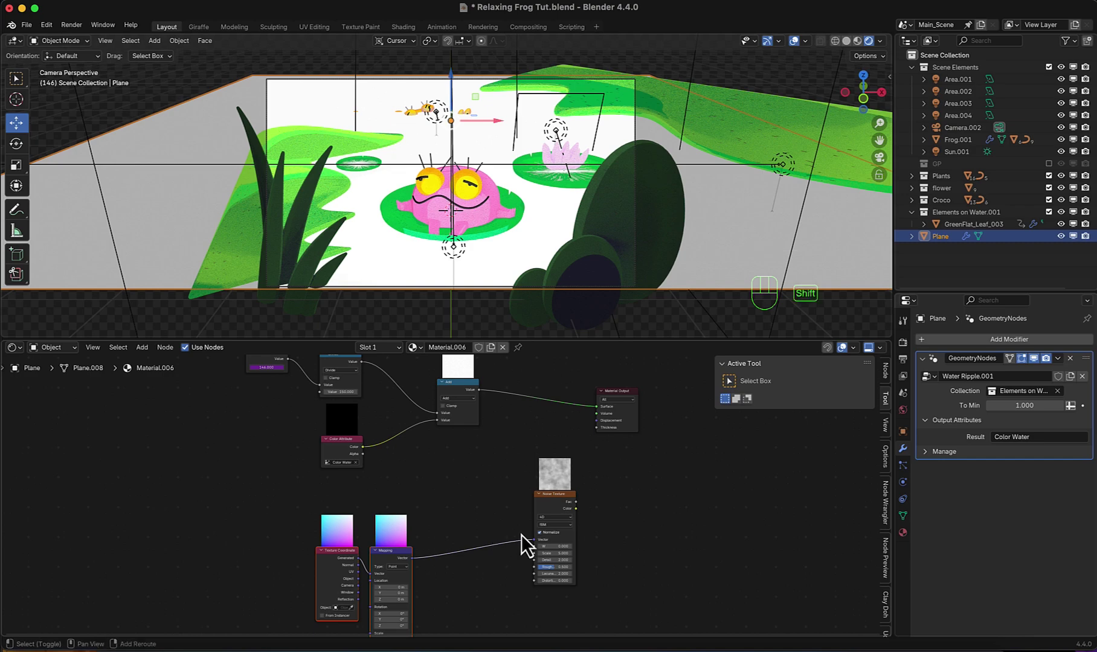
{"action": "key", "text": "shift+a"}
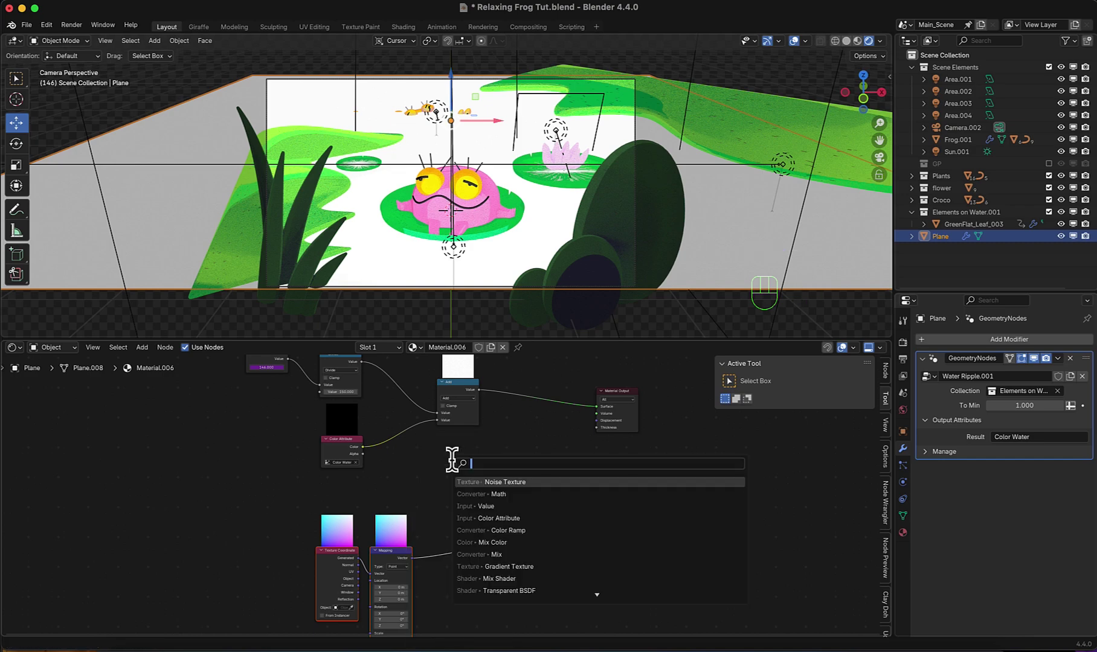
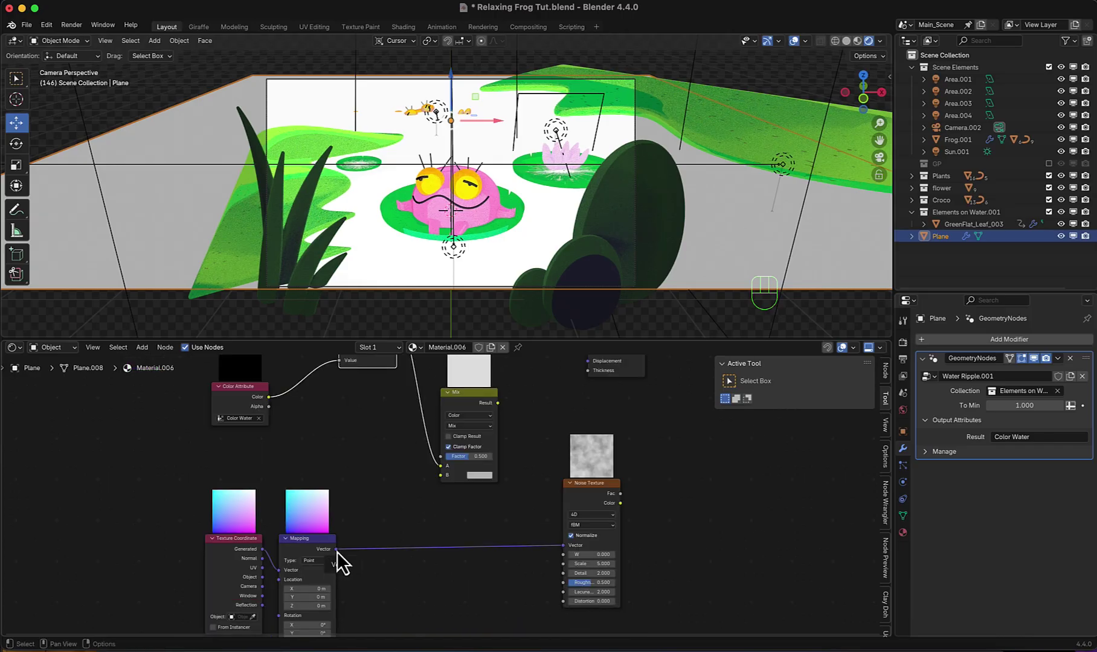
- Link Mapping and the Add result into Mix and feed Mix Result into the Noise vector
{"action": "left_click_drag", "start_coordinate": [347, 561], "coordinate": [426, 559]}
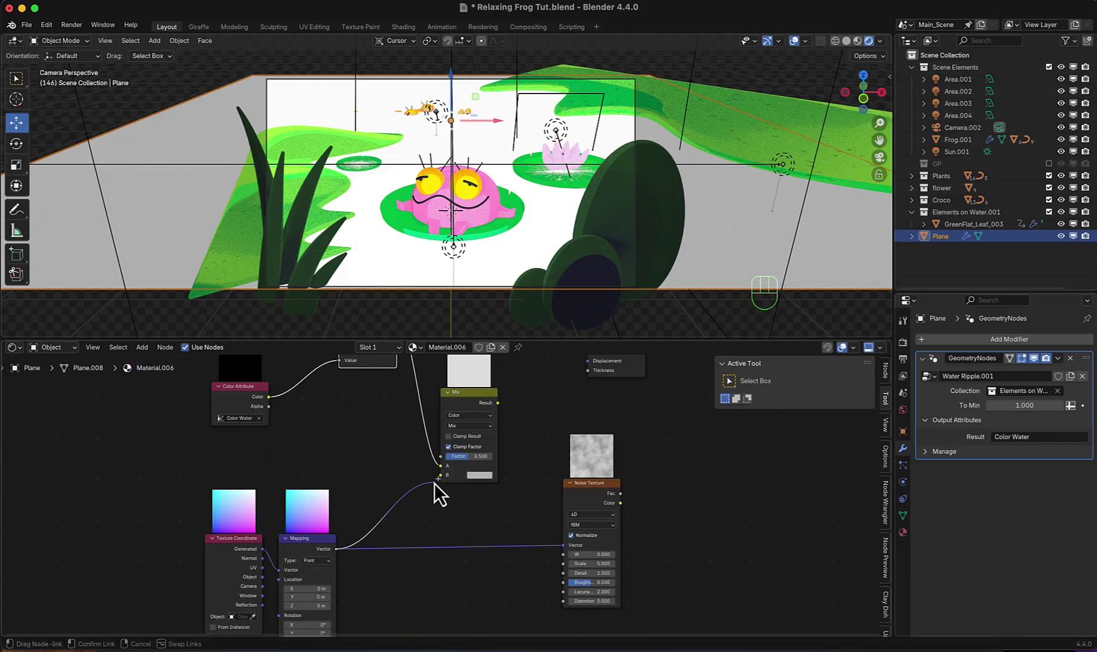
{"action": "middle_click", "coordinate": [517, 492]}
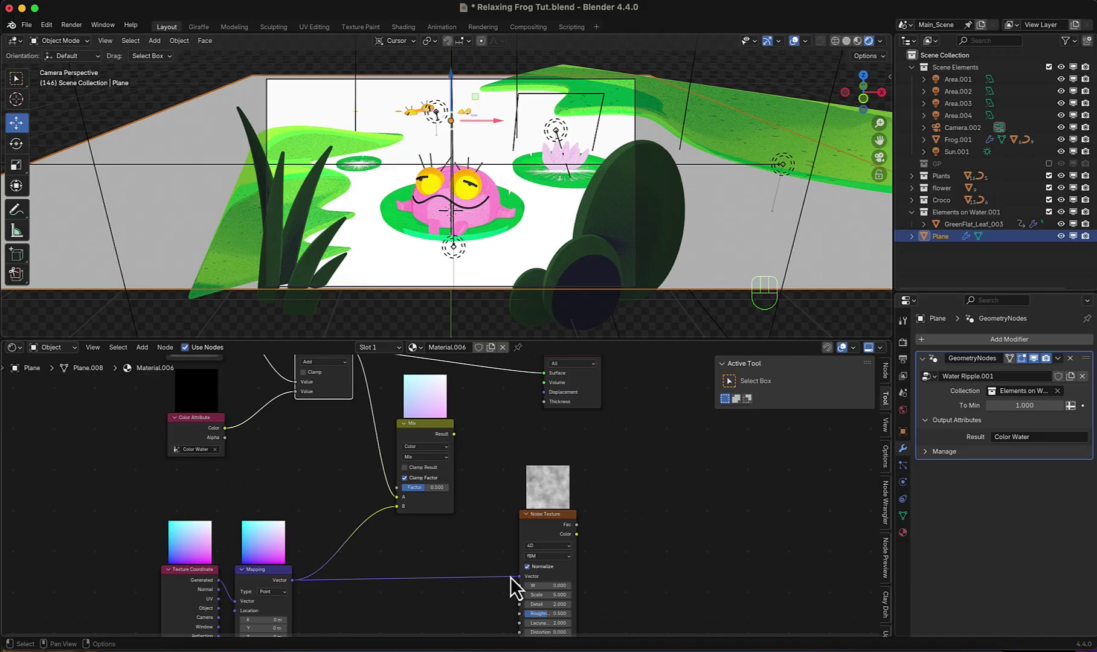
{"action": "left_click", "coordinate": [519, 587]}
{"action": "left_click_drag", "start_coordinate": [463, 446], "coordinate": [525, 534]}
- Insert a Math node set to Multiply just before the Material Output
{"action": "scroll", "scroll_direction": "down", "scroll_amount": 3}
{"action": "middle_click", "coordinate": [576, 525]}
{"action": "left_click", "coordinate": [519, 414]}
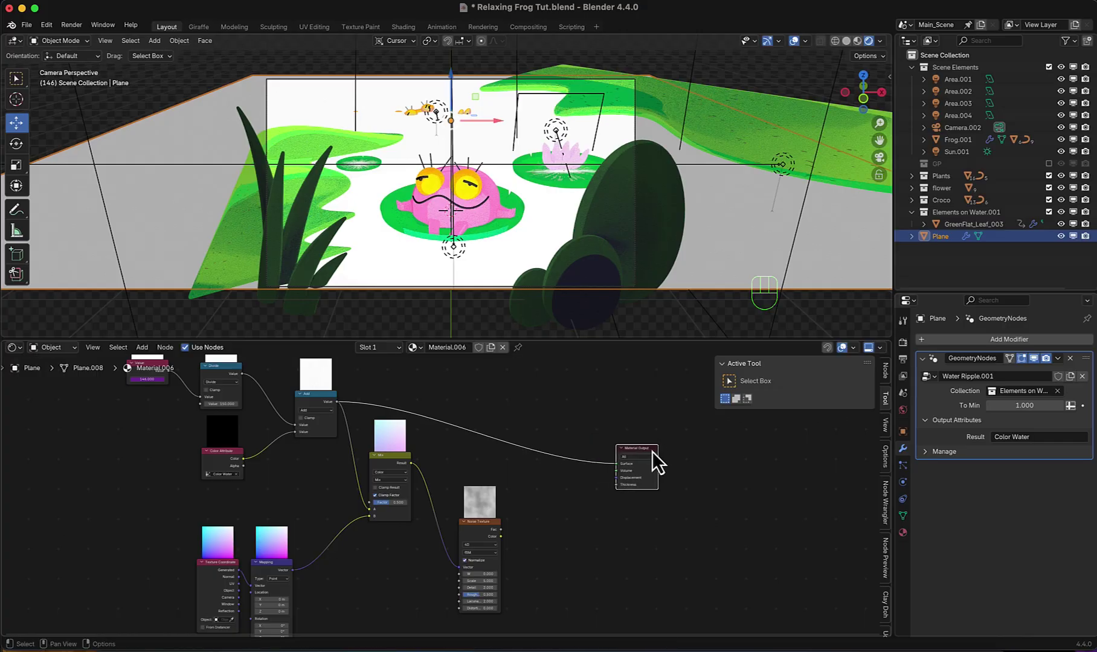
{"action": "key", "text": "shift+a"}
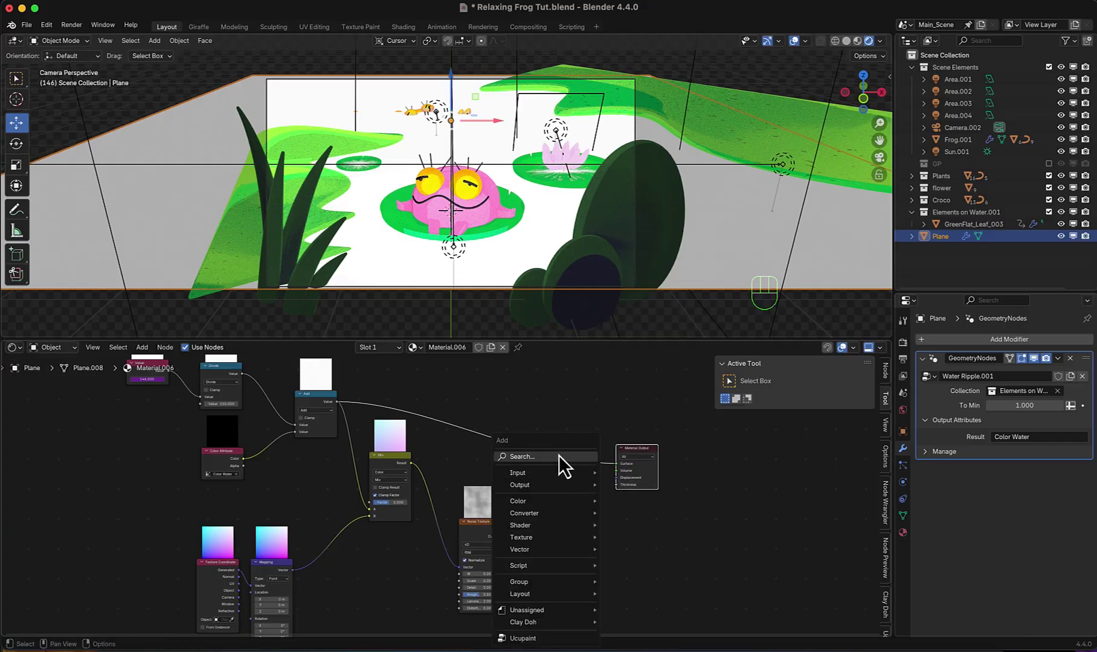
{"action": "key", "text": "BackSpace"}
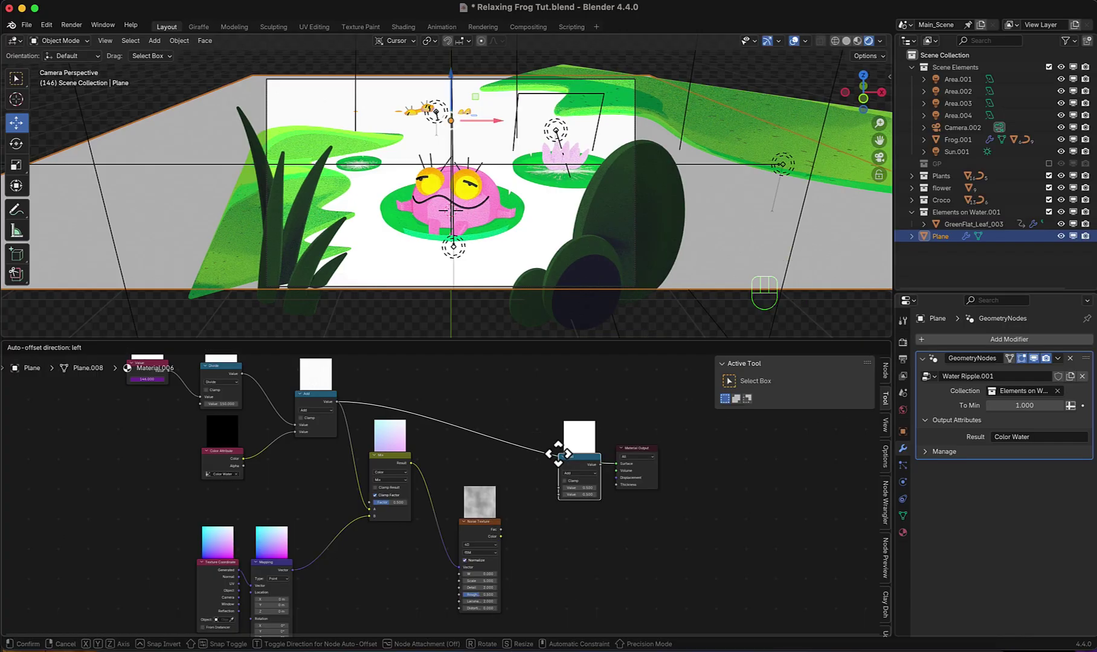
{"action": "left_click_drag", "start_coordinate": [557, 450], "coordinate": [574, 466]}
- Wire the Noise Color and the Color Water attribute into the Multiply and play the animation
{"action": "scroll", "scroll_direction": "up", "scroll_amount": 3}
{"action": "left_click_drag", "start_coordinate": [615, 457], "coordinate": [613, 498]}
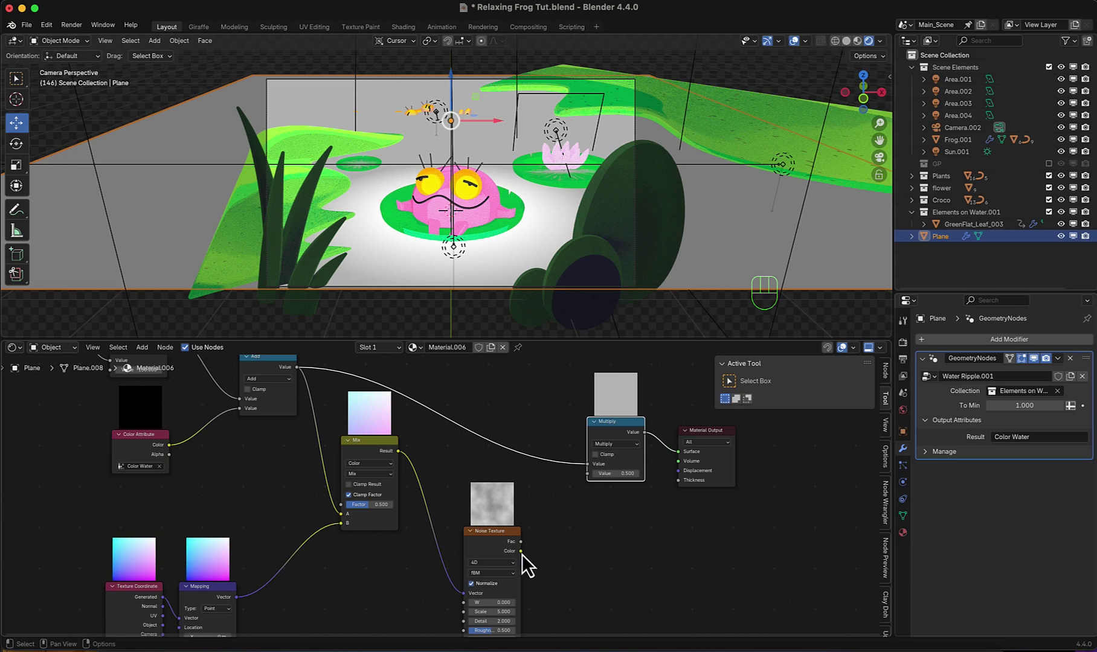
{"action": "left_click_drag", "start_coordinate": [528, 563], "coordinate": [584, 515]}
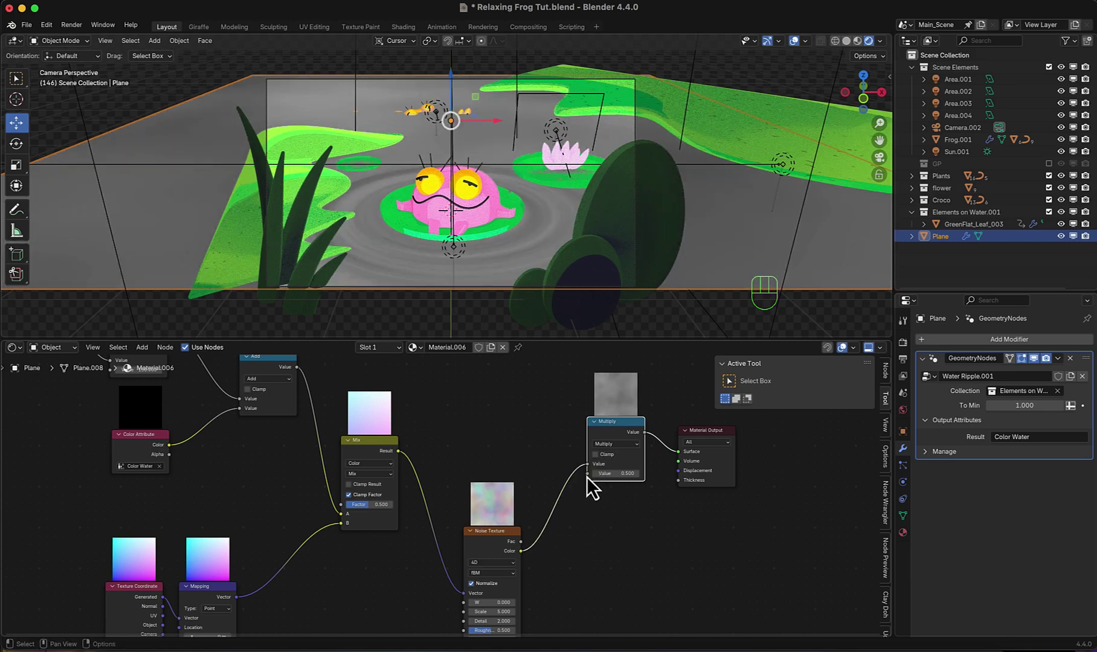
{"action": "middle_click", "coordinate": [591, 491]}
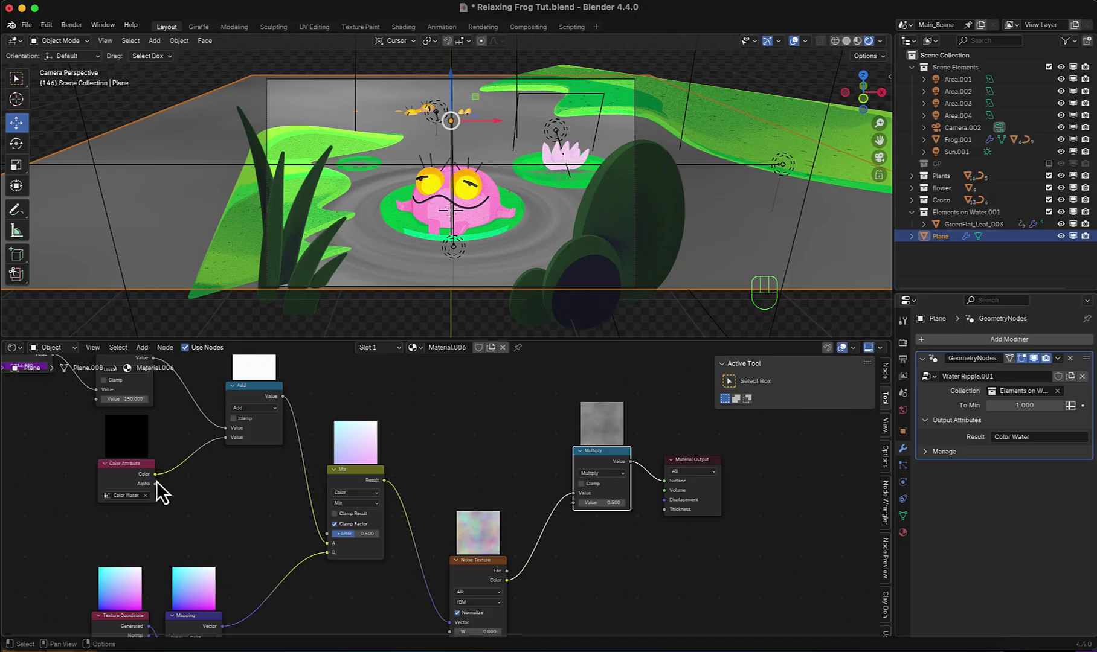
{"action": "left_click", "coordinate": [163, 485]}
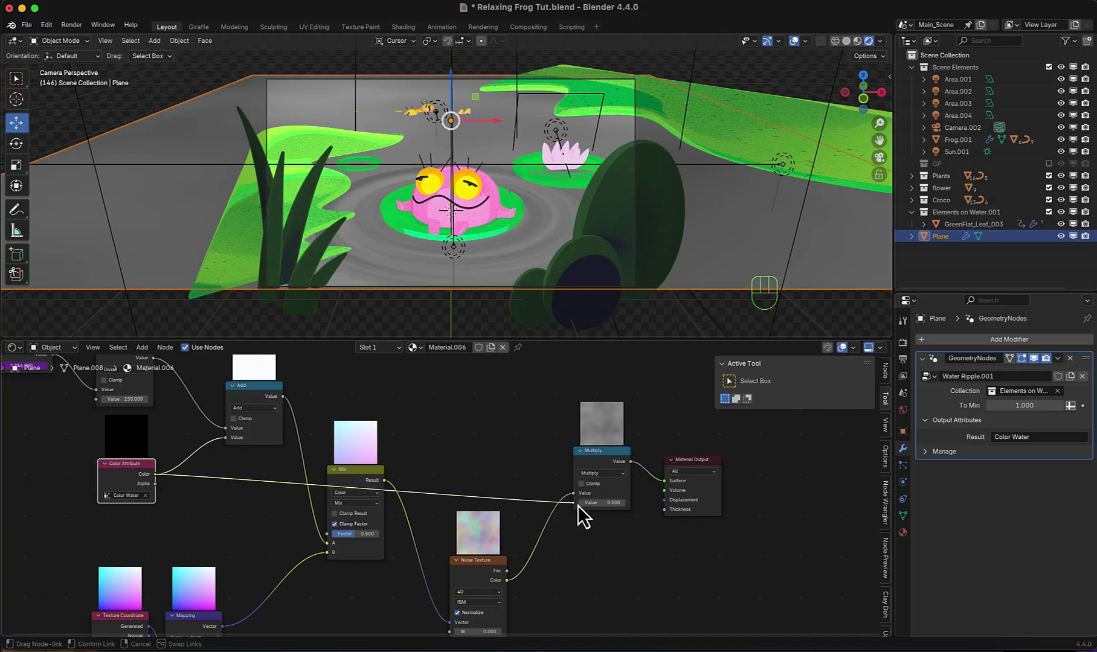
{"action": "key", "text": "space"}
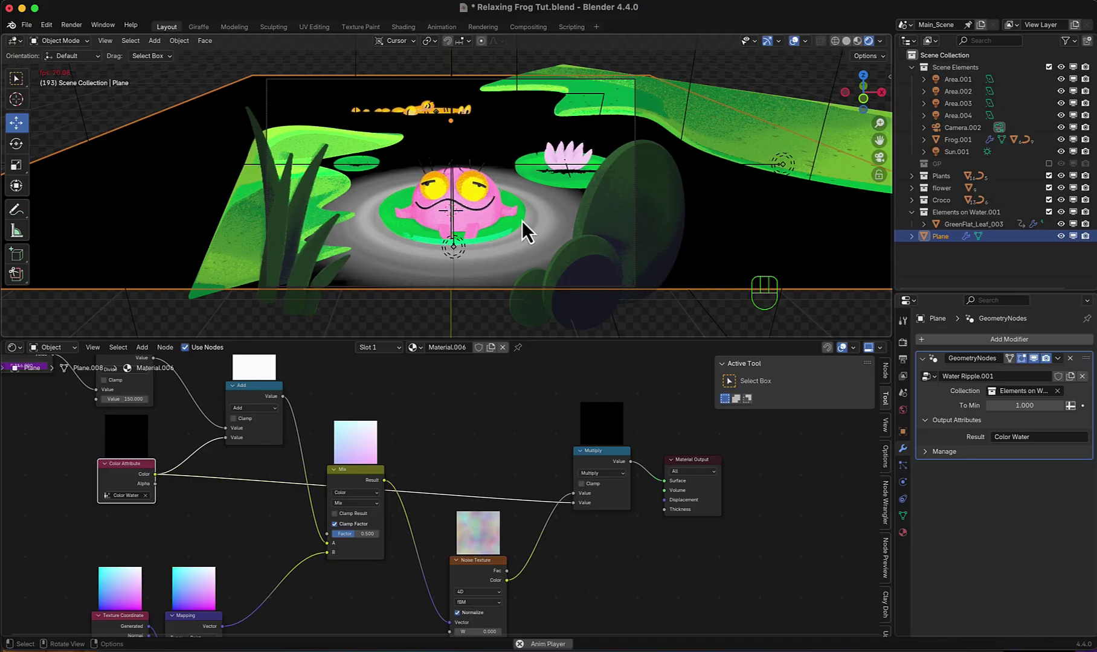
- Feed the Texture Coordinate Object output into the Mapping Vector and tune the Noise (Scale 9, Detail 0)
{"action": "scroll", "scroll_direction": "up", "scroll_amount": 3}
{"action": "middle_click", "coordinate": [224, 551]}
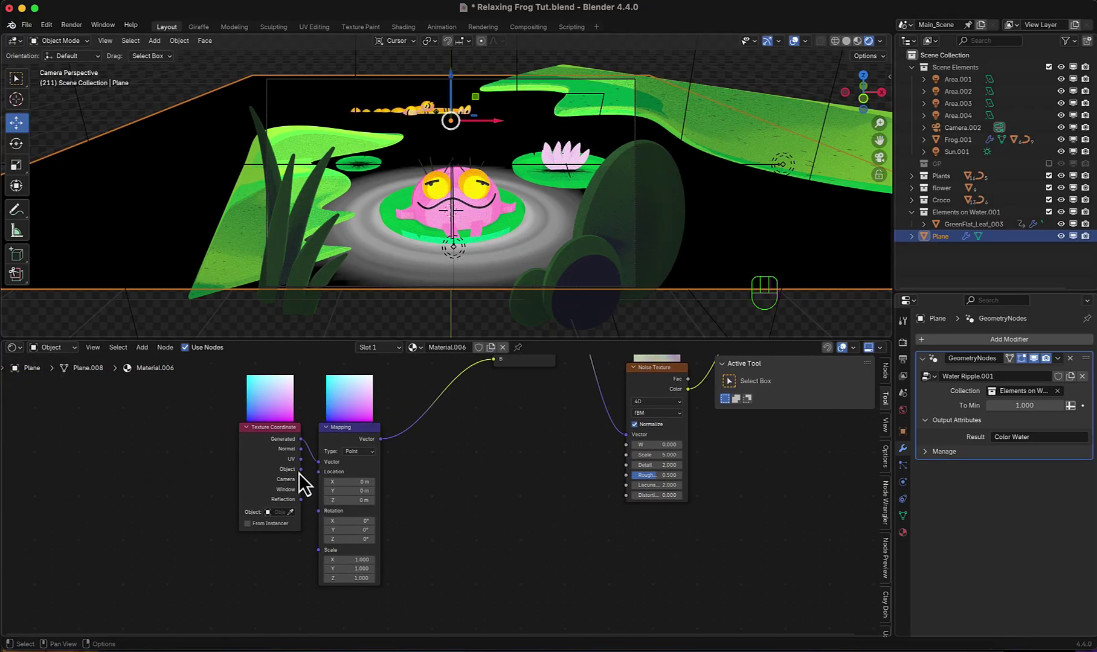
{"action": "left_click", "coordinate": [307, 483]}
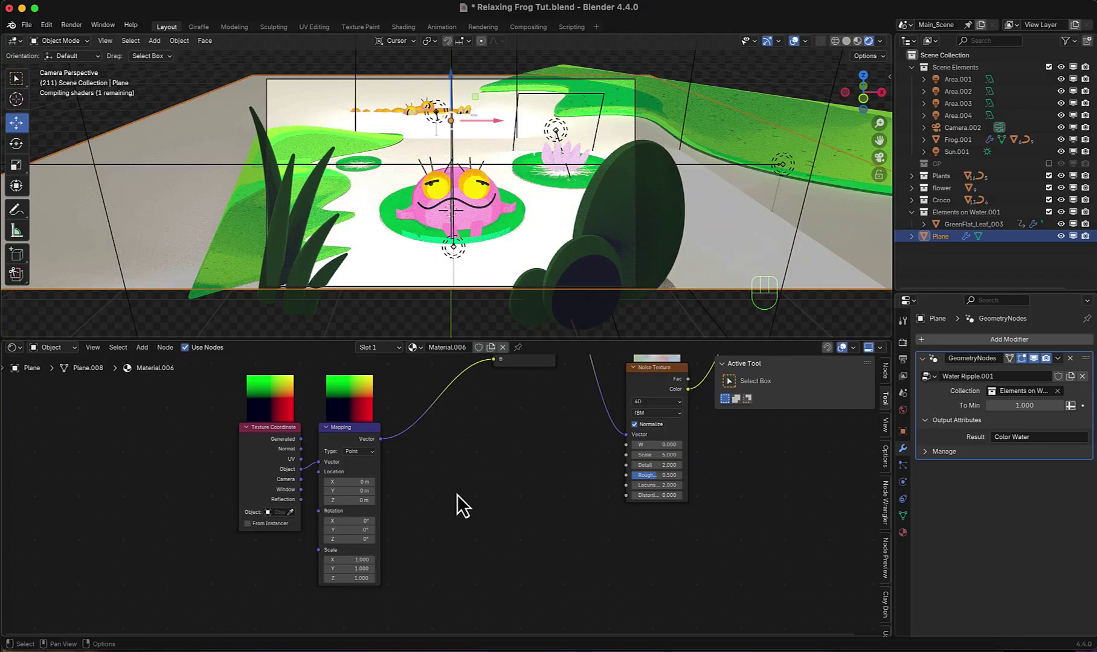
{"action": "middle_click", "coordinate": [601, 469]}
{"action": "left_click_drag", "start_coordinate": [562, 498], "coordinate": [661, 543]}
{"action": "left_click_drag", "start_coordinate": [572, 511], "coordinate": [572, 511]}
{"action": "left_click", "coordinate": [579, 541]}
- Lower the Mix node Factor to 0.25 for subtler ripple rings
{"action": "scroll", "scroll_direction": "up", "scroll_amount": 3}
{"action": "left_click_drag", "start_coordinate": [379, 465], "coordinate": [503, 483]}
{"action": "scroll", "scroll_direction": "down", "scroll_amount": 3}
{"action": "middle_click", "coordinate": [658, 473]}
{"action": "scroll", "scroll_direction": "down", "scroll_amount": 3}
{"action": "middle_click", "coordinate": [599, 505]}
{"action": "left_click", "coordinate": [553, 462]}
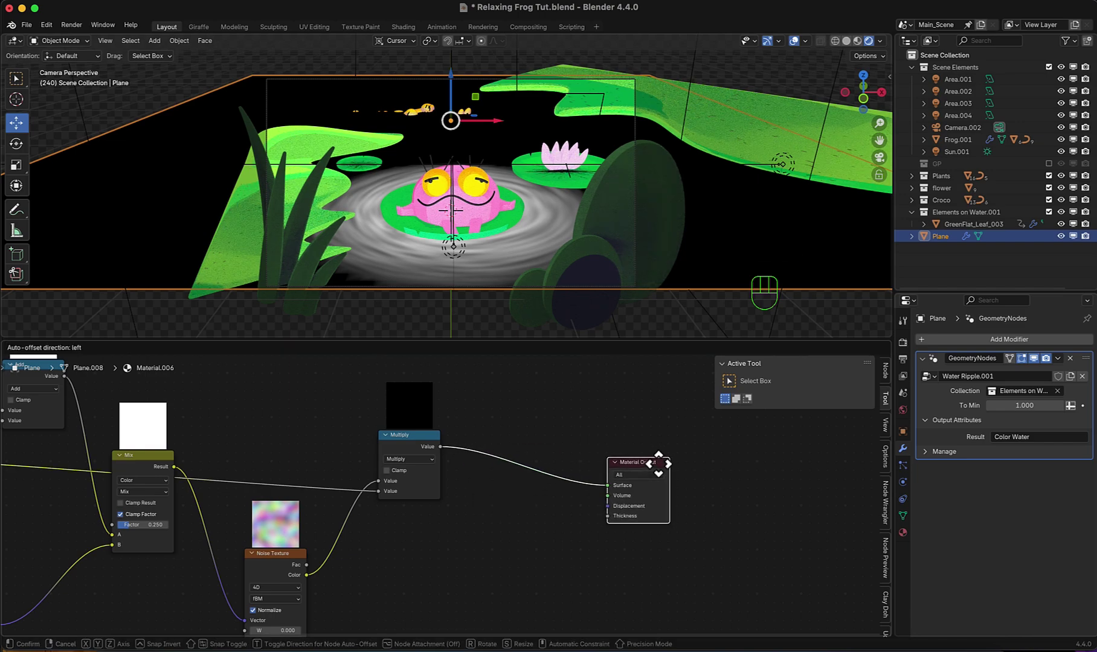
- Insert a Color Ramp with Constant interpolation before the Material Output for crisp rings
{"action": "key", "text": "shift+a"}
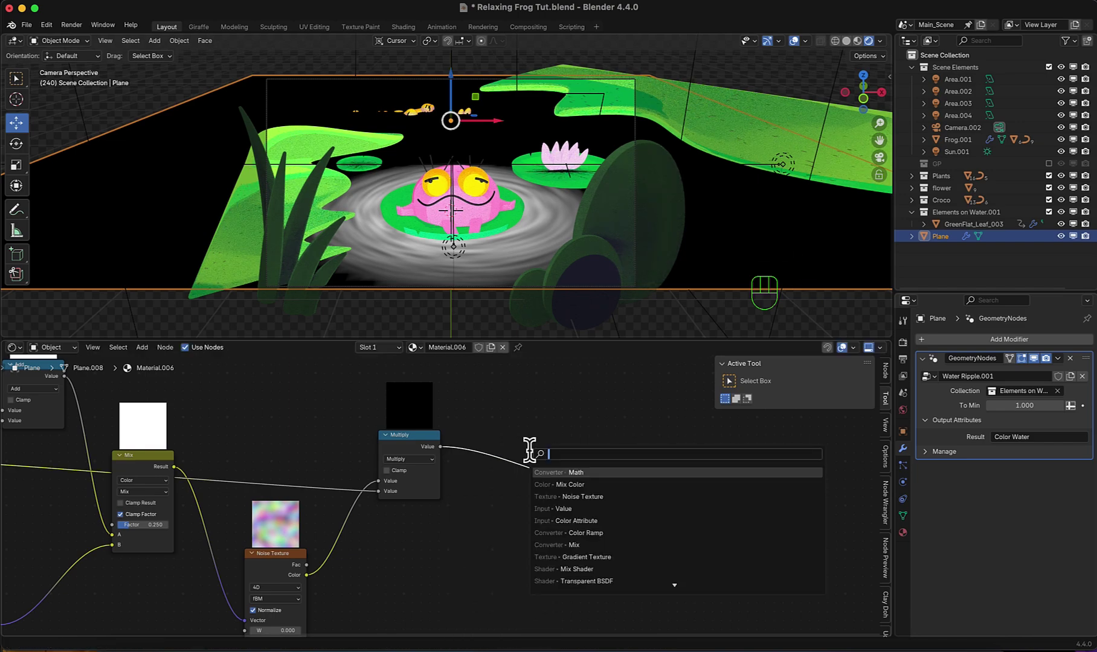
{"action": "key", "text": "r"}
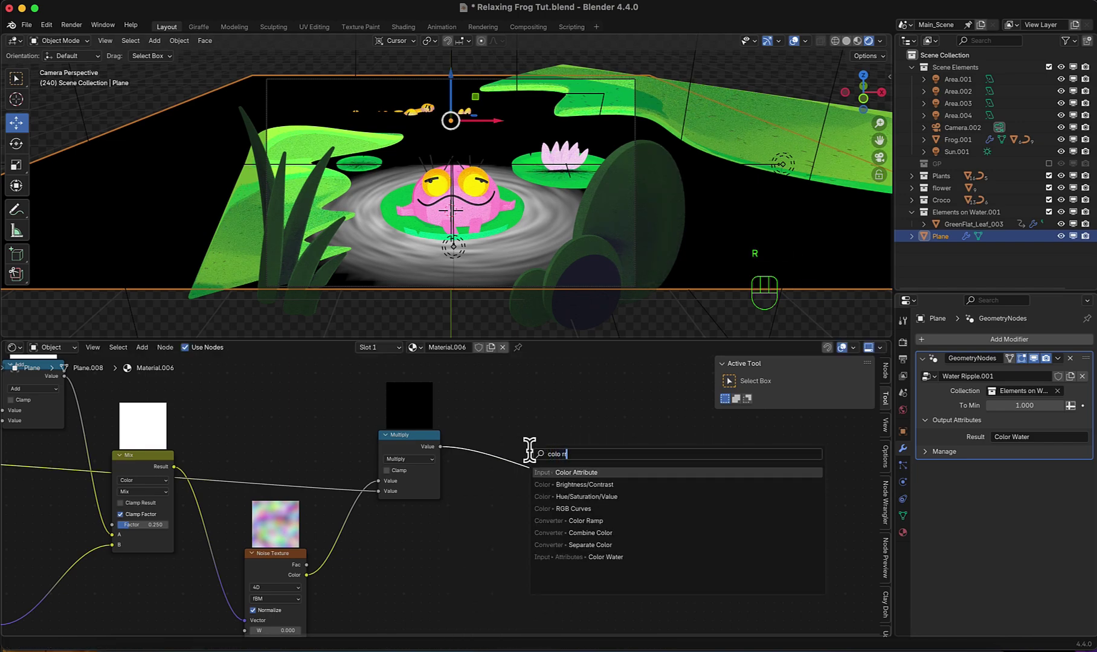
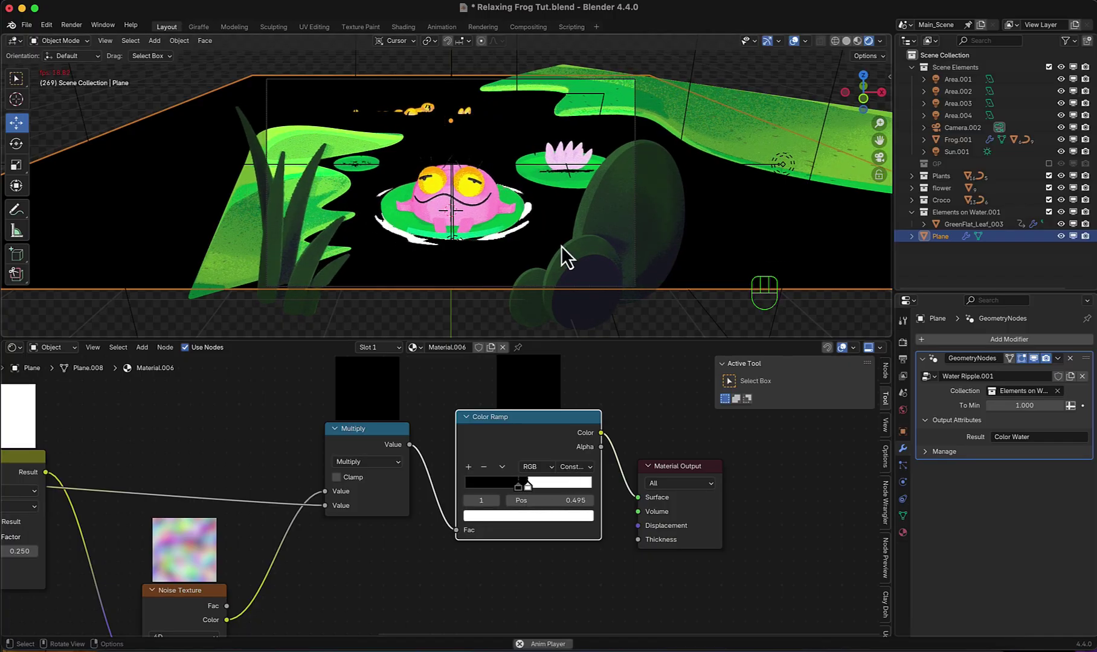
{"action": "key", "text": "space"}
- Scrub the water modifier value up and down while previewing, settling it at 0.900
{"action": "left_click_drag", "start_coordinate": [1032, 400], "coordinate": [1013, 401]}
{"action": "key", "text": "space"}
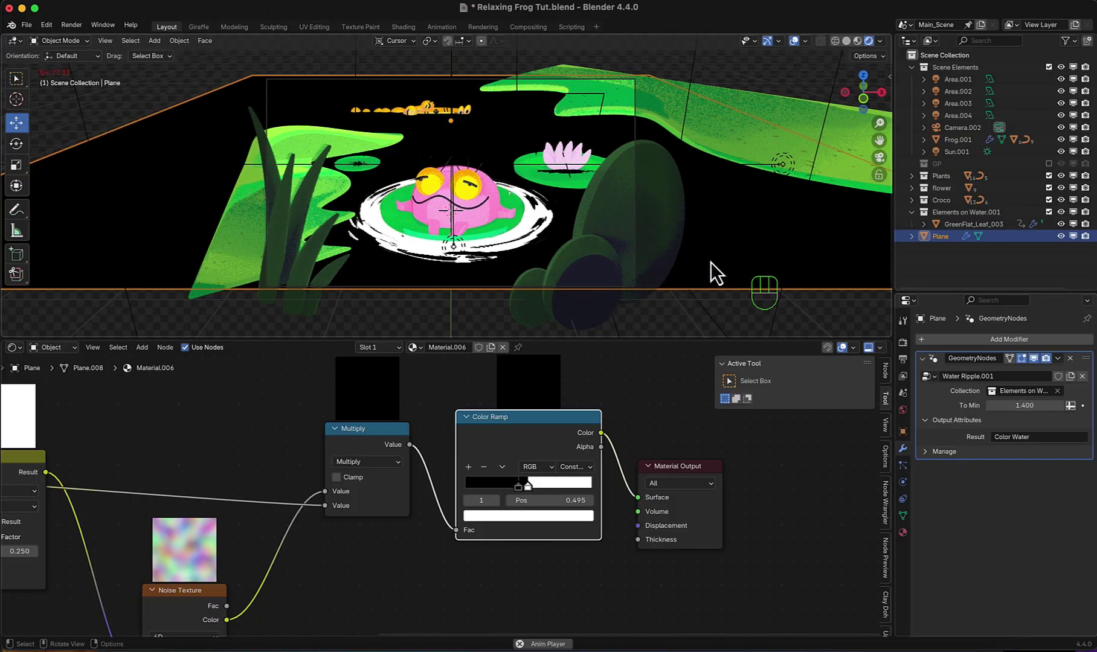
{"action": "key", "text": "space"}
{"action": "left_click_drag", "start_coordinate": [1032, 403], "coordinate": [1051, 438]}
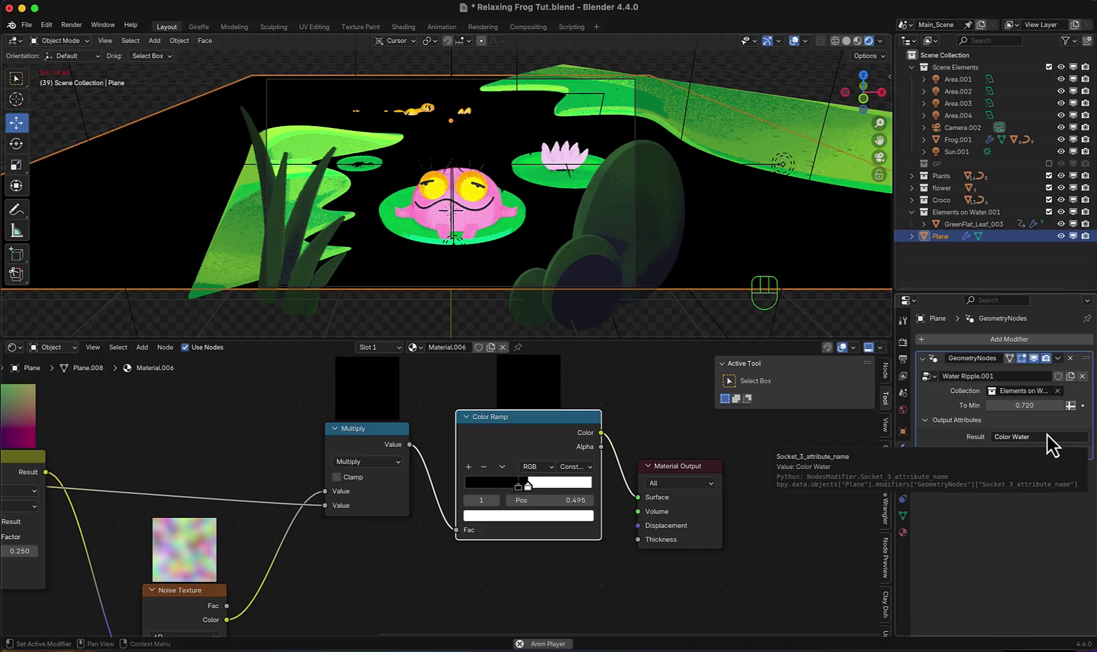
{"action": "key", "text": "space"}
{"action": "left_click", "coordinate": [1032, 400]}
{"action": "key", "text": "space"}
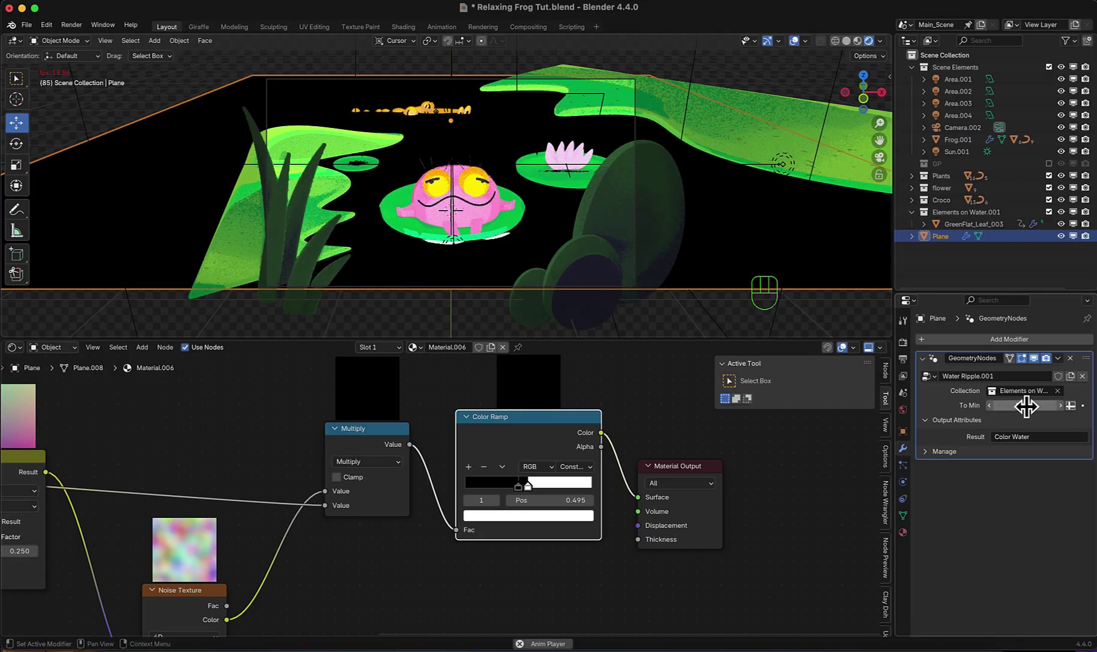
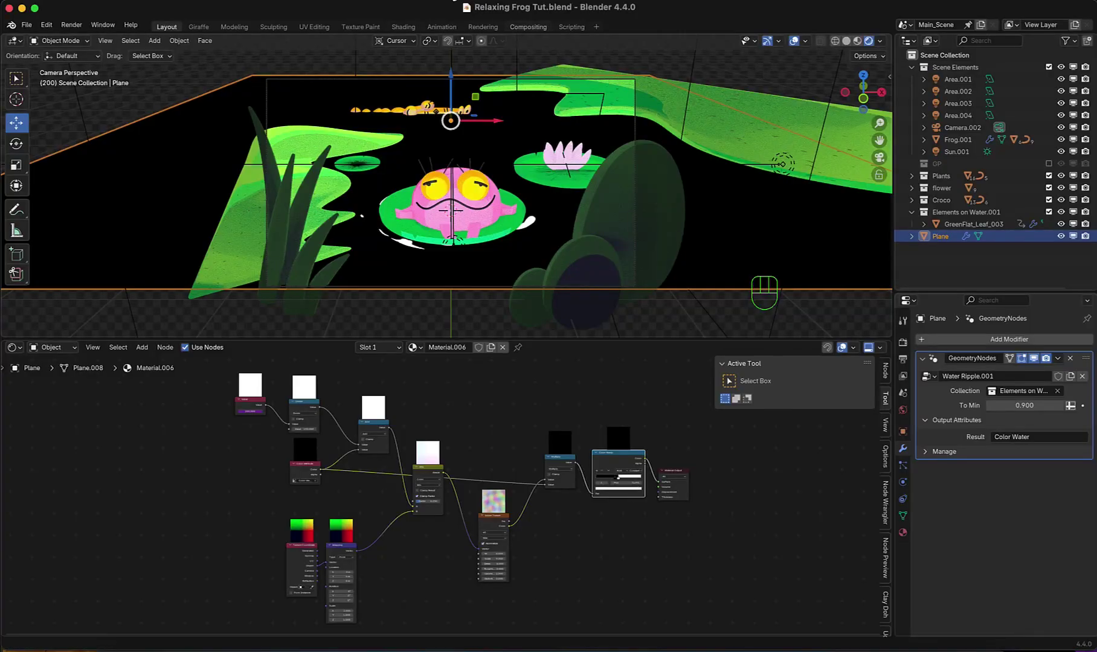
- Add a Voronoi Texture set to Smooth F1 on the water plane material
{"action": "scroll", "scroll_direction": "down", "scroll_amount": 3}
{"action": "middle_click", "coordinate": [608, 526]}
{"action": "left_click", "coordinate": [449, 407]}
{"action": "middle_click", "coordinate": [612, 595]}
{"action": "scroll", "scroll_direction": "up", "scroll_amount": 3}
{"action": "middle_click", "coordinate": [611, 448]}
{"action": "right_click", "coordinate": [579, 429]}
{"action": "scroll", "scroll_direction": "up", "scroll_amount": 3}
{"action": "middle_click", "coordinate": [574, 518]}
{"action": "key", "text": "shift+a"}
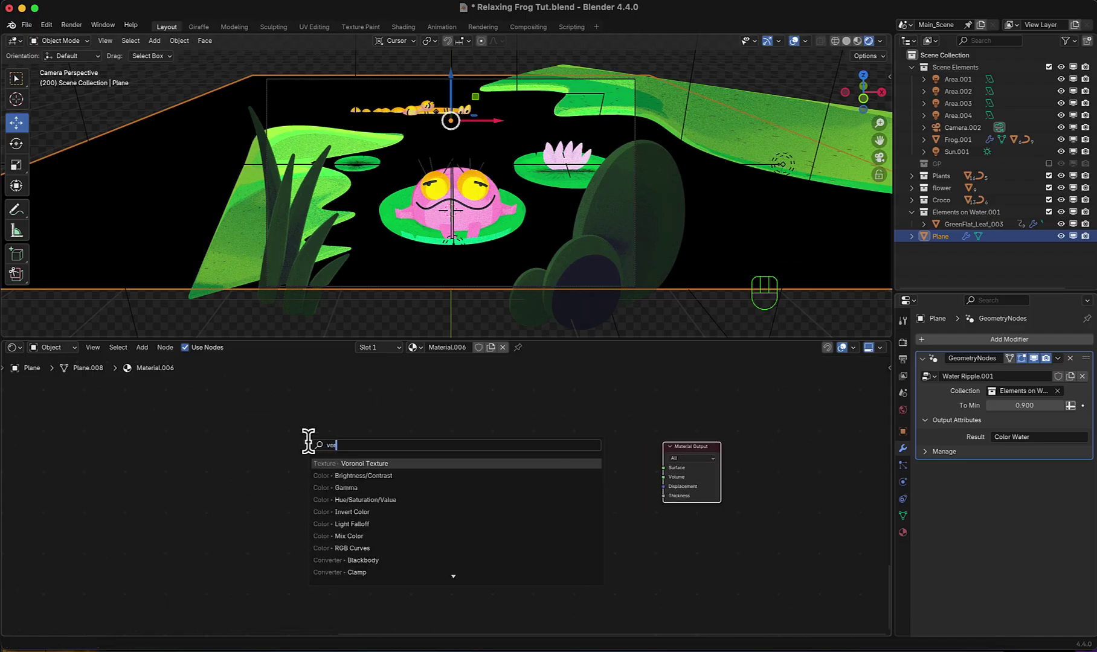
{"action": "middle_click", "coordinate": [407, 427]}
{"action": "left_click_drag", "start_coordinate": [406, 425], "coordinate": [386, 464]}
{"action": "left_click_drag", "start_coordinate": [401, 434], "coordinate": [392, 473]}
- Duplicate it below as a regular F1 Voronoi Texture
{"action": "key", "text": "shift+d"}
{"action": "left_click_drag", "start_coordinate": [399, 482], "coordinate": [365, 516]}
{"action": "left_click_drag", "start_coordinate": [393, 382], "coordinate": [440, 424]}
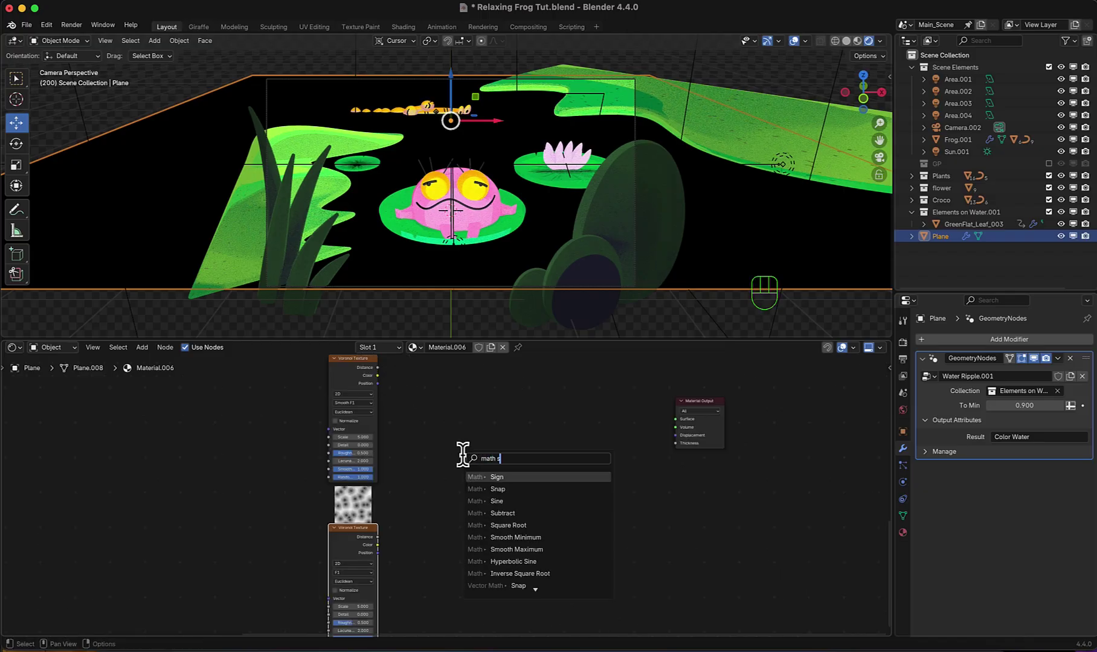
- Subtract the two Voronoi Distances with a Math node and feed the result to the Surface
{"action": "key", "text": "Down"}
{"action": "left_click", "coordinate": [479, 483]}
{"action": "left_click", "coordinate": [479, 518]}
{"action": "left_click_drag", "start_coordinate": [387, 549], "coordinate": [475, 531]}
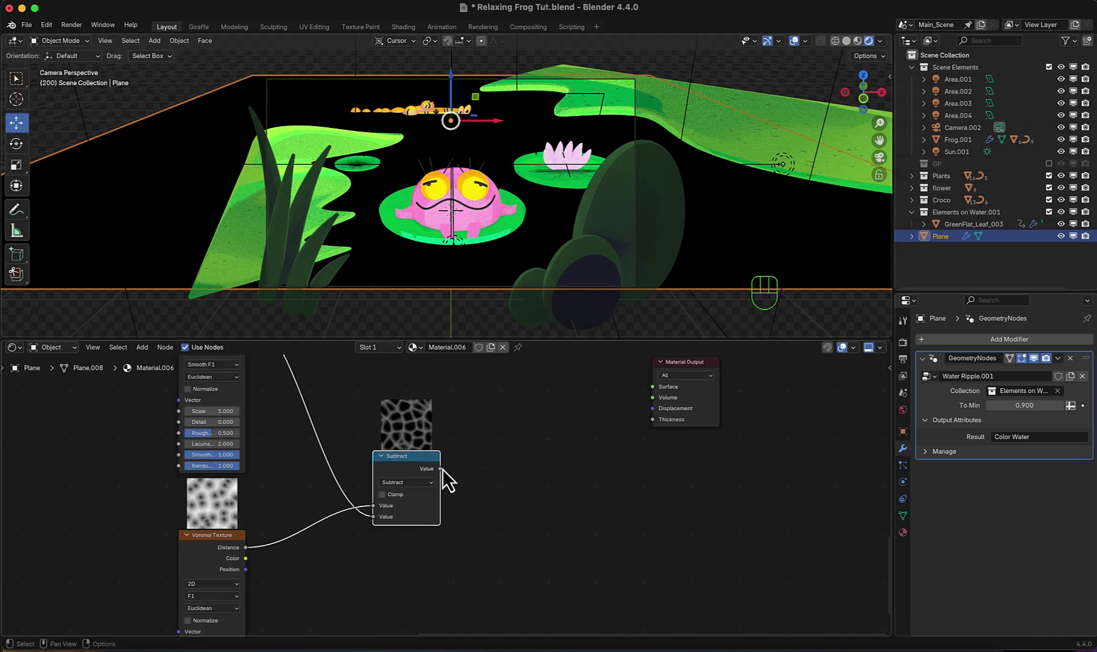
{"action": "left_click_drag", "start_coordinate": [448, 480], "coordinate": [554, 440]}
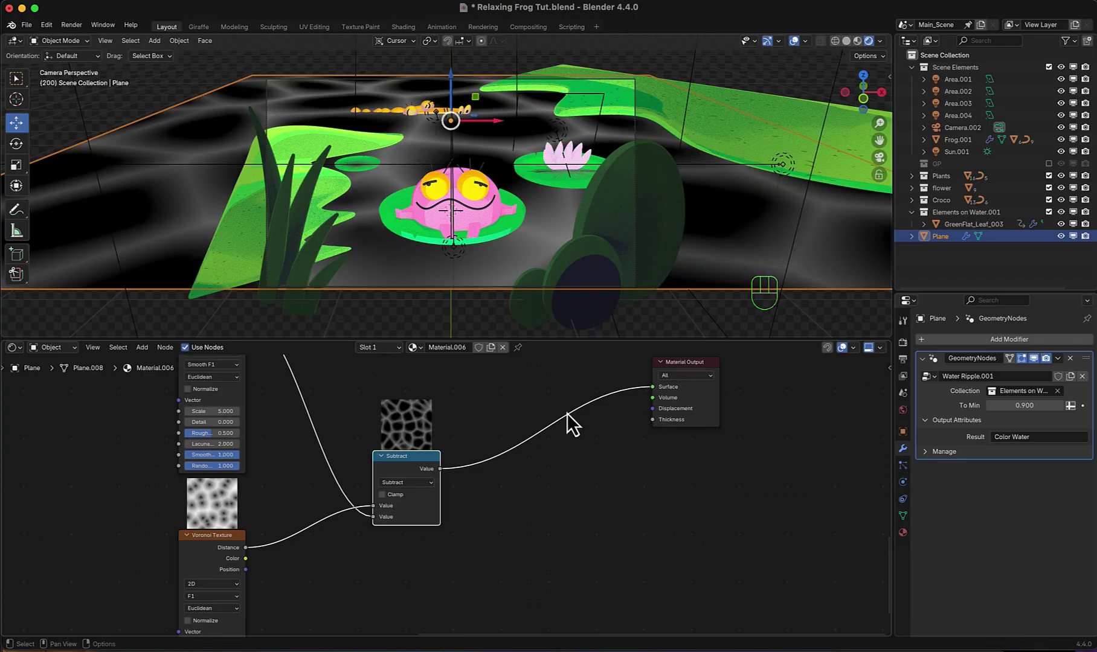
- Add a Color Ramp after the Subtract and pull its black stop to about 0.110
{"action": "key", "text": "shift+a"}
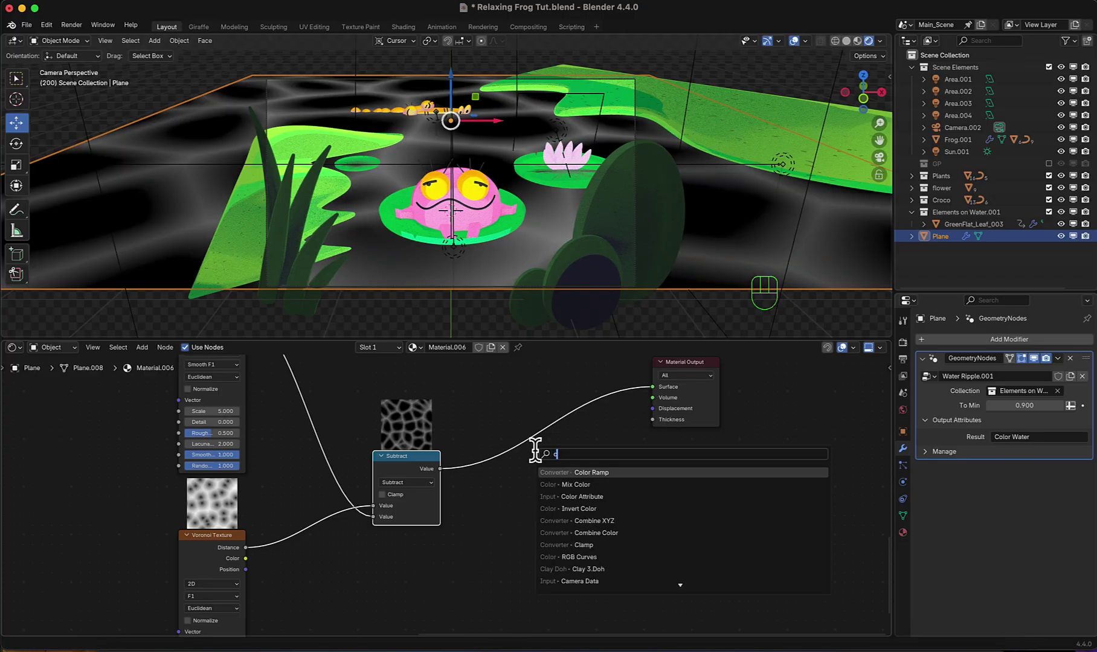
{"action": "left_click", "coordinate": [487, 412]}
{"action": "left_click", "coordinate": [494, 471]}
{"action": "left_click", "coordinate": [593, 474]}
{"action": "scroll", "scroll_direction": "up", "scroll_amount": 3}
{"action": "middle_click", "coordinate": [604, 421]}
{"action": "left_click_drag", "start_coordinate": [564, 485], "coordinate": [528, 484]}
{"action": "left_click_drag", "start_coordinate": [740, 439], "coordinate": [745, 632]}
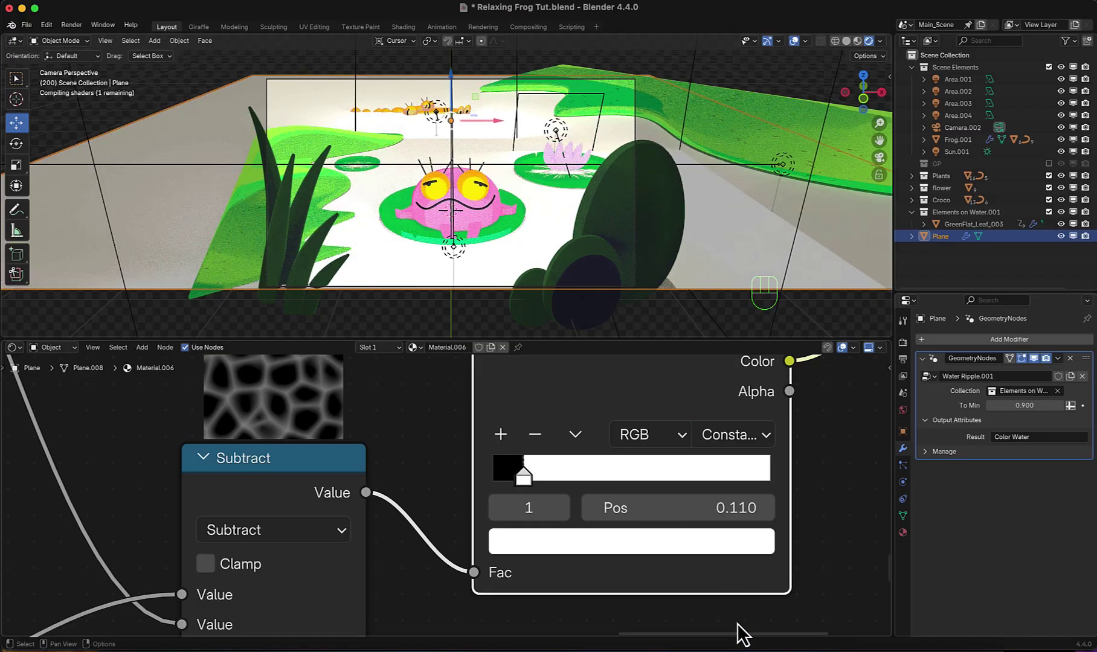
- Add a 7.6 Value node driving both Voronoi Scales and adjust the smoothness
{"action": "key", "text": "shift+a"}
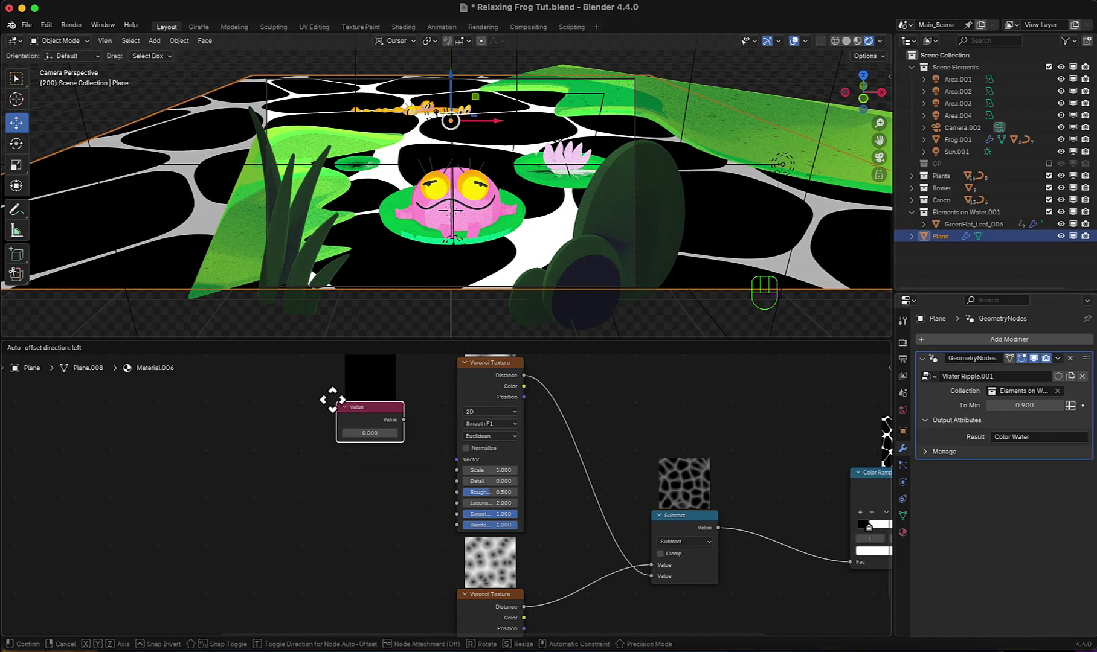
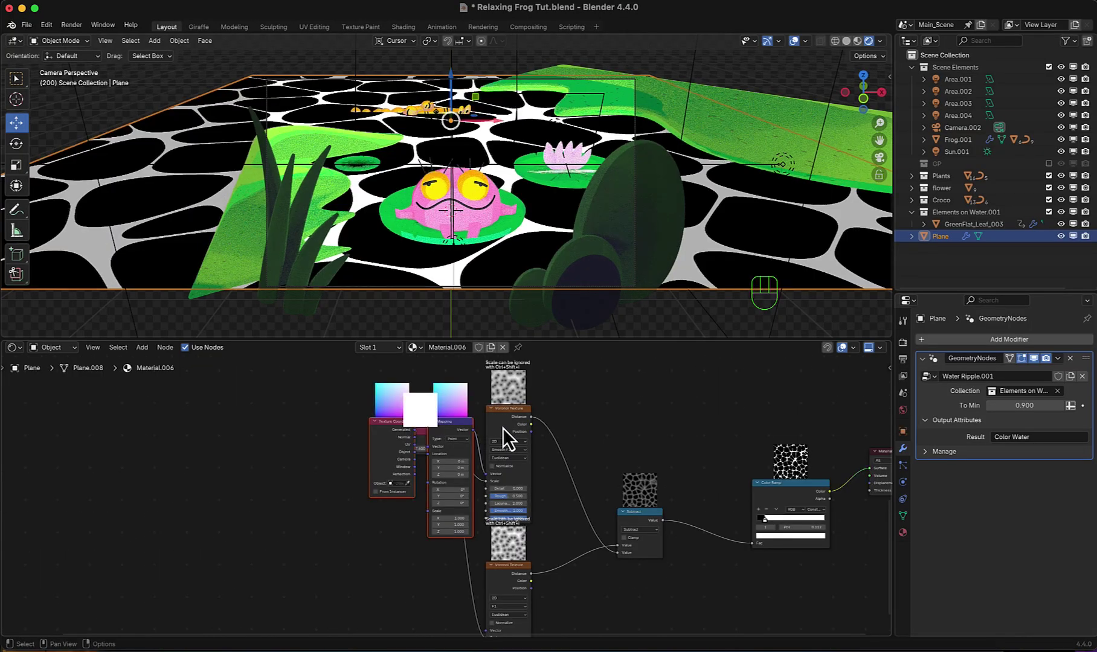
{"action": "key", "text": "c"}
{"action": "left_click", "coordinate": [413, 522]}
{"action": "middle_click", "coordinate": [422, 553]}
{"action": "left_click", "coordinate": [385, 505]}
{"action": "left_click_drag", "start_coordinate": [352, 472], "coordinate": [423, 556]}
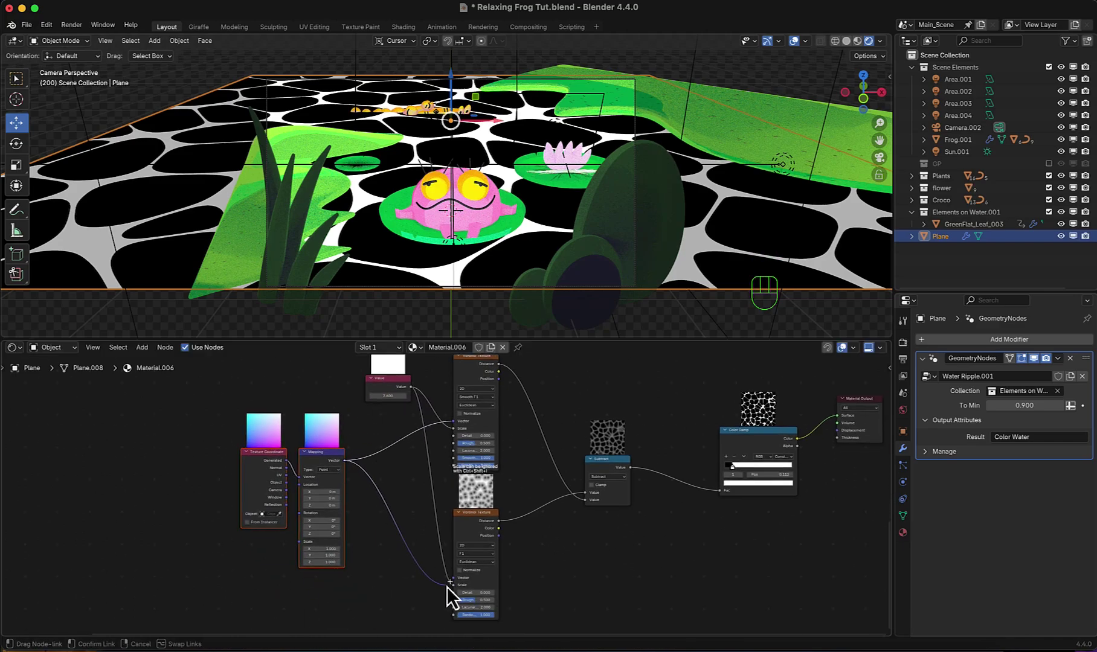
{"action": "left_click_drag", "start_coordinate": [454, 538], "coordinate": [469, 543]}
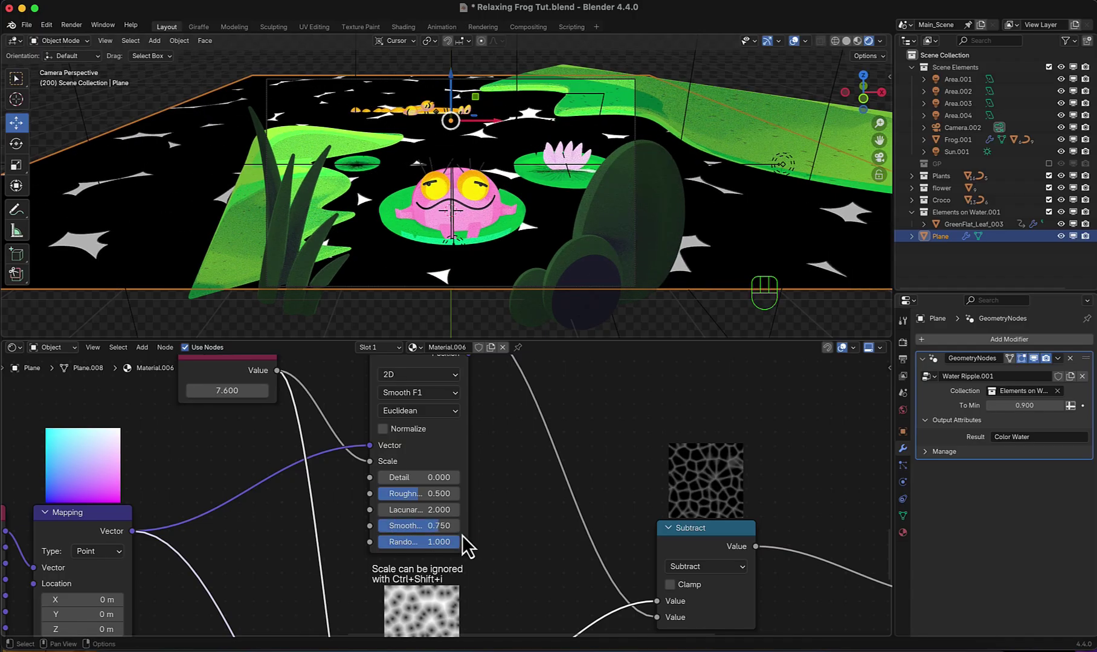
{"action": "left_click", "coordinate": [648, 471]}
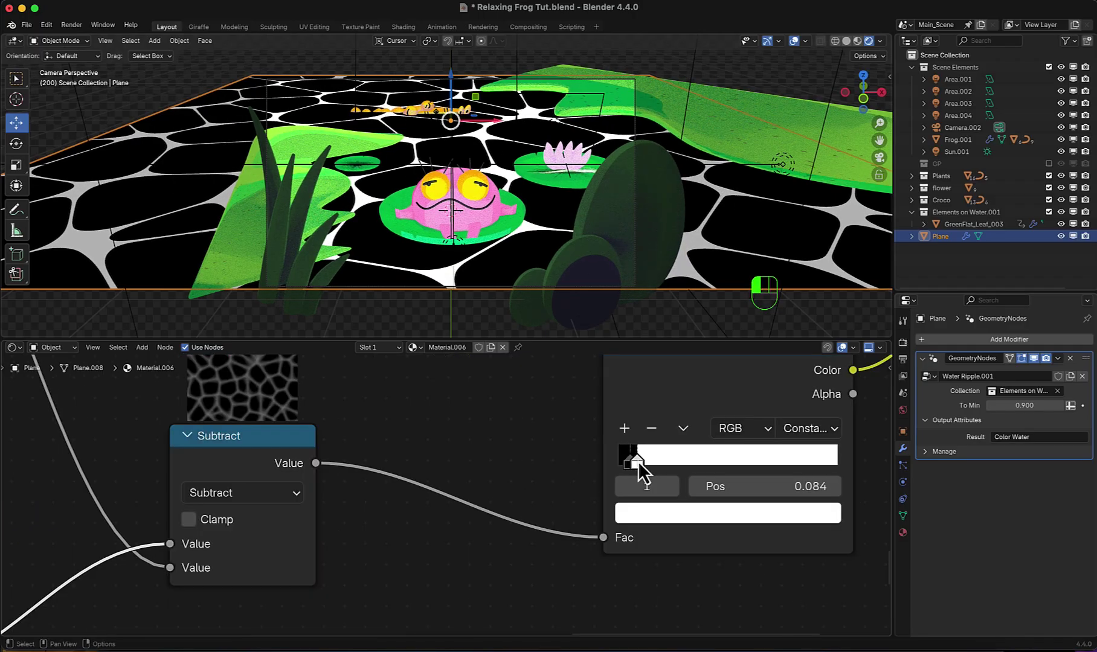
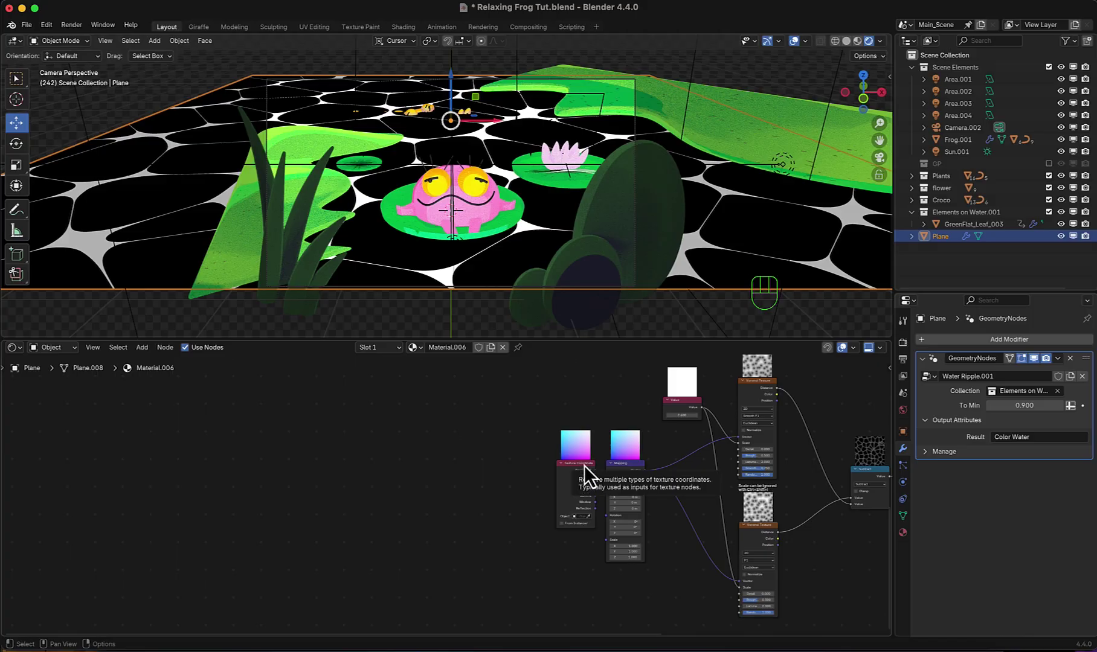
- Route the coordinates through Separate XYZ into Combine XYZ, keeping only X and Z, before Mapping
{"action": "left_click", "coordinate": [582, 476]}
{"action": "key", "text": "shift+a"}
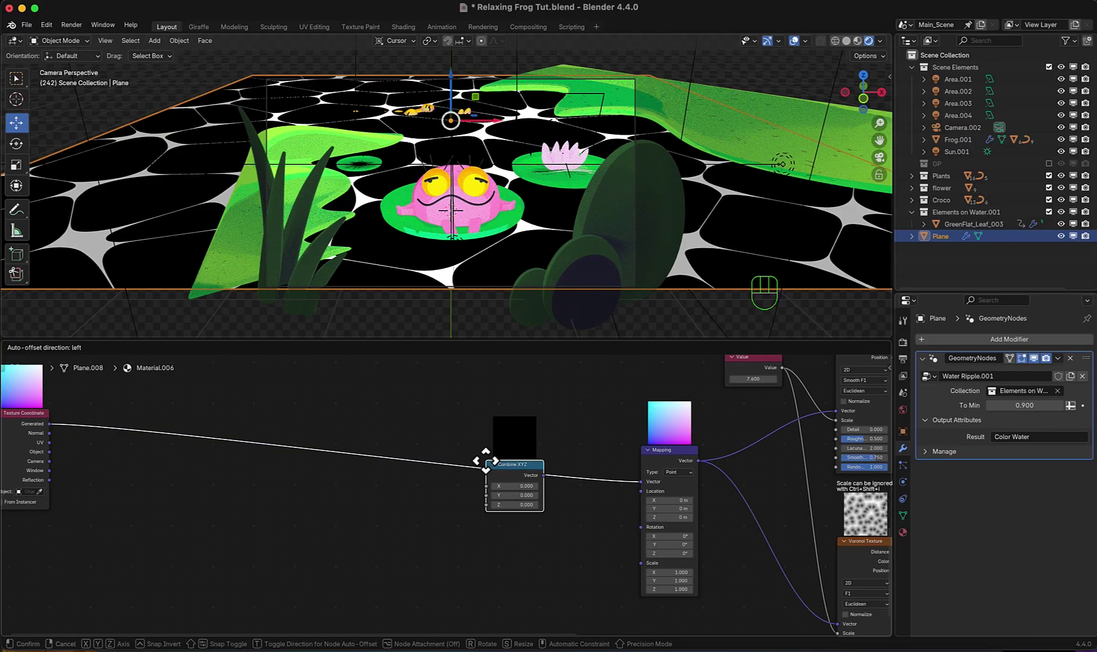
{"action": "left_click", "coordinate": [546, 464]}
{"action": "key", "text": "shift+a"}
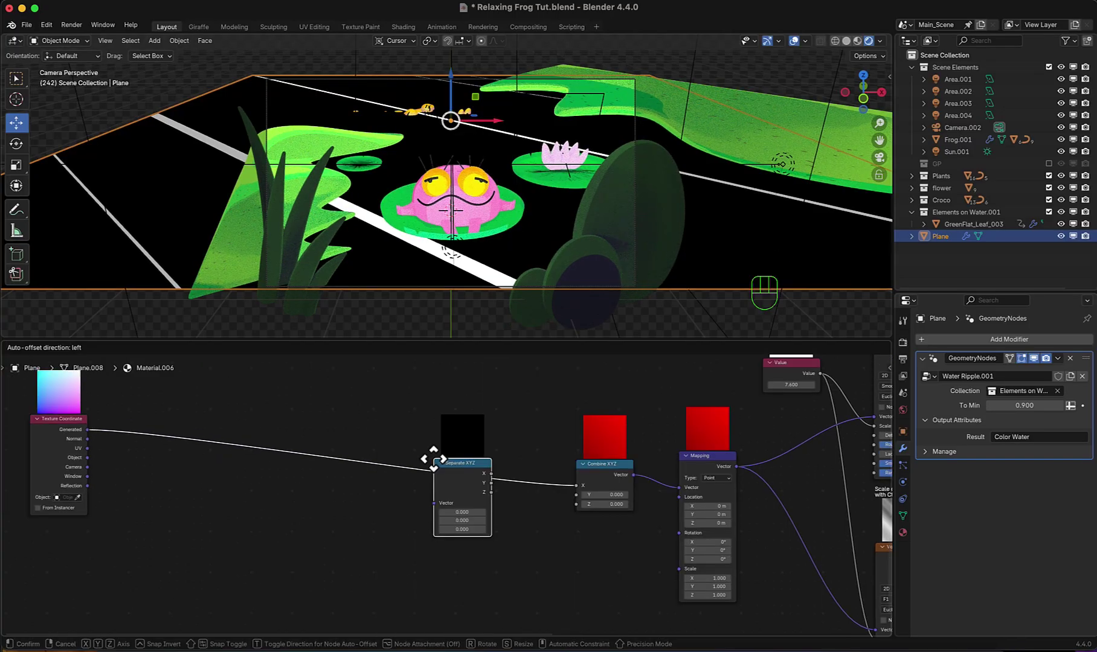
{"action": "left_click", "coordinate": [346, 444]}
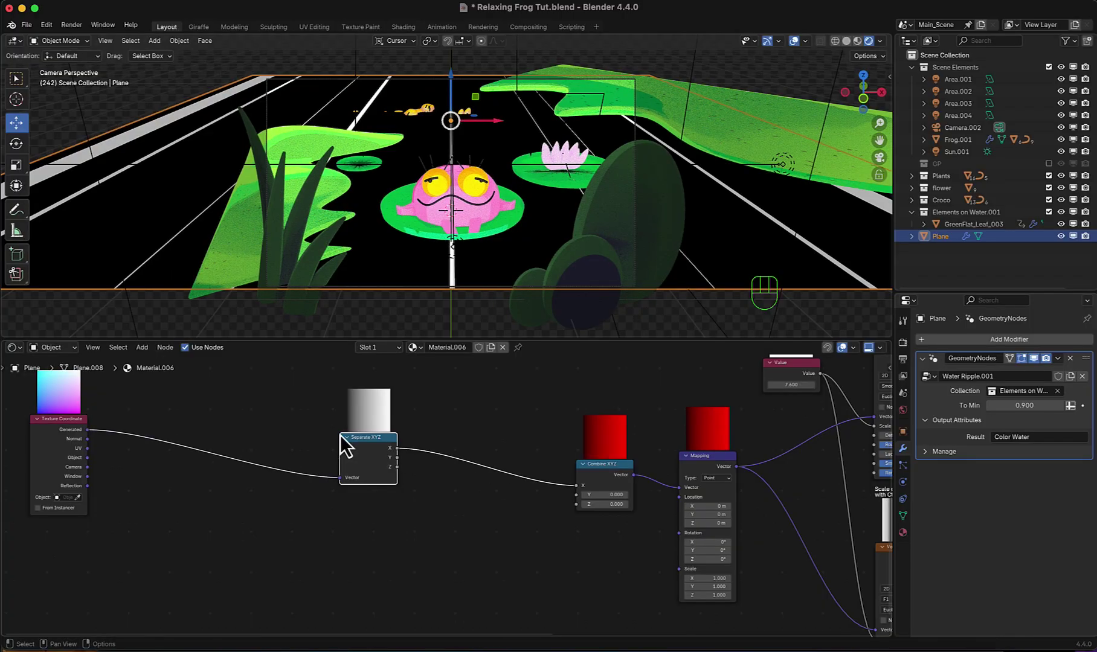
{"action": "middle_click", "coordinate": [393, 505]}
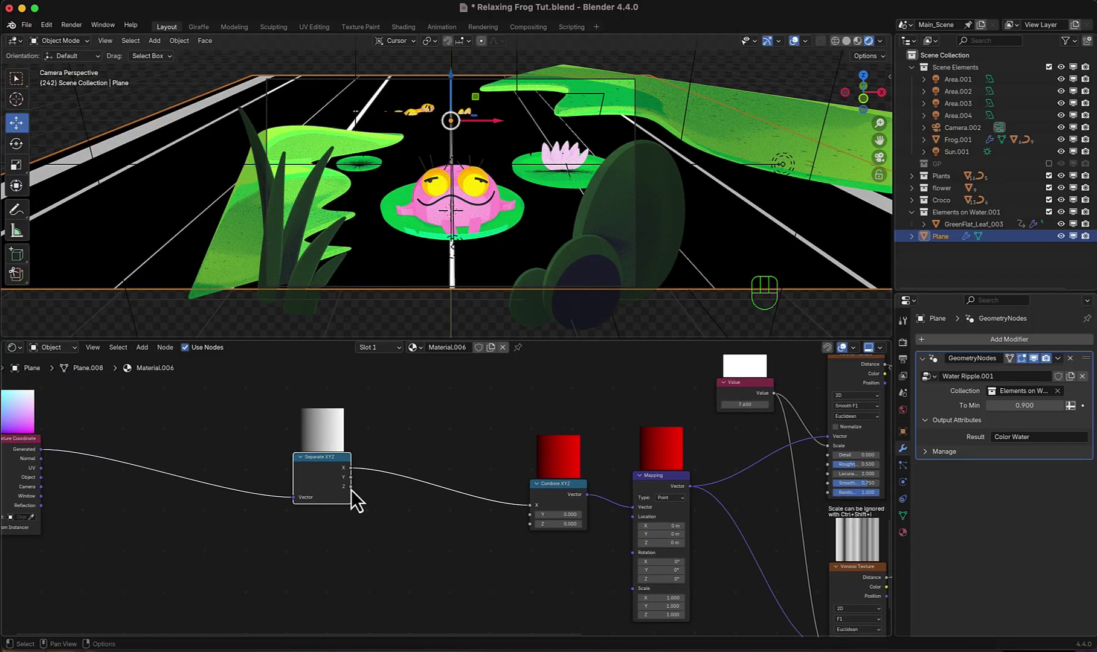
{"action": "left_click", "coordinate": [357, 499]}
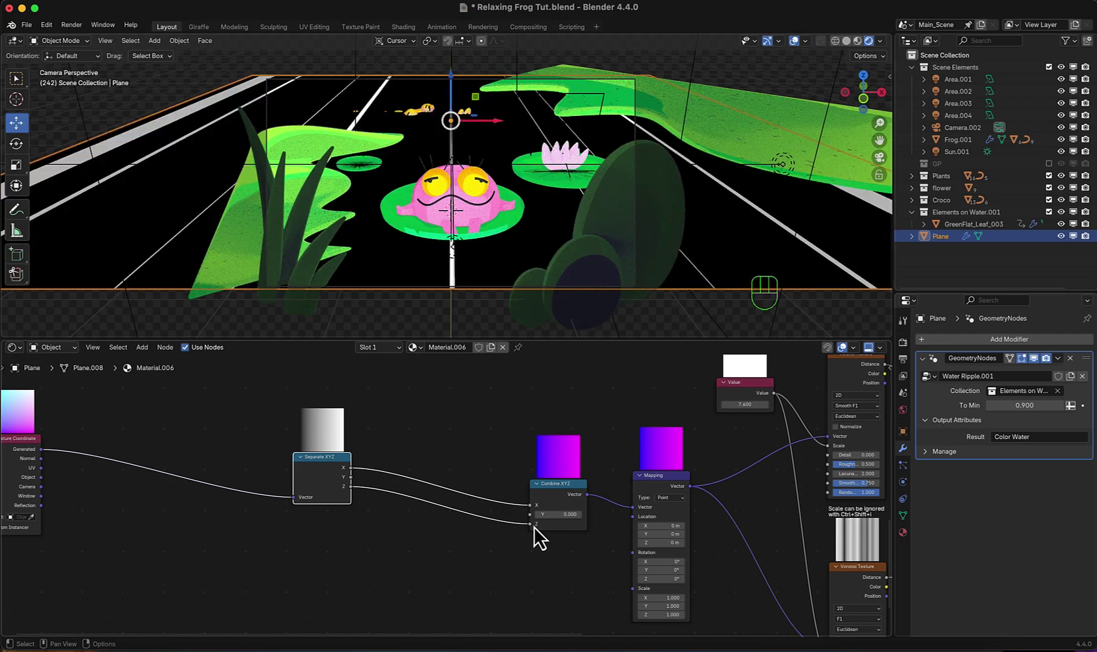
- Add a Noise Texture (Scale 50, Detail 0, Roughness 0) into a Math Multiply of 0.005
{"action": "key", "text": "shift+a"}
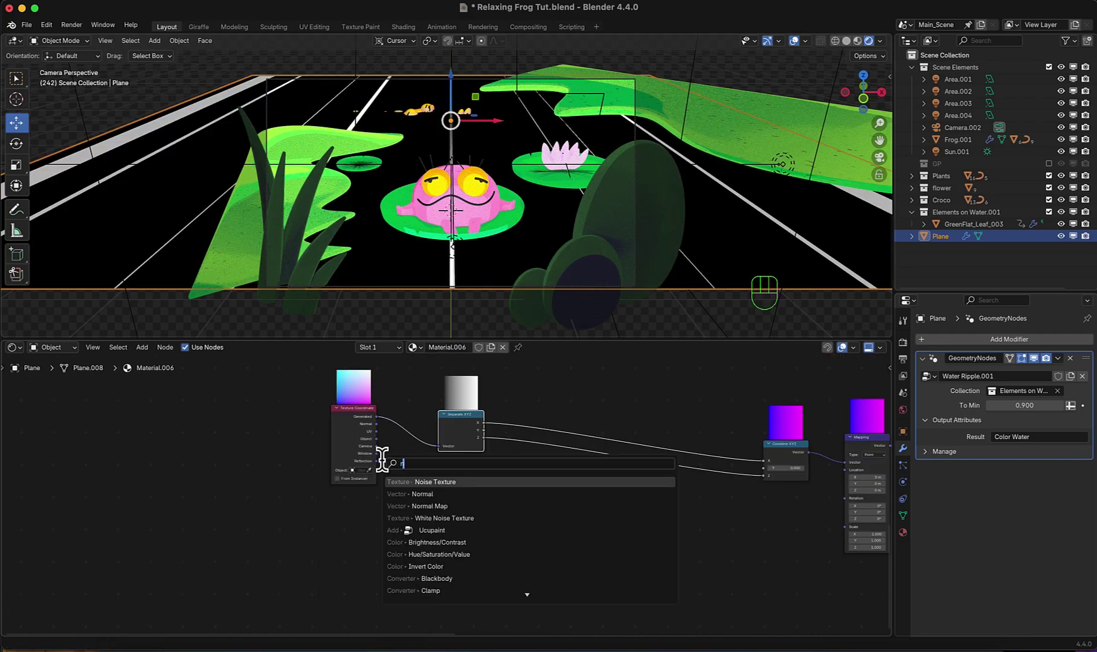
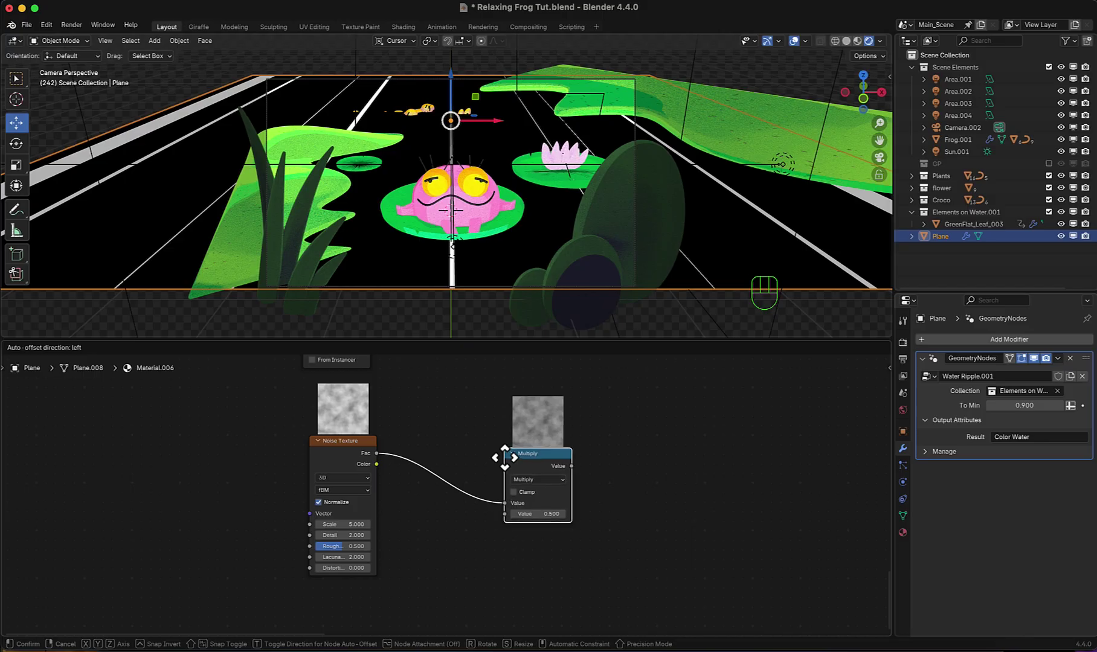
{"action": "left_click", "coordinate": [469, 484]}
{"action": "scroll", "scroll_direction": "down", "scroll_amount": 3}
{"action": "middle_click", "coordinate": [445, 432]}
{"action": "left_click", "coordinate": [444, 431]}
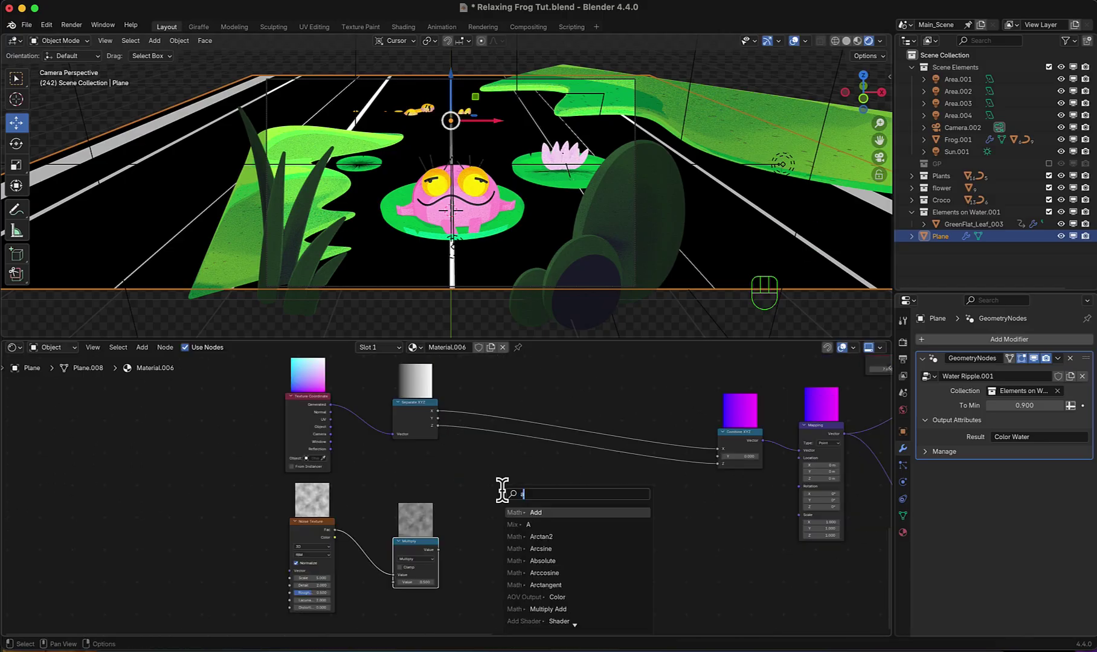
- Add the scaled noise to a Separate XYZ component and route the sum into Combine XYZ
{"action": "key", "text": "d"}
{"action": "left_click", "coordinate": [510, 500]}
{"action": "left_click_drag", "start_coordinate": [455, 558], "coordinate": [487, 548]}
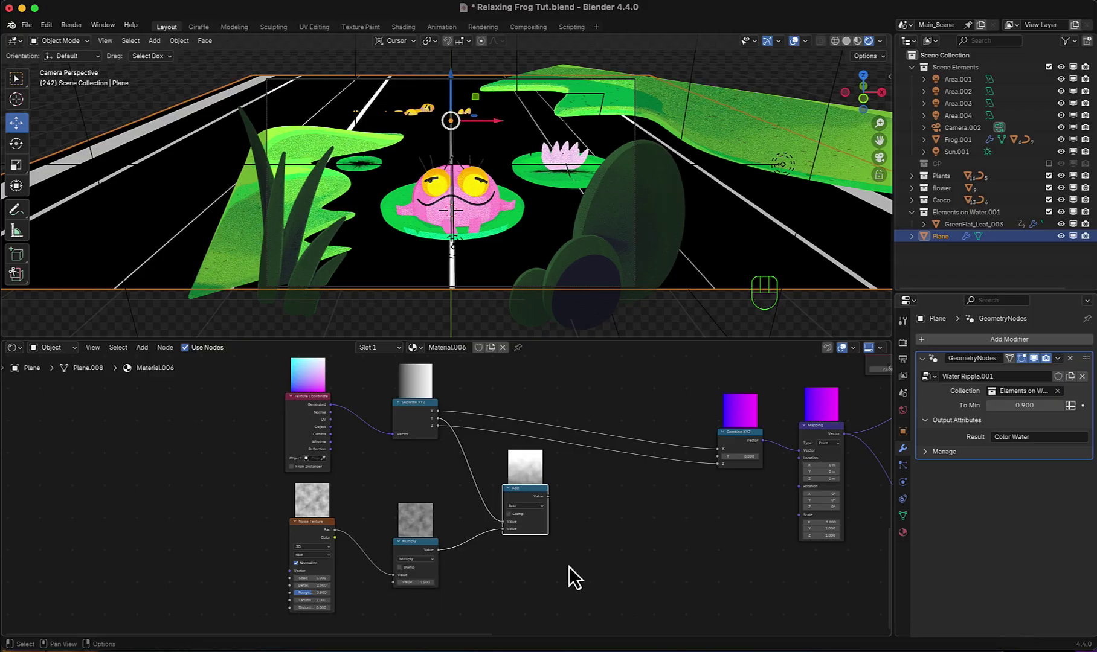
{"action": "left_click", "coordinate": [536, 531]}
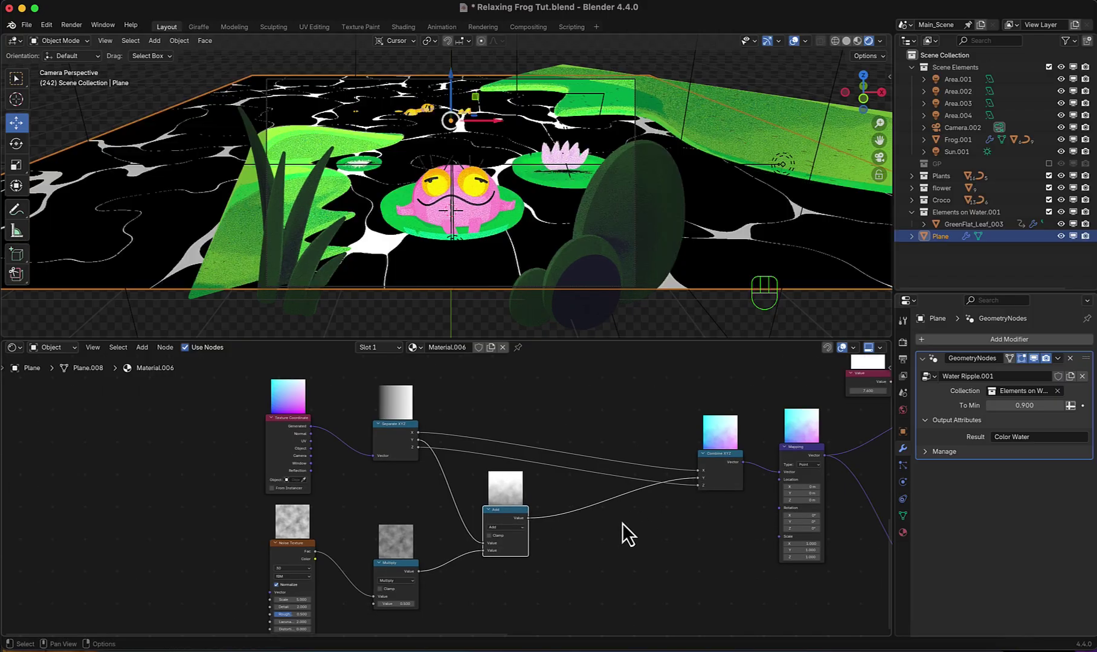
{"action": "middle_click", "coordinate": [537, 618]}
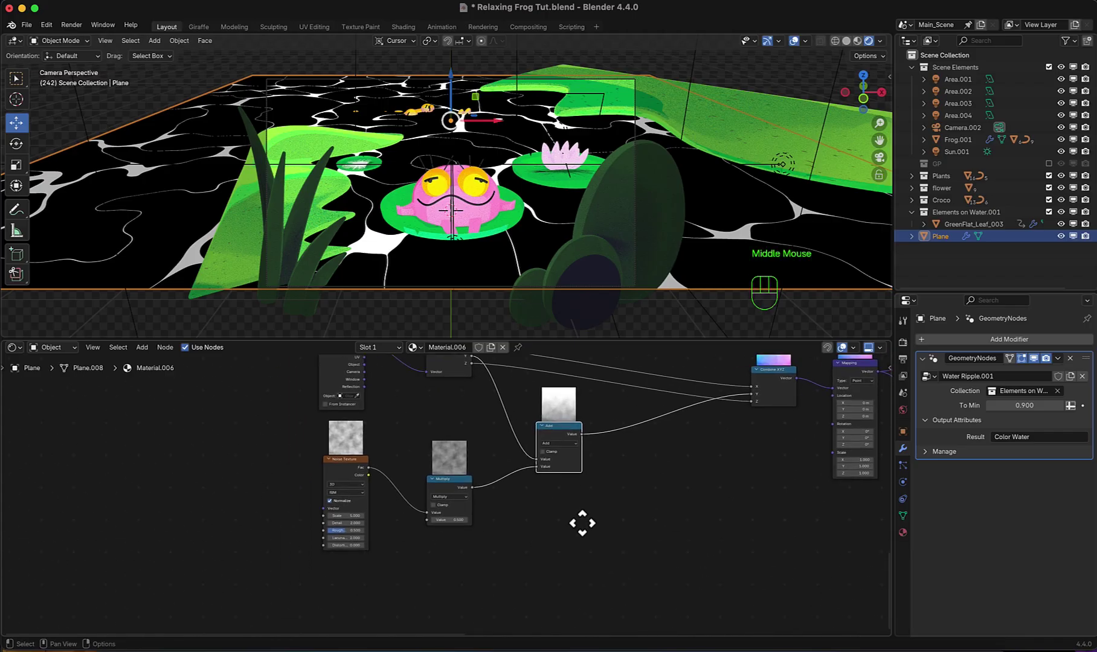
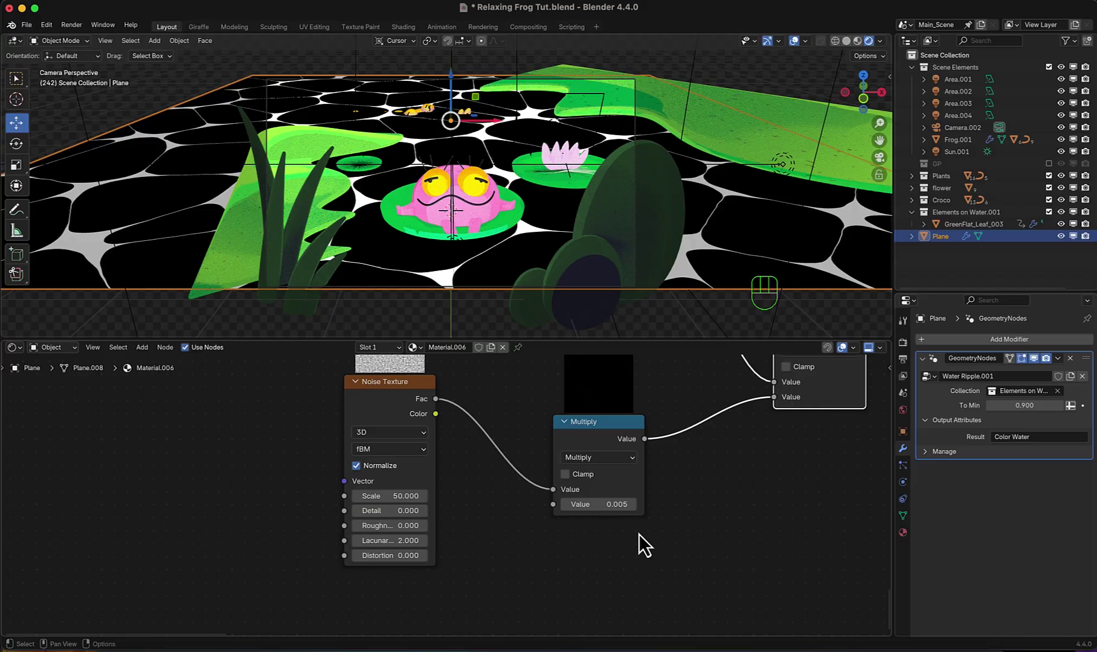
- Give the Noise Texture its own Texture Coordinate and Mapping with Scale X 2
{"action": "key", "text": "ctrl+t"}
{"action": "middle_click", "coordinate": [452, 563]}
{"action": "left_click", "coordinate": [368, 434]}
- Connect a Value node of 0.020 to the Mapping Location and play to see the drift
{"action": "key", "text": "shift+a"}
{"action": "left_click", "coordinate": [305, 521]}
{"action": "left_click_drag", "start_coordinate": [325, 532], "coordinate": [406, 556]}
{"action": "key", "text": "KP_0"}
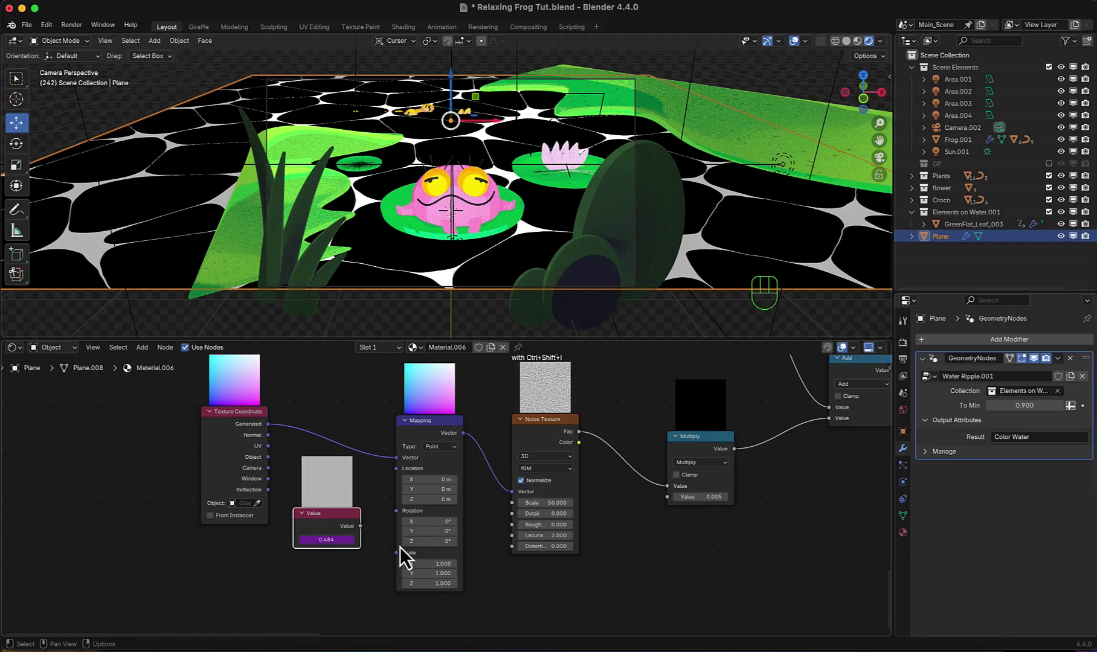
{"action": "left_click_drag", "start_coordinate": [369, 537], "coordinate": [402, 510]}
{"action": "key", "text": "space"}
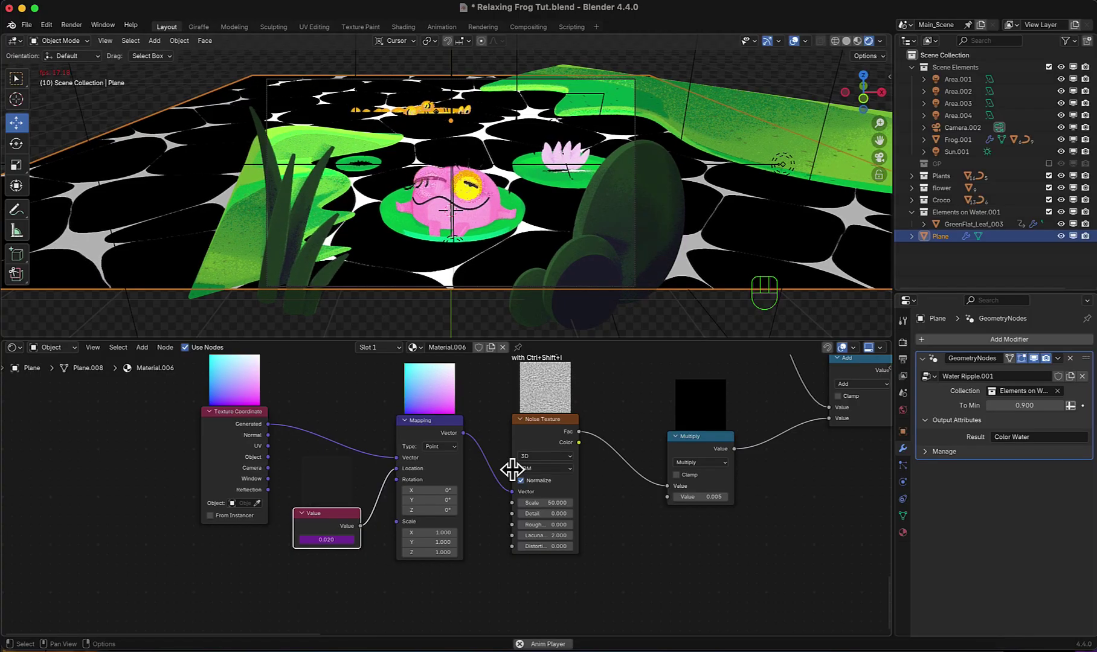
- Duplicate the noise distortion chain below and link the Value node into its Mapping location
{"action": "left_click", "coordinate": [290, 449]}
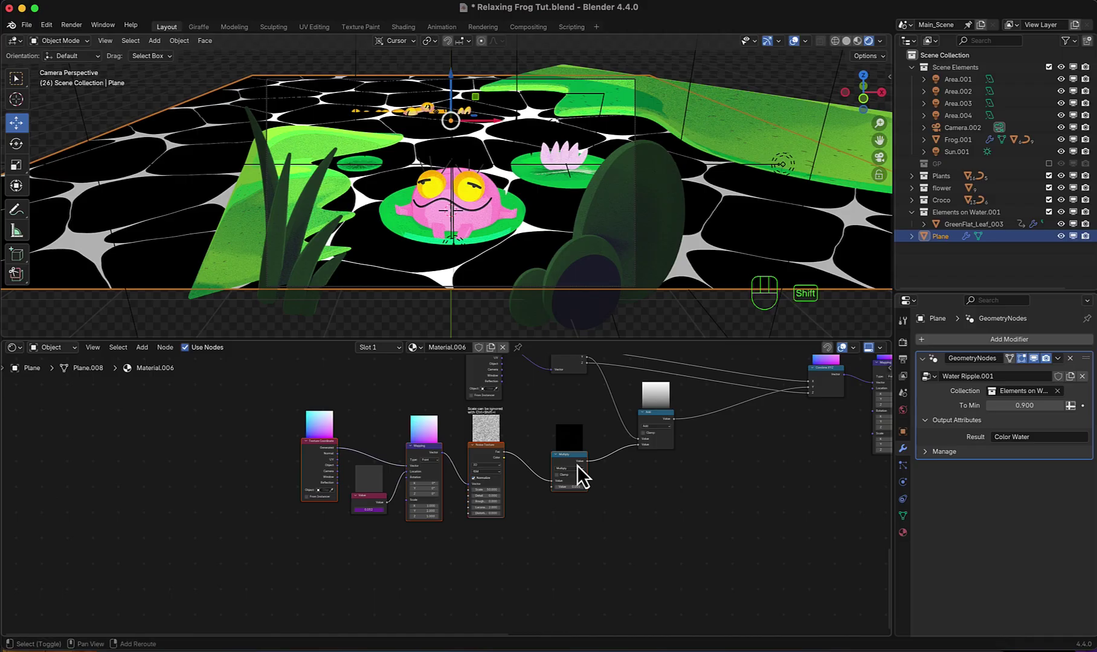
{"action": "key", "text": "shift+d"}
{"action": "left_click", "coordinate": [583, 589]}
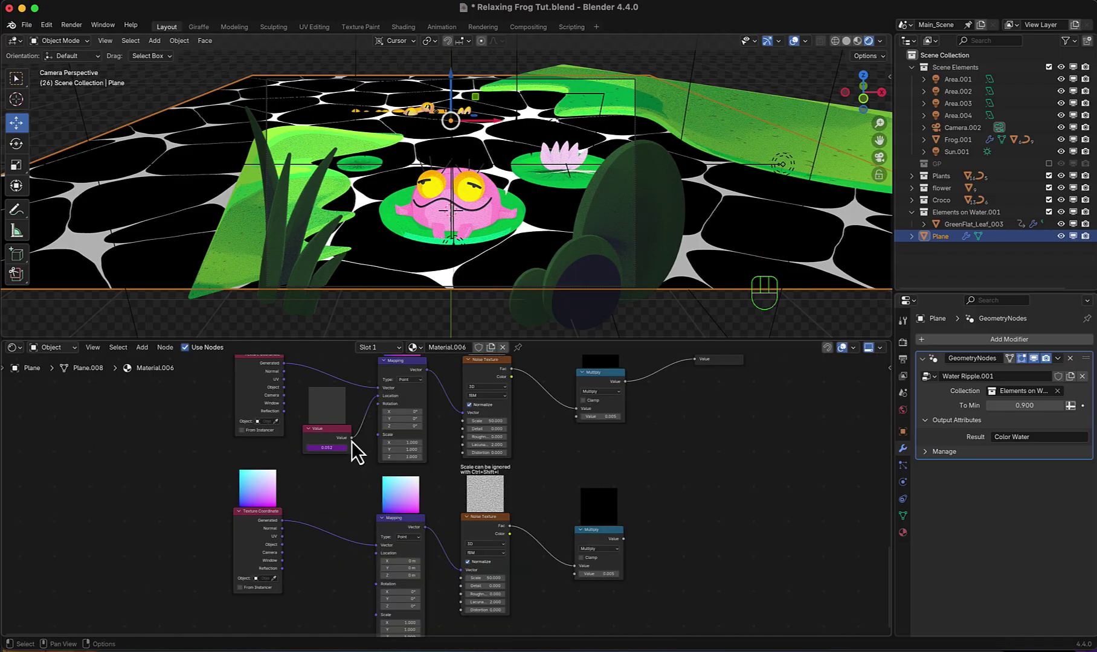
{"action": "left_click", "coordinate": [359, 447]}
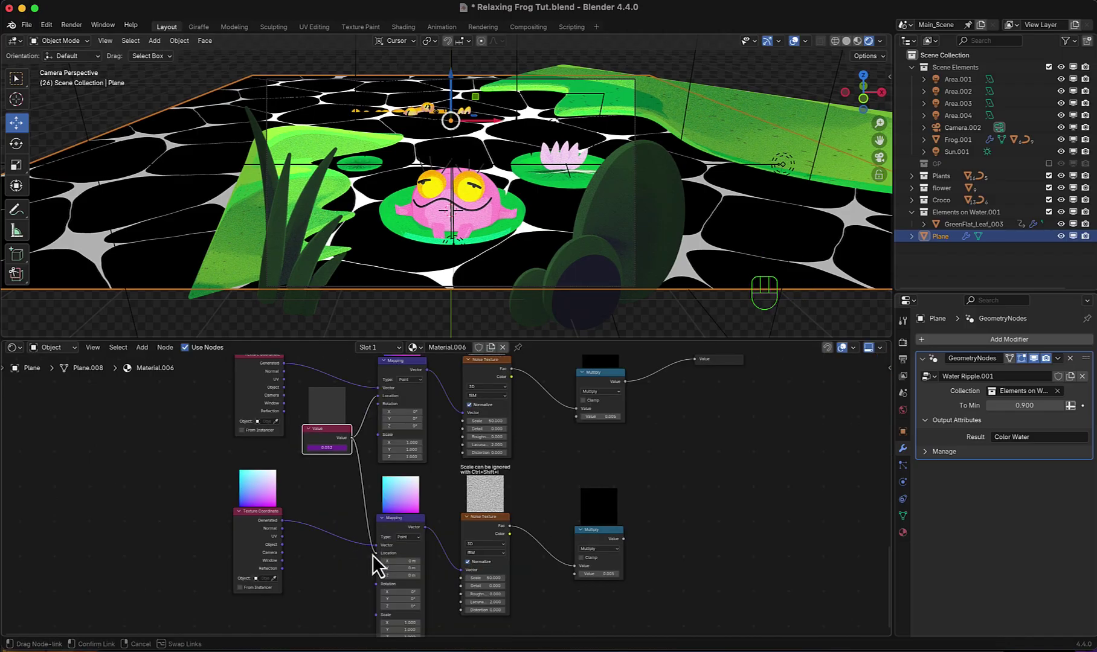
- Duplicate the Add node, feed the second Multiply into it and route it into Combine XYZ
{"action": "middle_click", "coordinate": [566, 553]}
{"action": "left_click", "coordinate": [495, 383]}
{"action": "key", "text": "shift+d"}
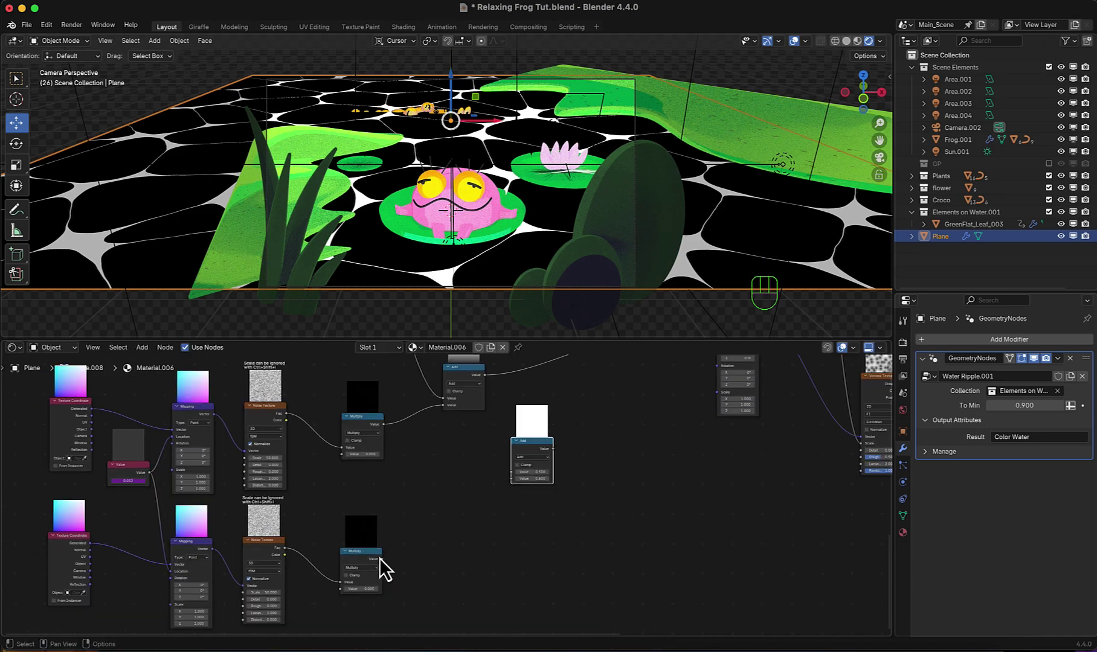
{"action": "left_click", "coordinate": [389, 571]}
{"action": "middle_click", "coordinate": [549, 512]}
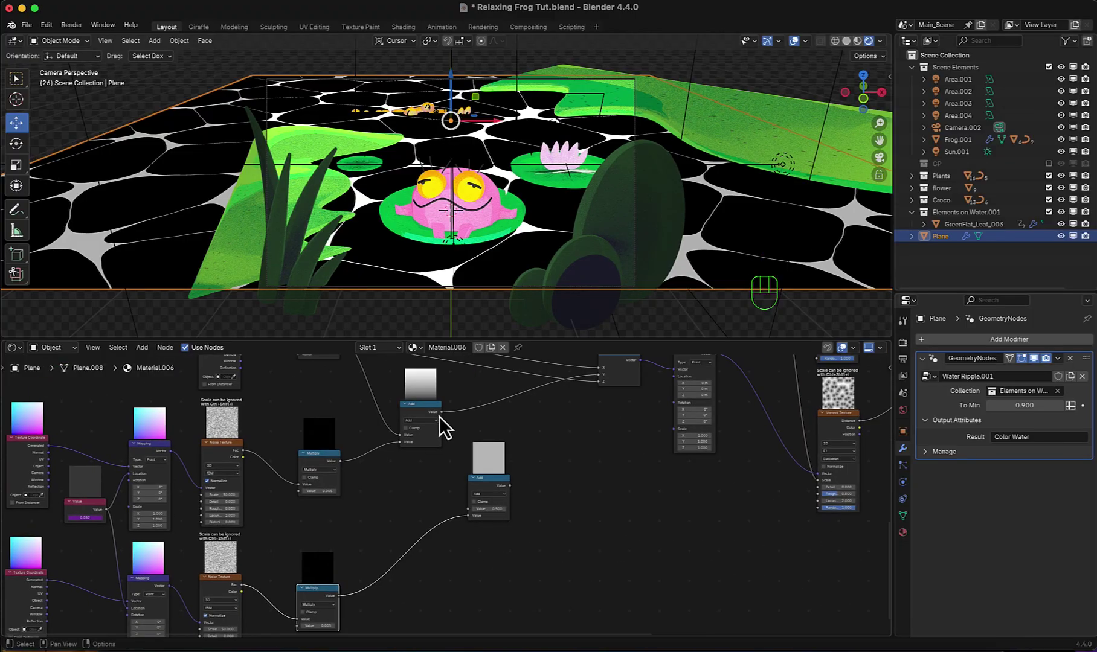
{"action": "left_click_drag", "start_coordinate": [450, 423], "coordinate": [450, 472]}
{"action": "middle_click", "coordinate": [543, 480]}
{"action": "left_click_drag", "start_coordinate": [463, 545], "coordinate": [524, 483]}
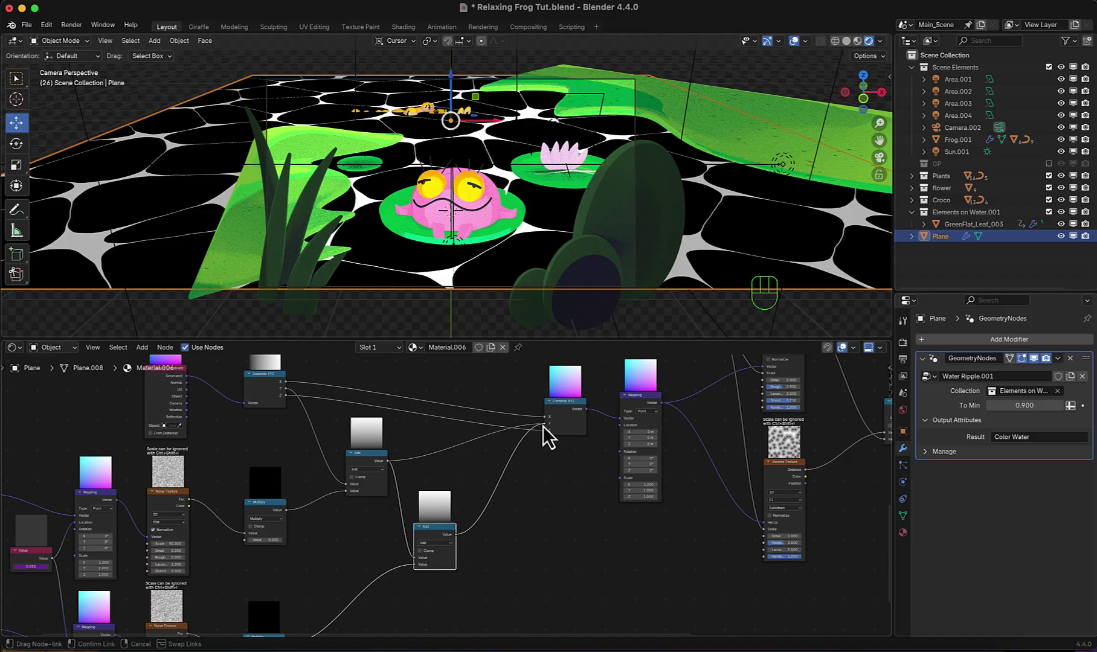
- Relink the offsets into Combine XYZ, tune the noise (Scale 10, Roughness 0.3, multiply 0.020) and replay
{"action": "middle_click", "coordinate": [502, 526]}
{"action": "key", "text": "space"}
{"action": "key", "text": "space"}
{"action": "middle_click", "coordinate": [424, 543]}
{"action": "scroll", "scroll_direction": "up", "scroll_amount": 3}
{"action": "left_click_drag", "start_coordinate": [475, 481], "coordinate": [474, 479]}
{"action": "left_click_drag", "start_coordinate": [435, 477], "coordinate": [435, 478]}
{"action": "left_click_drag", "start_coordinate": [449, 523], "coordinate": [450, 521]}
{"action": "key", "text": "space"}
{"action": "scroll", "scroll_direction": "down", "scroll_amount": 3}
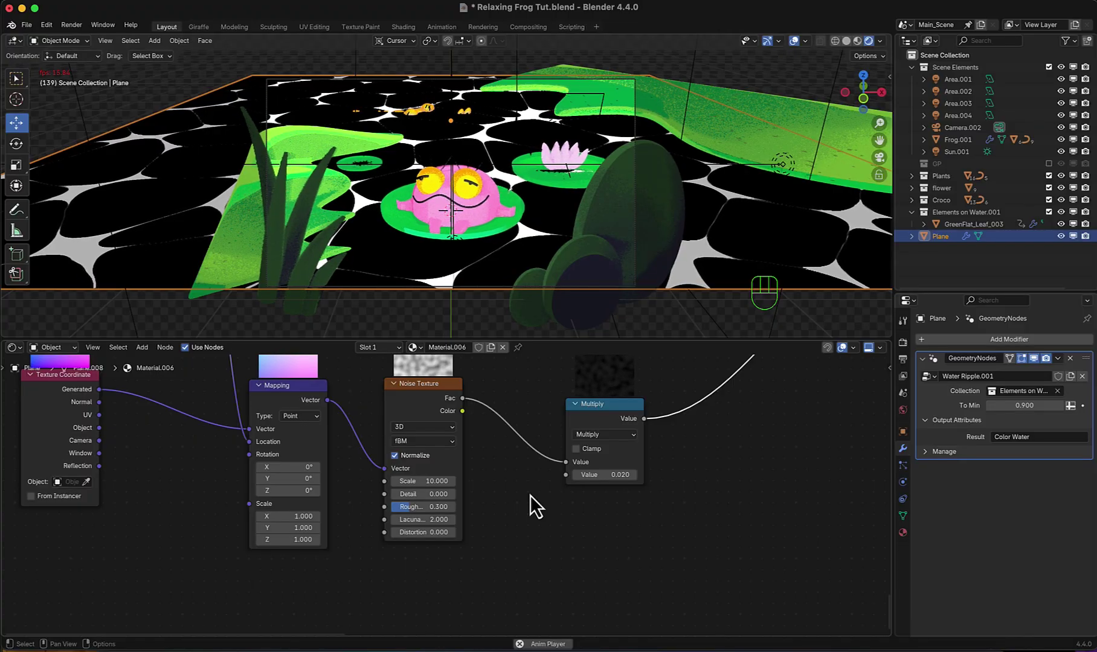
- Replay the animation with fuller viewport shading to check the wobbly cell outlines, then stop
{"action": "key", "text": "space"}
{"action": "left_click", "coordinate": [868, 47]}
{"action": "key", "text": "space"}
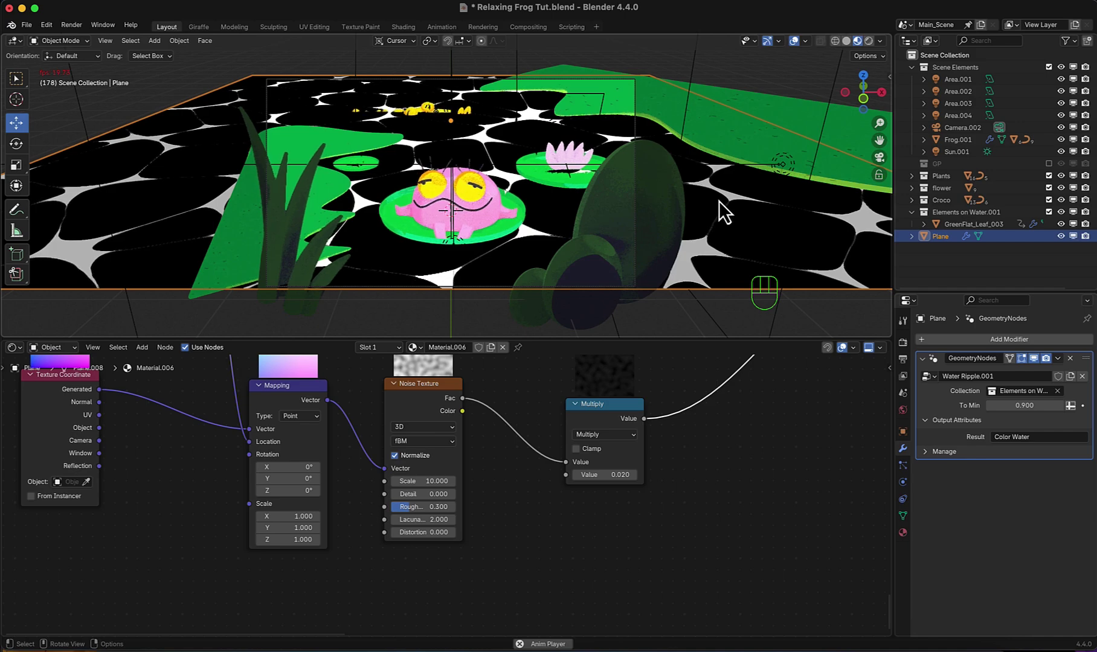
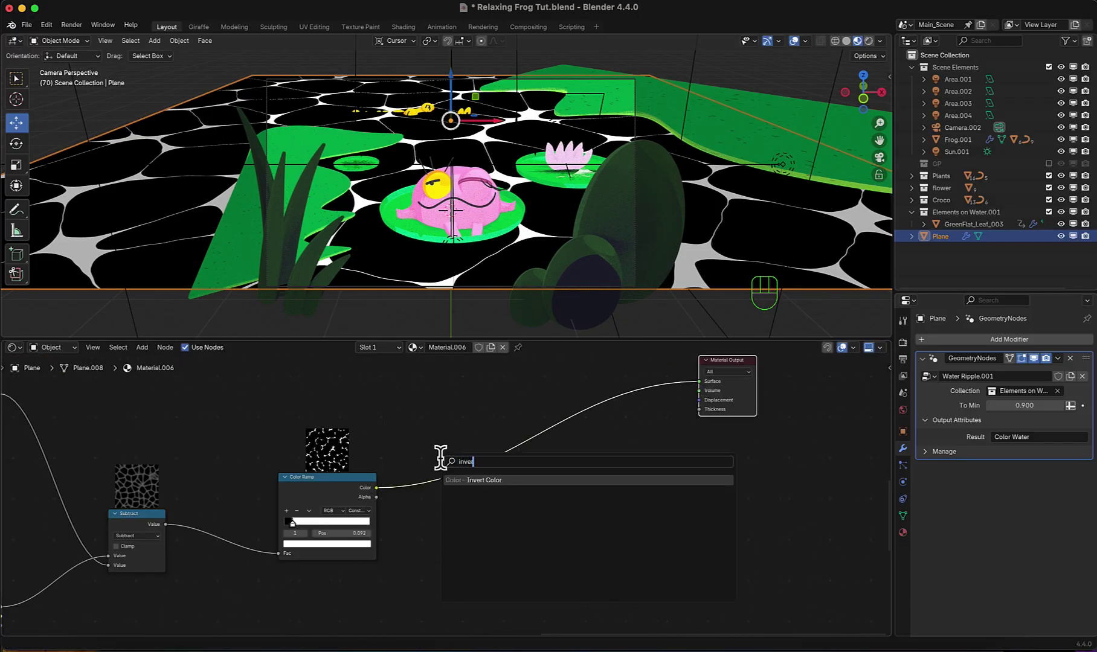
- Add Invert Color after the ramp, a cyan Emission shader and a Mix Shader before the Material Output
{"action": "left_click", "coordinate": [443, 465]}
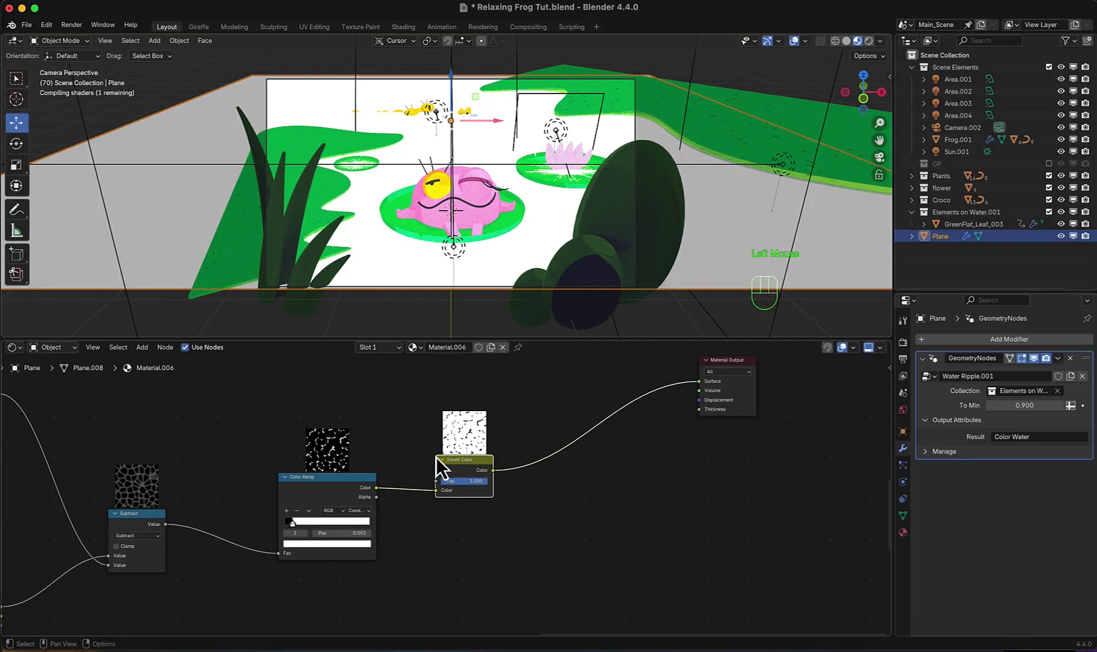
{"action": "key", "text": "shift+a"}
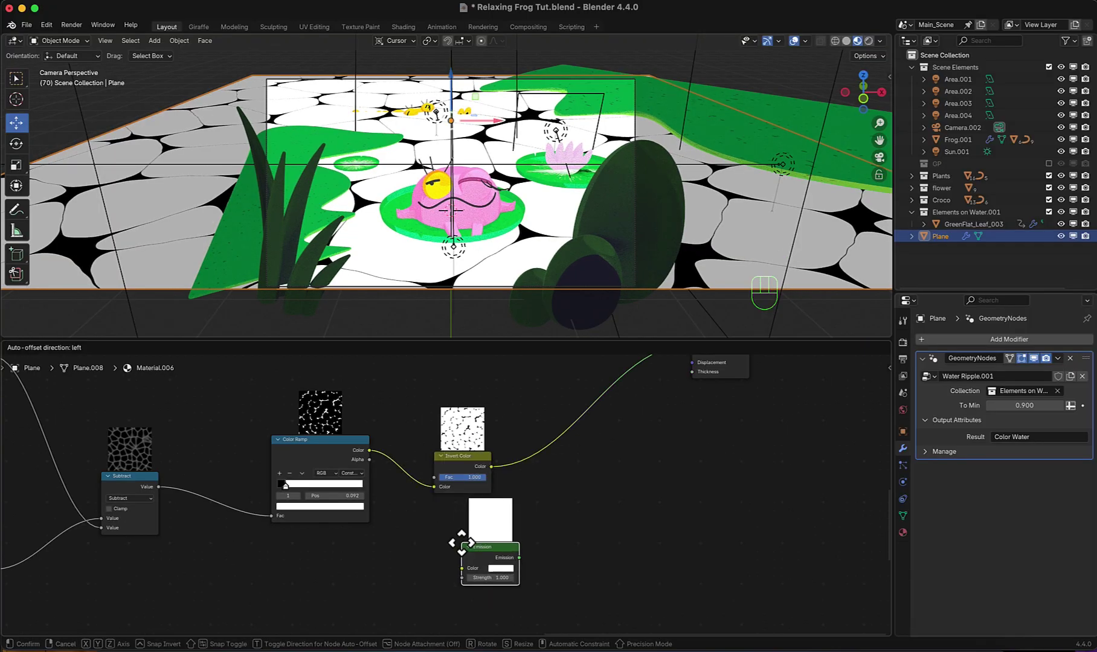
{"action": "left_click", "coordinate": [480, 582]}
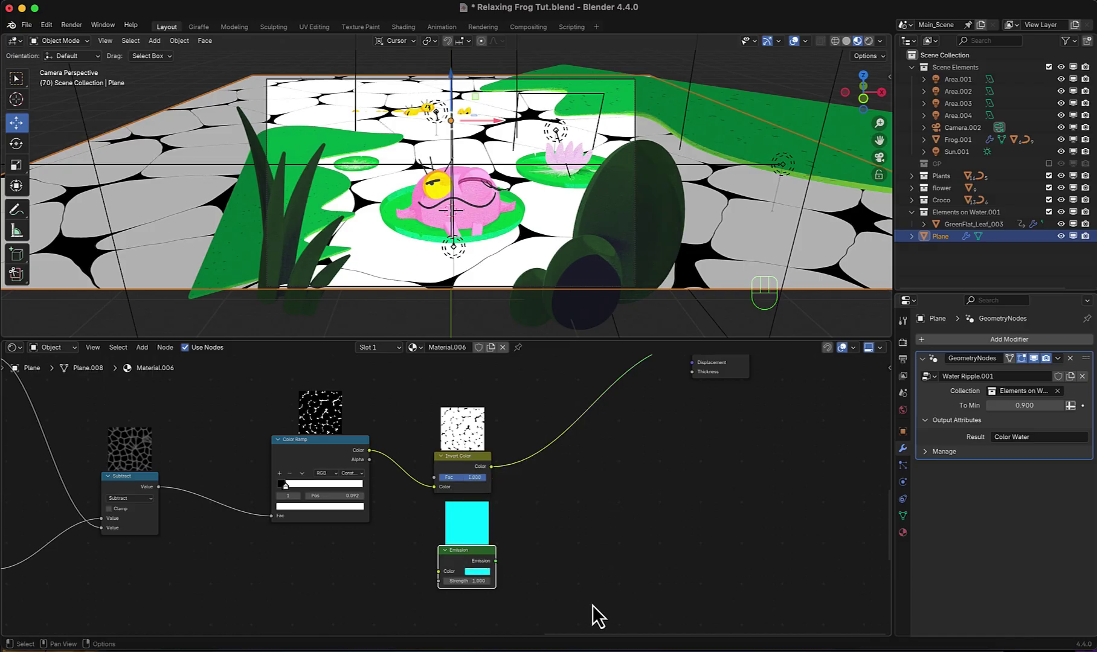
{"action": "key", "text": "shift+a"}
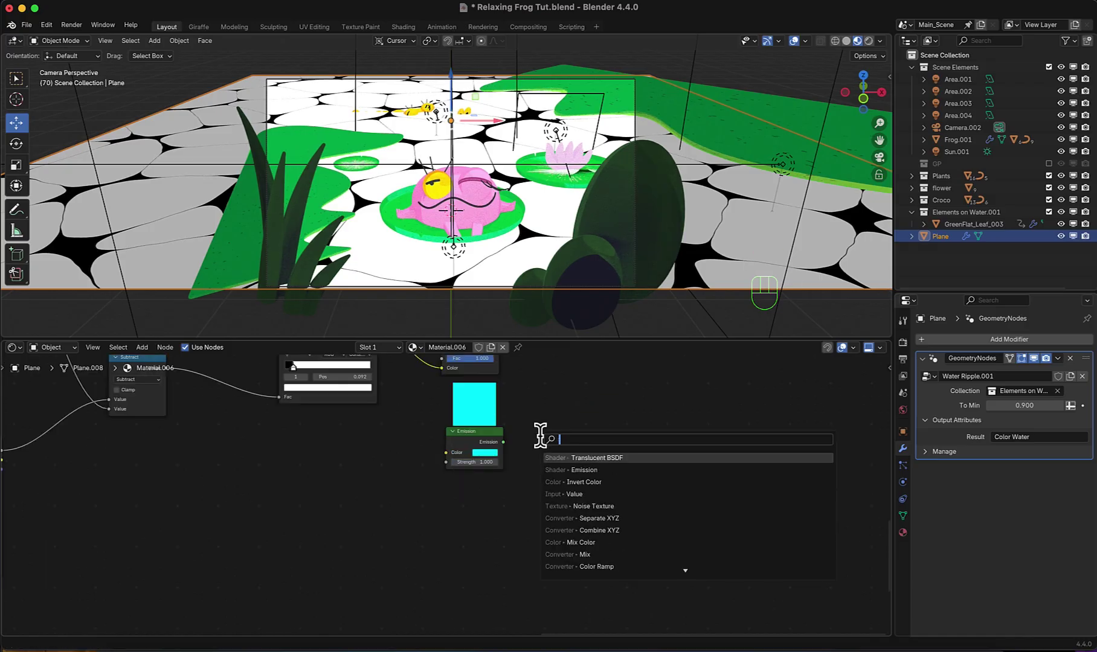
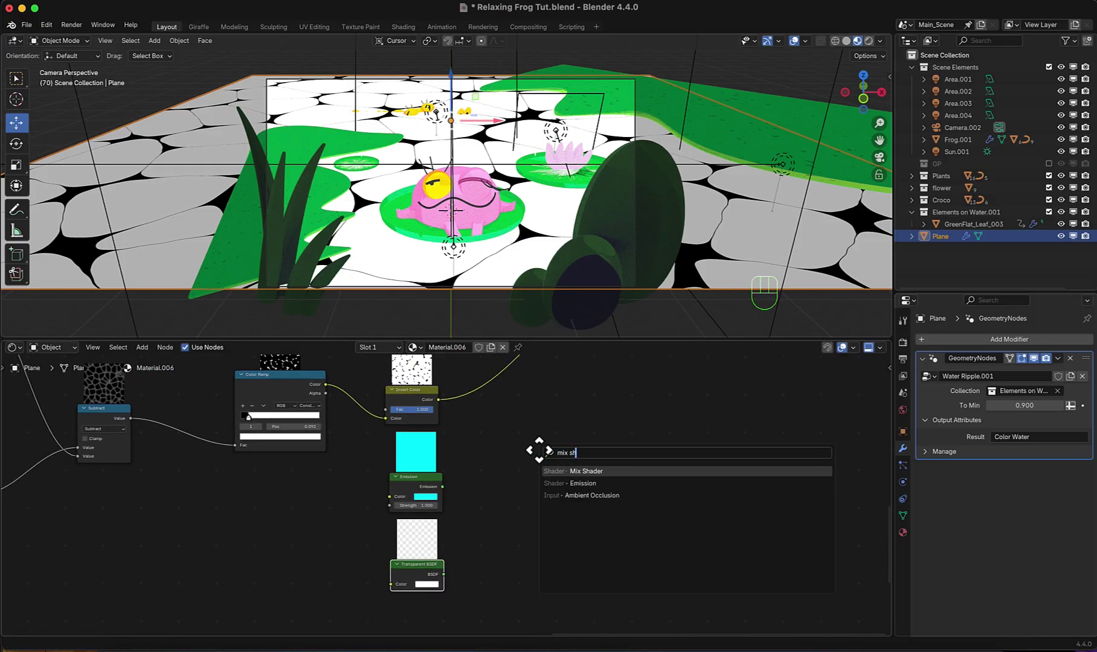
{"action": "left_click", "coordinate": [519, 482]}
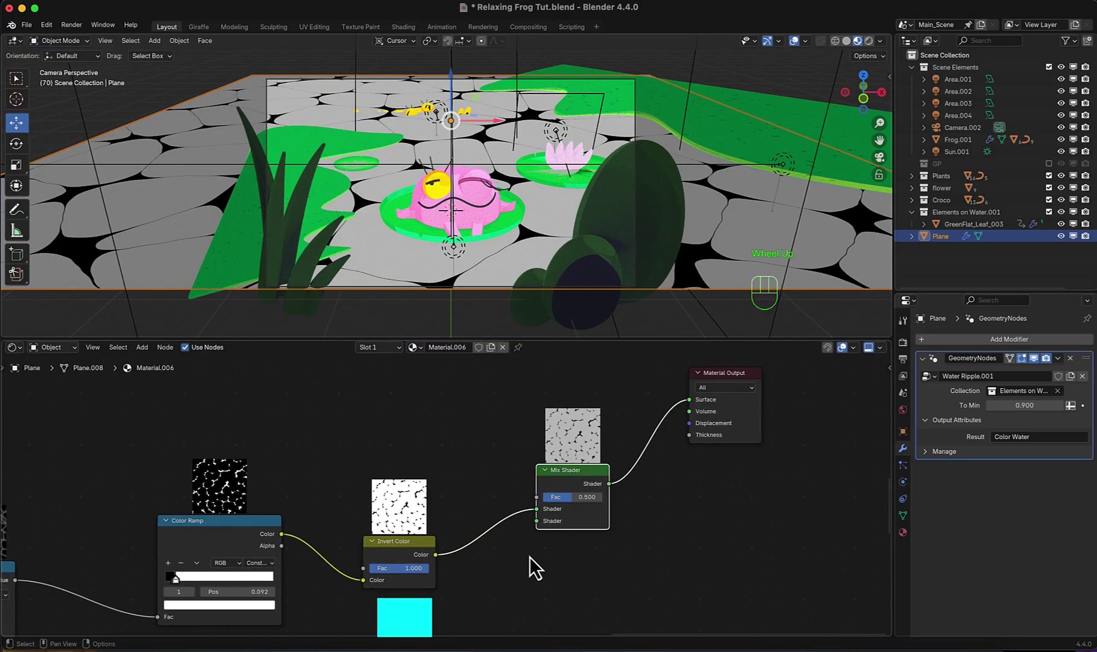
{"action": "left_click", "coordinate": [546, 517]}
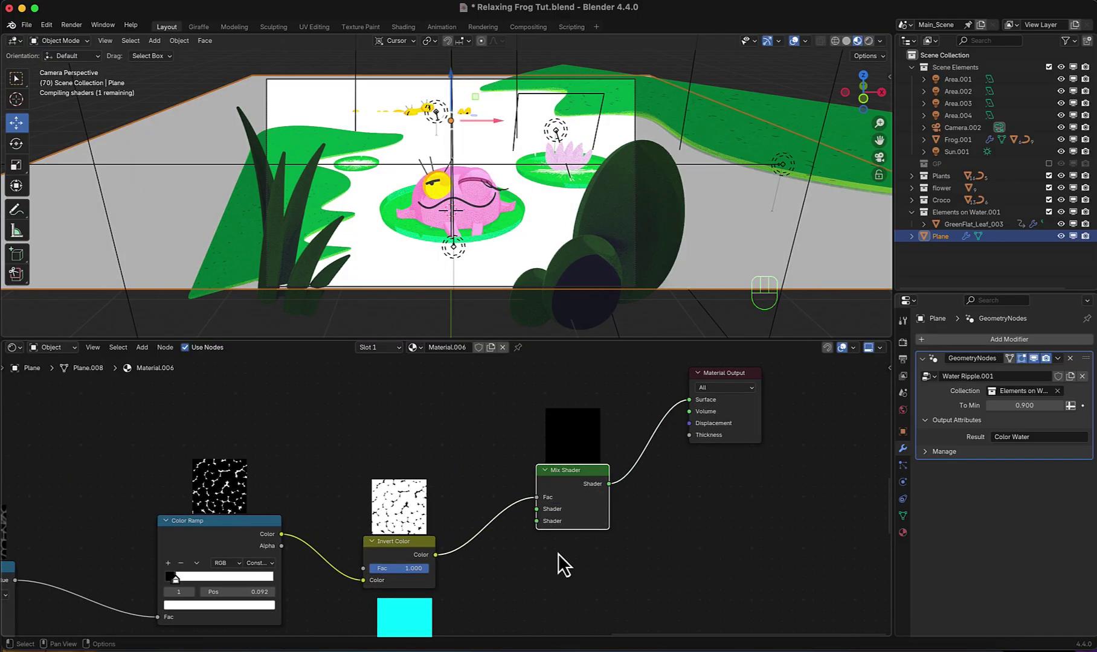
- Wire the cyan Emission and the Transparent BSDF into the Mix Shader's two shader inputs
{"action": "middle_click", "coordinate": [564, 558]}
{"action": "left_click_drag", "start_coordinate": [432, 612], "coordinate": [498, 514]}
{"action": "scroll", "scroll_direction": "down", "scroll_amount": 3}
{"action": "middle_click", "coordinate": [504, 598]}
{"action": "left_click_drag", "start_coordinate": [428, 637], "coordinate": [482, 531]}
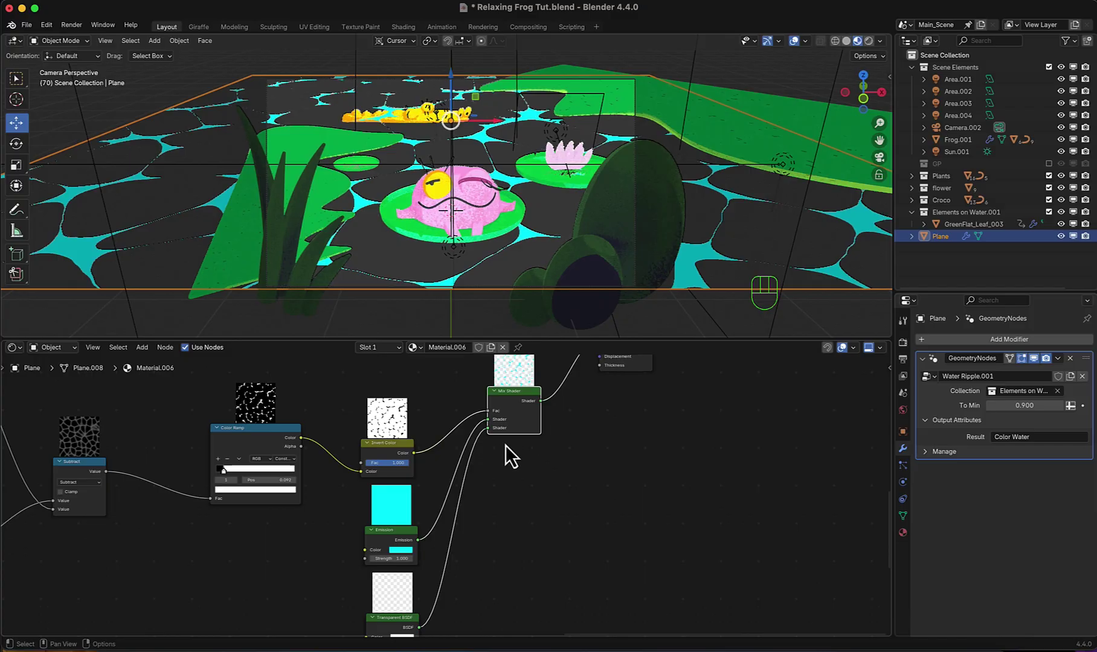
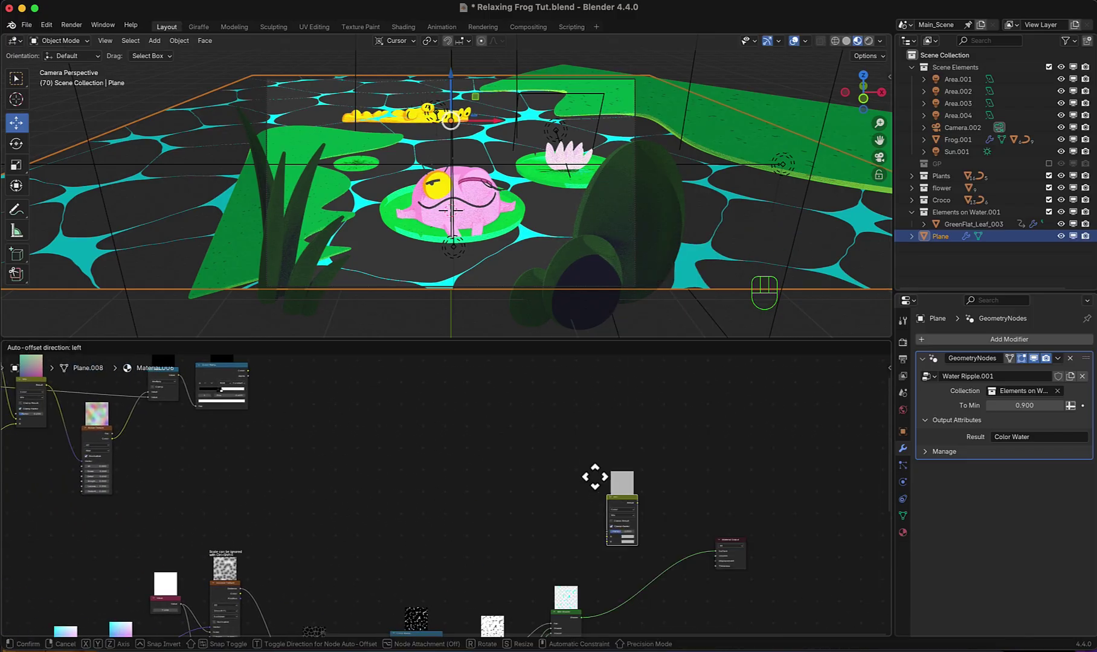
- Place a Mix (Color) node in the water material and arrange the node layout around it
{"action": "left_click", "coordinate": [582, 464]}
{"action": "left_click", "coordinate": [195, 418]}
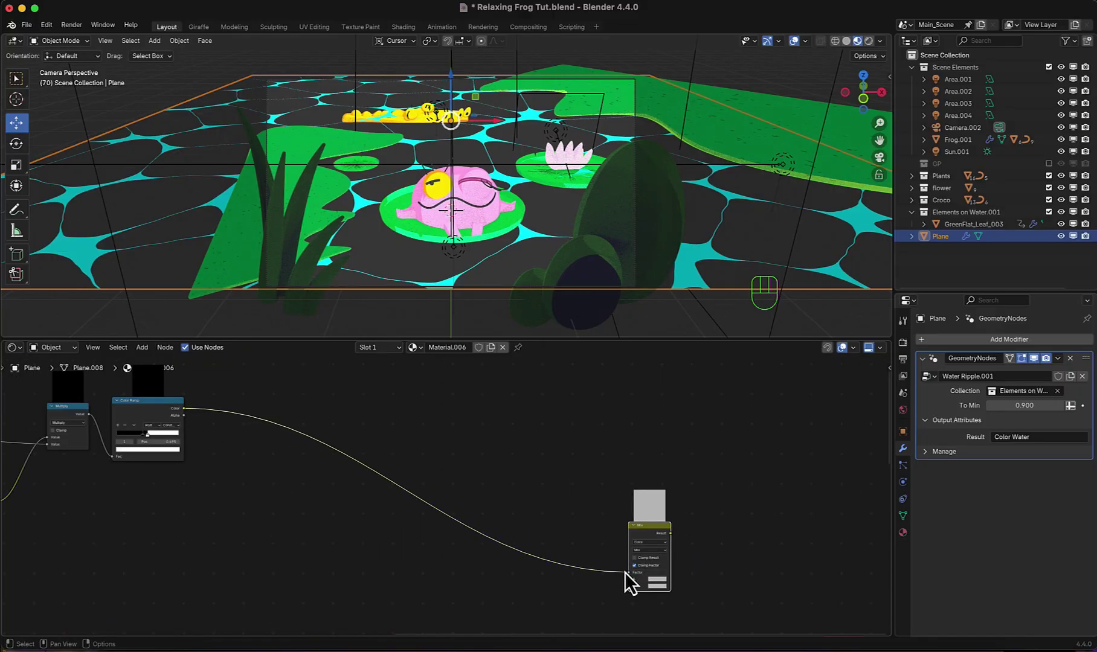
{"action": "middle_click", "coordinate": [666, 599]}
{"action": "scroll", "scroll_direction": "up", "scroll_amount": 3}
{"action": "middle_click", "coordinate": [598, 538]}
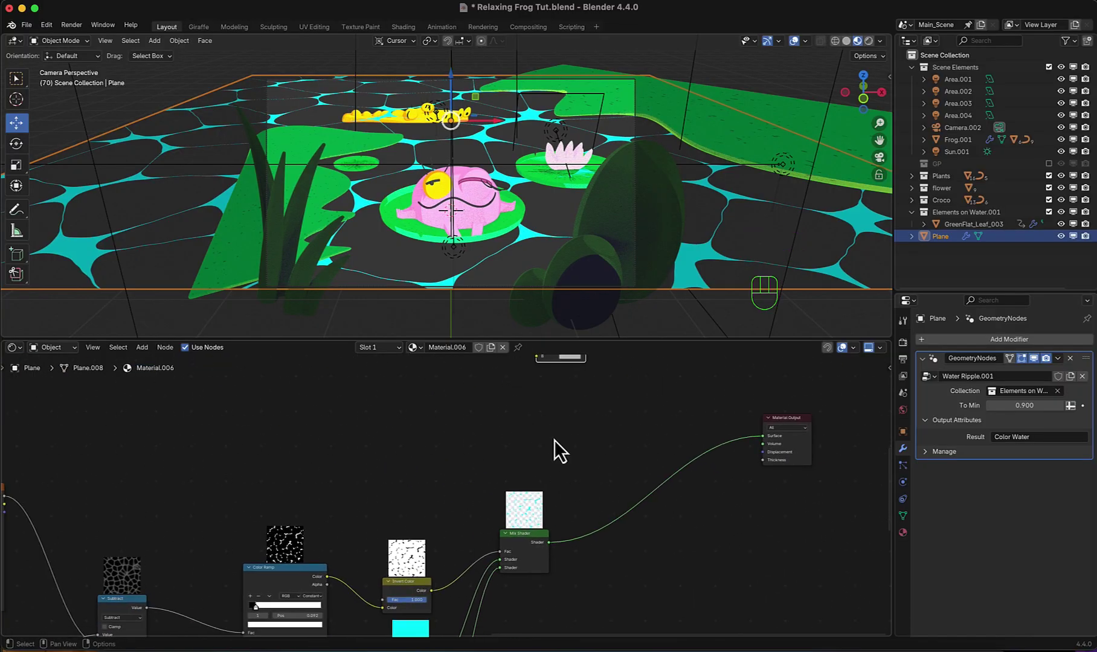
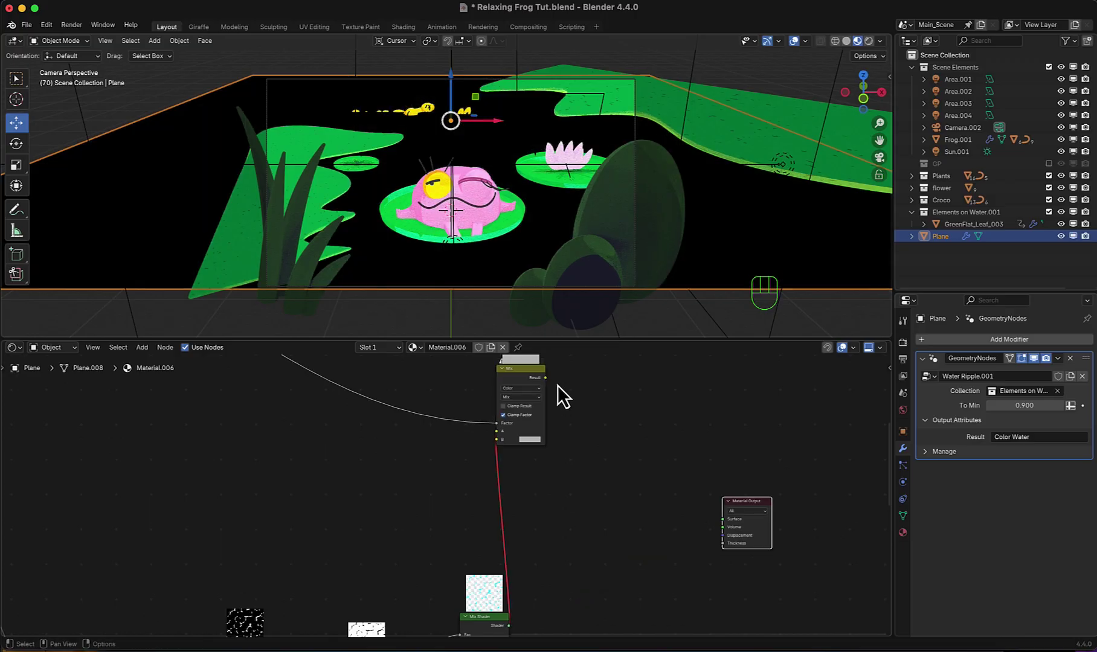
{"action": "left_click", "coordinate": [548, 380]}
{"action": "scroll", "scroll_direction": "down", "scroll_amount": 3}
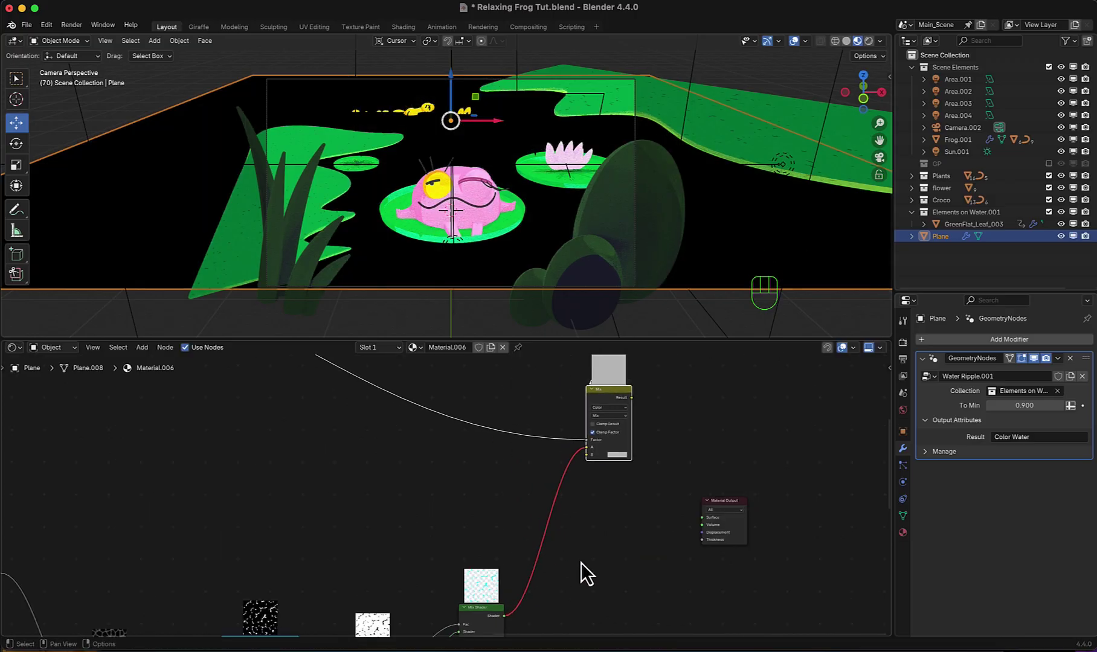
{"action": "scroll", "scroll_direction": "up", "scroll_amount": 3}
{"action": "middle_click", "coordinate": [579, 585]}
- Add Shader to RGB, route Mix Shader through it into Mix A, and send the Mix result to the Surface output
{"action": "key", "text": "shift+a"}
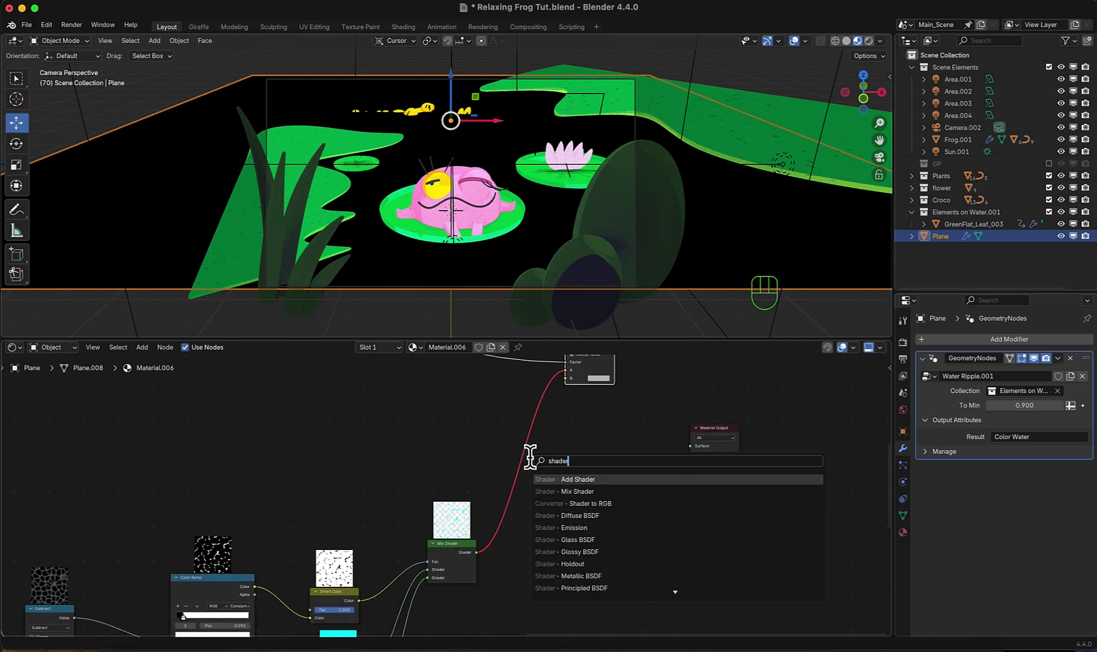
{"action": "left_click_drag", "start_coordinate": [563, 407], "coordinate": [534, 474]}
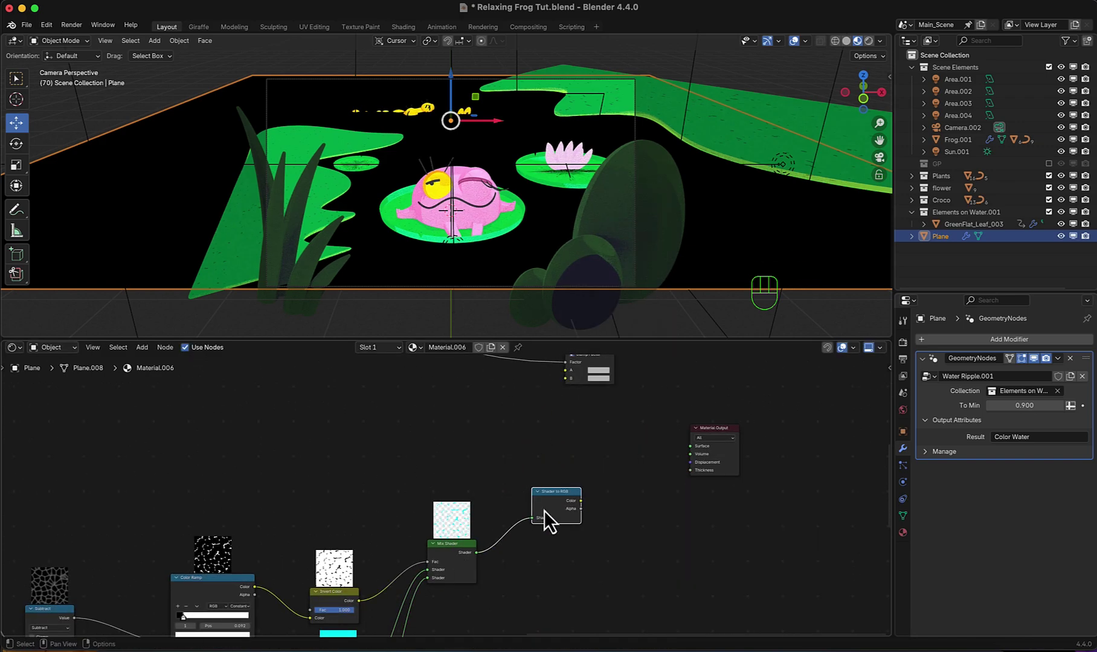
{"action": "left_click", "coordinate": [576, 499]}
{"action": "left_click_drag", "start_coordinate": [565, 506], "coordinate": [562, 441]}
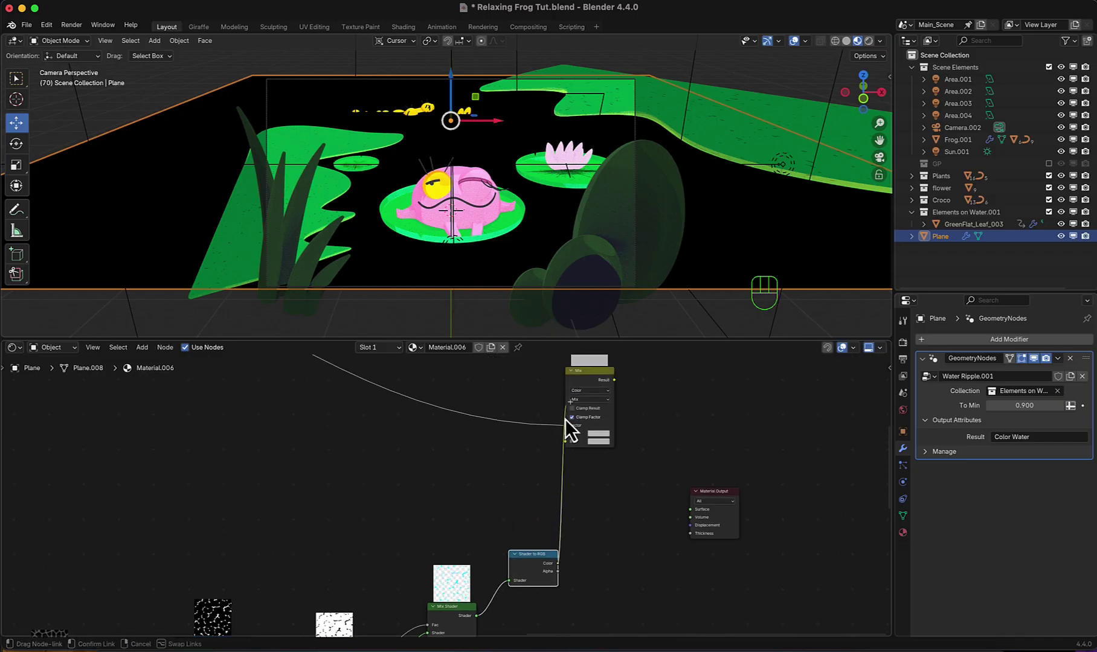
{"action": "left_click", "coordinate": [603, 381]}
{"action": "left_click_drag", "start_coordinate": [657, 421], "coordinate": [669, 484]}
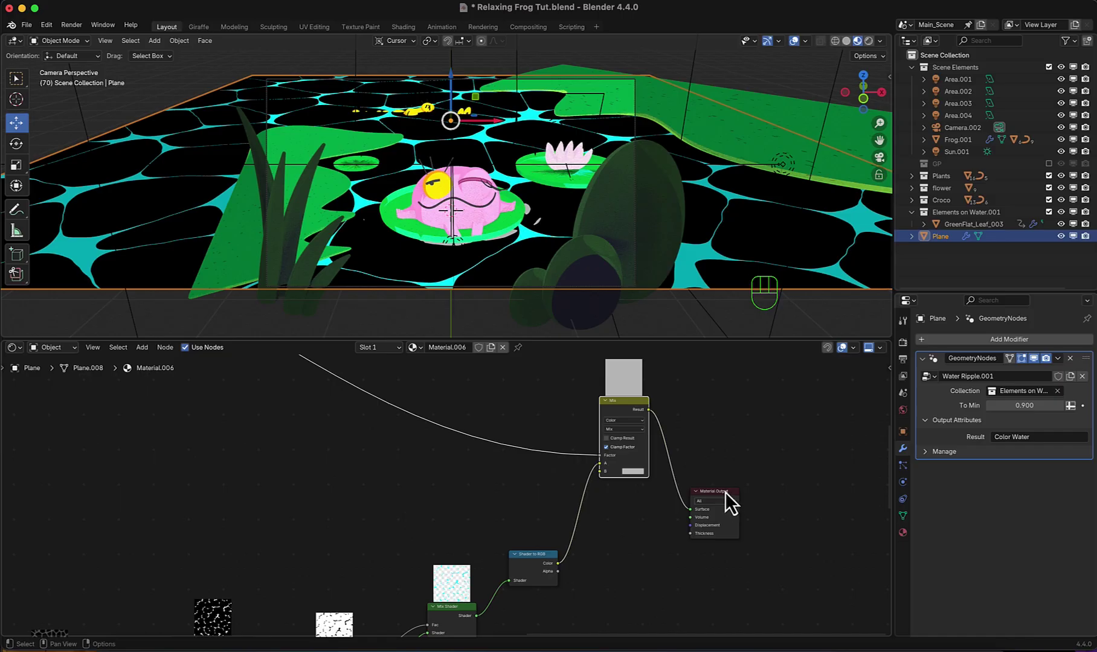
{"action": "left_click_drag", "start_coordinate": [729, 498], "coordinate": [763, 484]}
{"action": "left_click", "coordinate": [770, 489]}
{"action": "scroll", "scroll_direction": "up", "scroll_amount": 3}
- Add a second Mix Shader before the output, driven by the Mix colour, mixing Emission at strength 5 with Transparent BSDF
{"action": "middle_click", "coordinate": [575, 474]}
{"action": "left_click", "coordinate": [563, 514]}
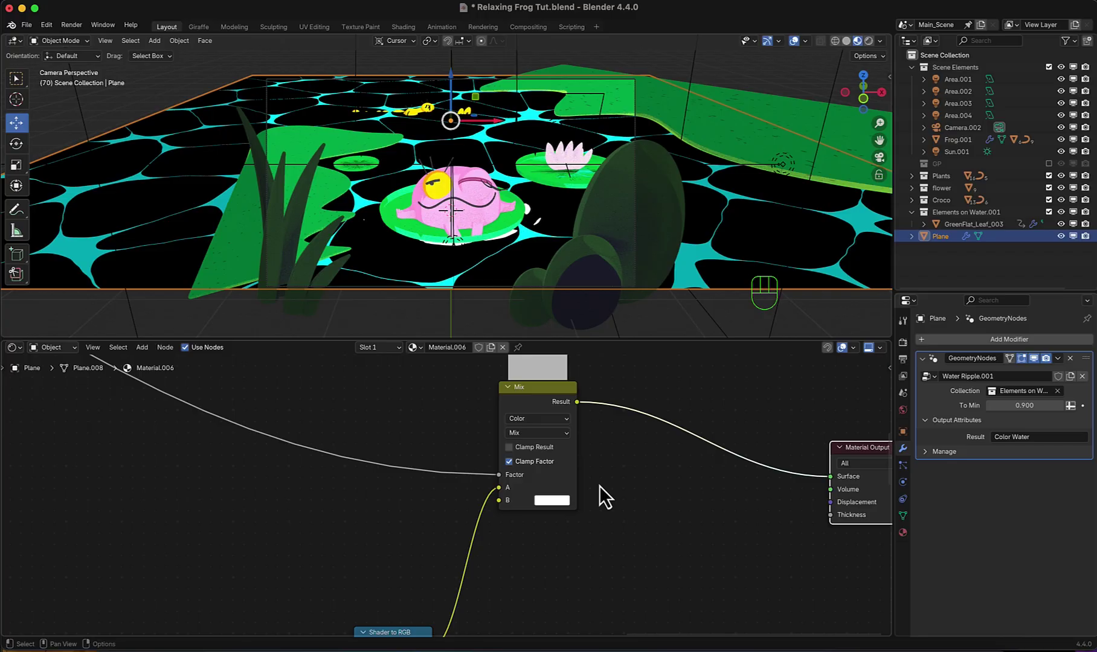
{"action": "key", "text": "shift+a"}
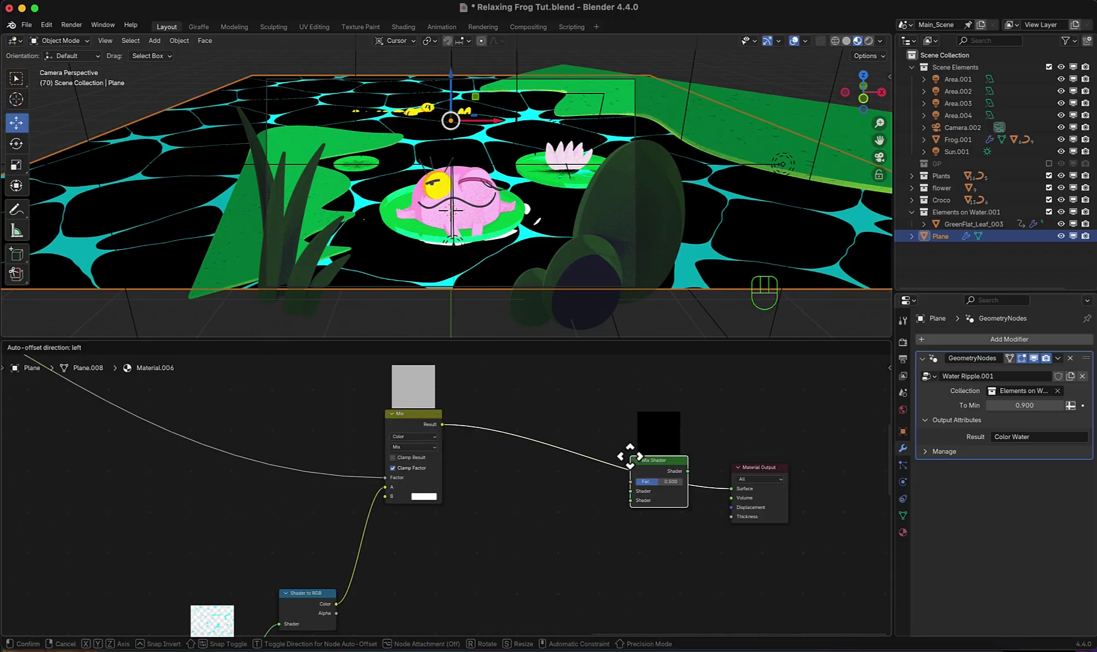
{"action": "left_click", "coordinate": [614, 467]}
{"action": "left_click", "coordinate": [618, 491]}
{"action": "key", "text": "shift+a"}
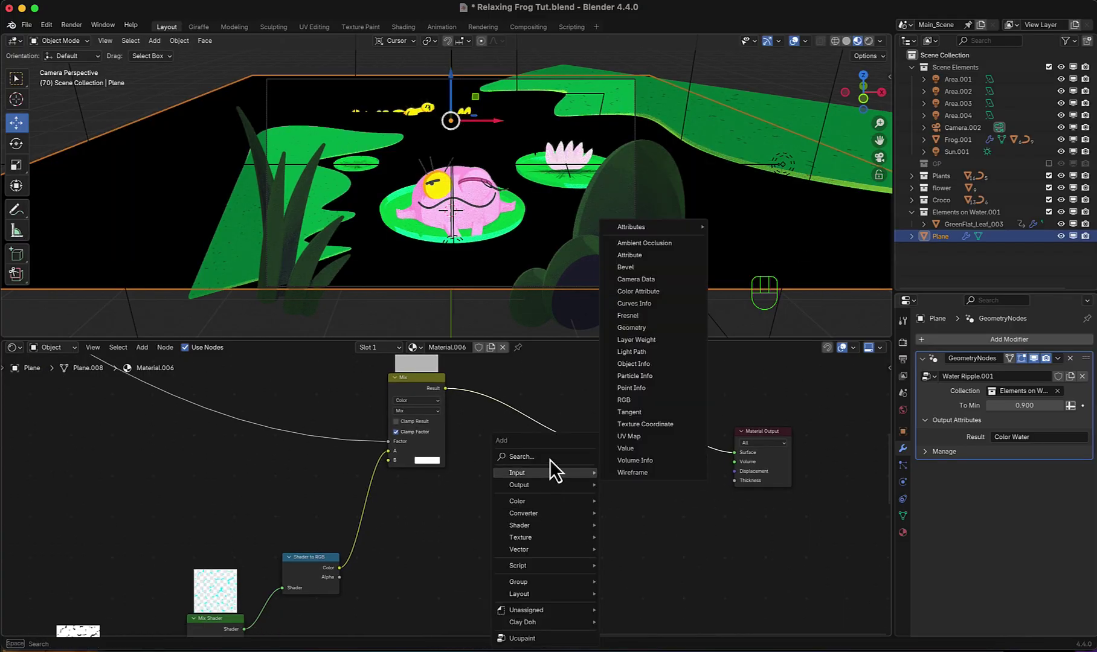
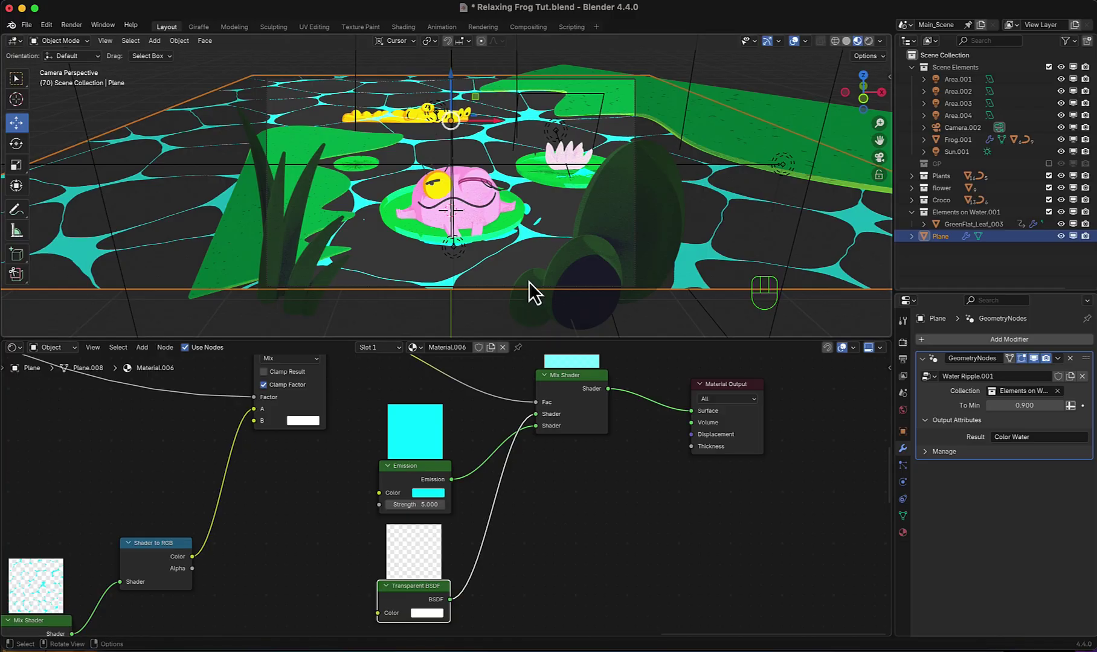
- Play the animation to preview the glowing water and set the water modifier value to 1.000
{"action": "scroll", "scroll_direction": "down", "scroll_amount": 3}
{"action": "scroll", "scroll_direction": "up", "scroll_amount": 3}
{"action": "key", "text": "space"}
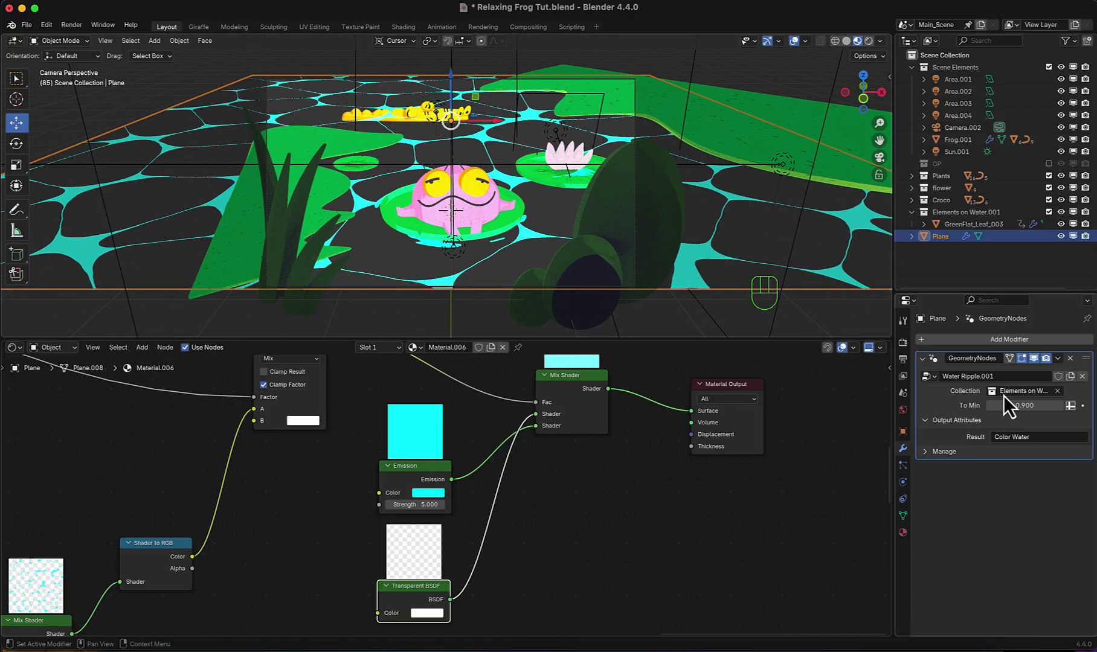
{"action": "left_click_drag", "start_coordinate": [1027, 405], "coordinate": [1028, 406]}
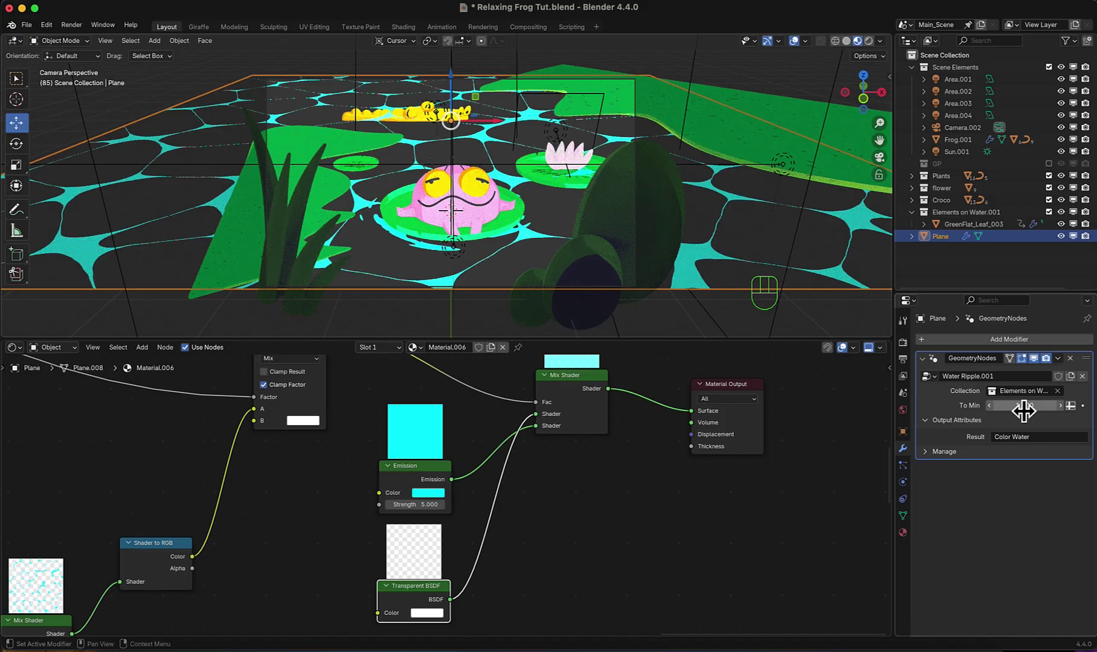
{"action": "key", "text": "space"}
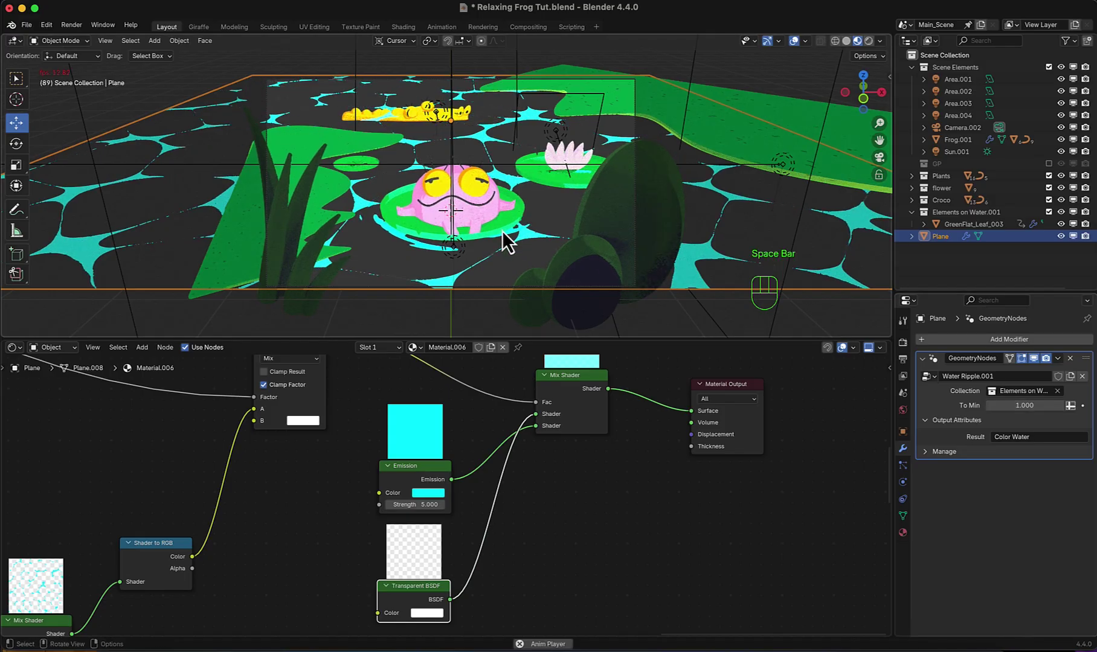
- From front view, add a new plane (Plane.001) and lower it about 0.44 m beneath the water surface
{"action": "key", "text": "KP_1"}
{"action": "scroll", "scroll_direction": "up", "scroll_amount": 3}
{"action": "middle_click", "coordinate": [474, 277]}
{"action": "key", "text": "shift+a"}
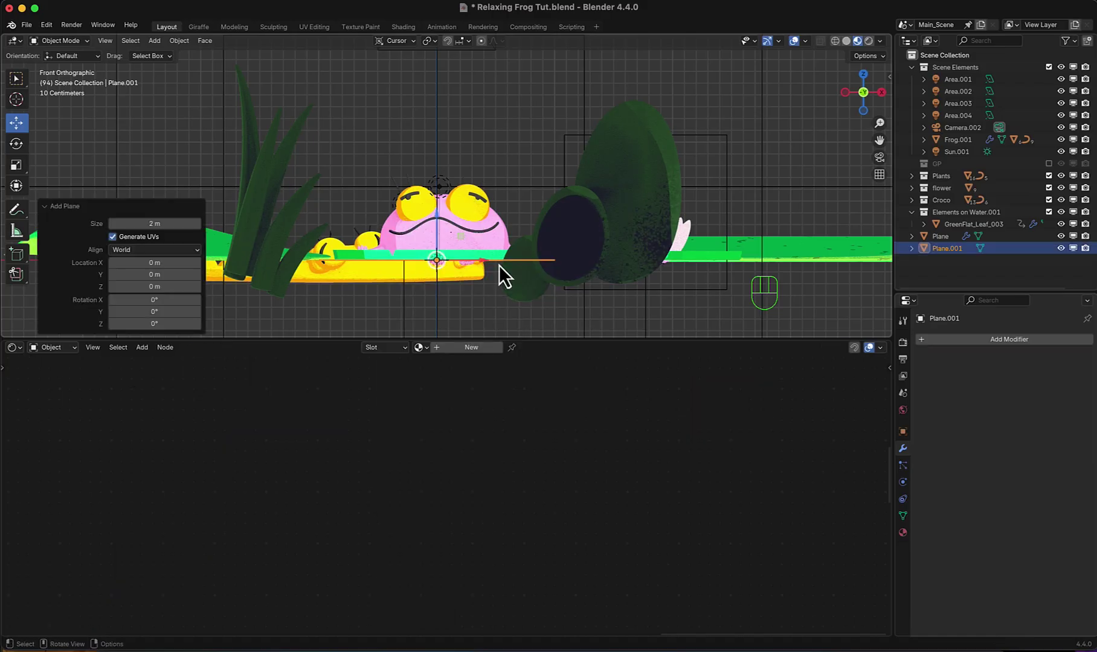
{"action": "left_click", "coordinate": [442, 221]}
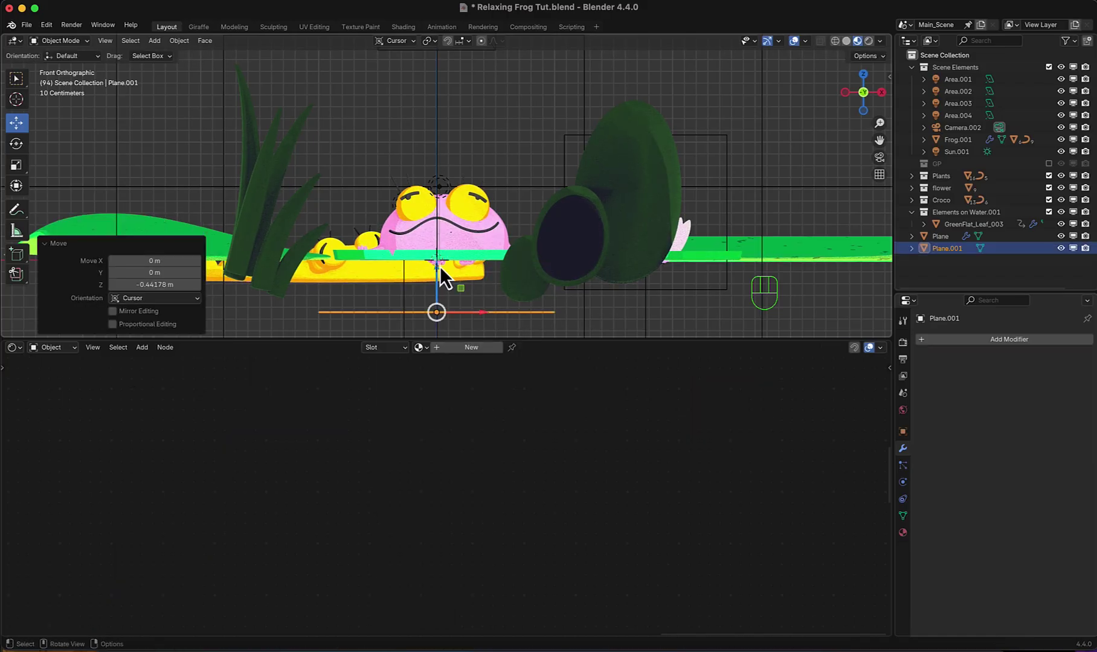
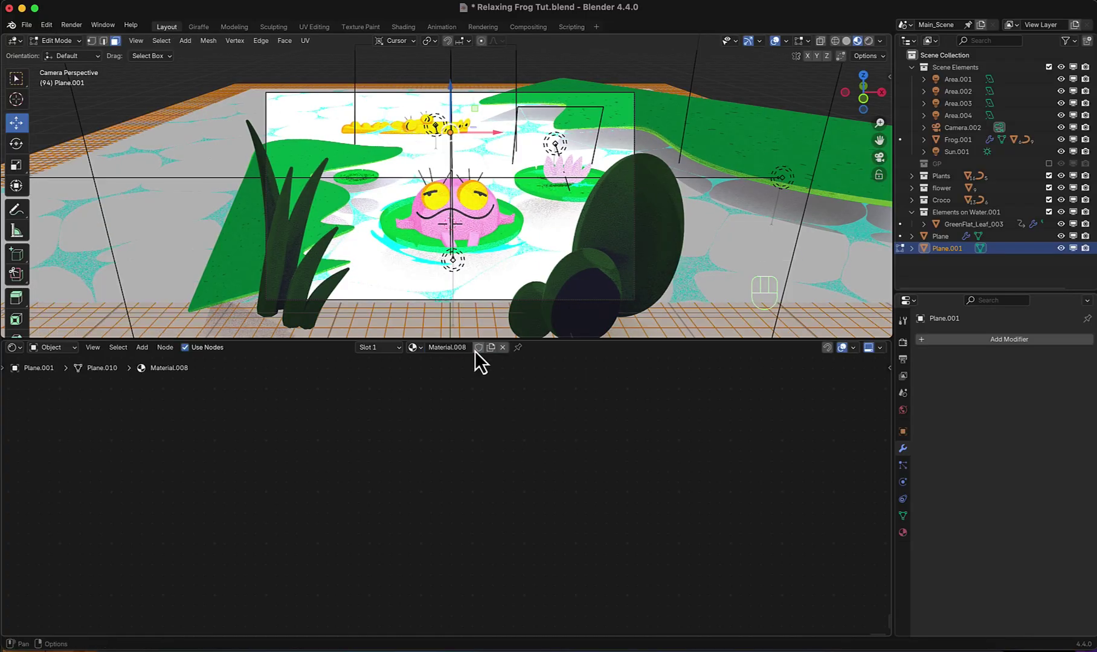
- Add a Gradient Texture feeding a Color Ramp and connect the ramp into the plane material's Base Color
{"action": "left_click_drag", "start_coordinate": [382, 491], "coordinate": [379, 490]}
{"action": "key", "text": "shift+a"}
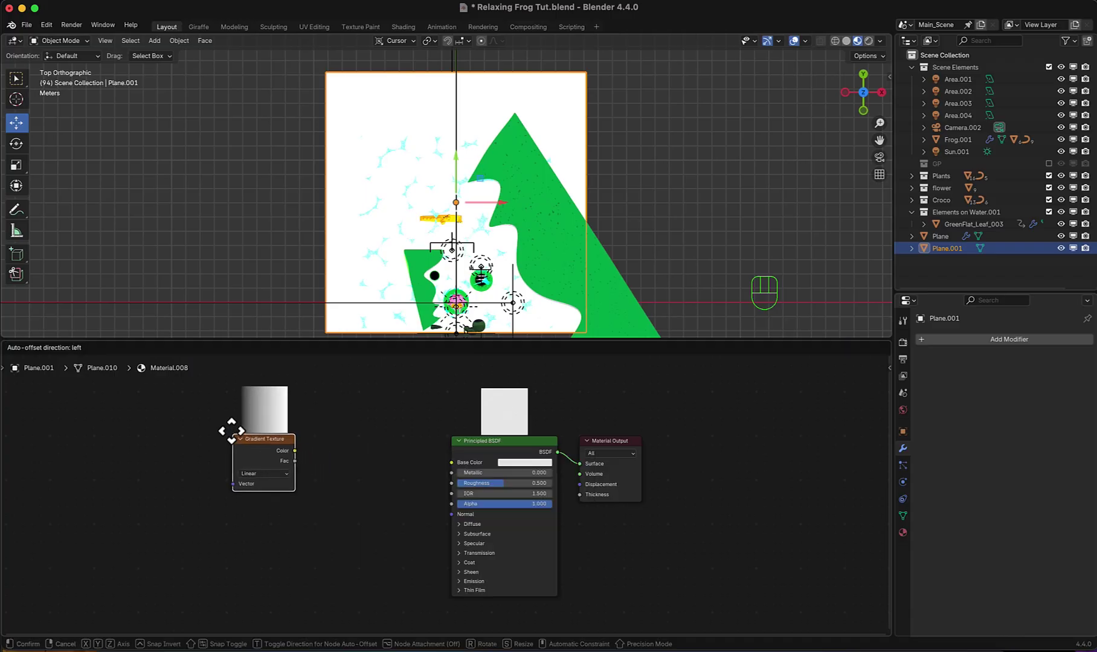
{"action": "left_click", "coordinate": [301, 455]}
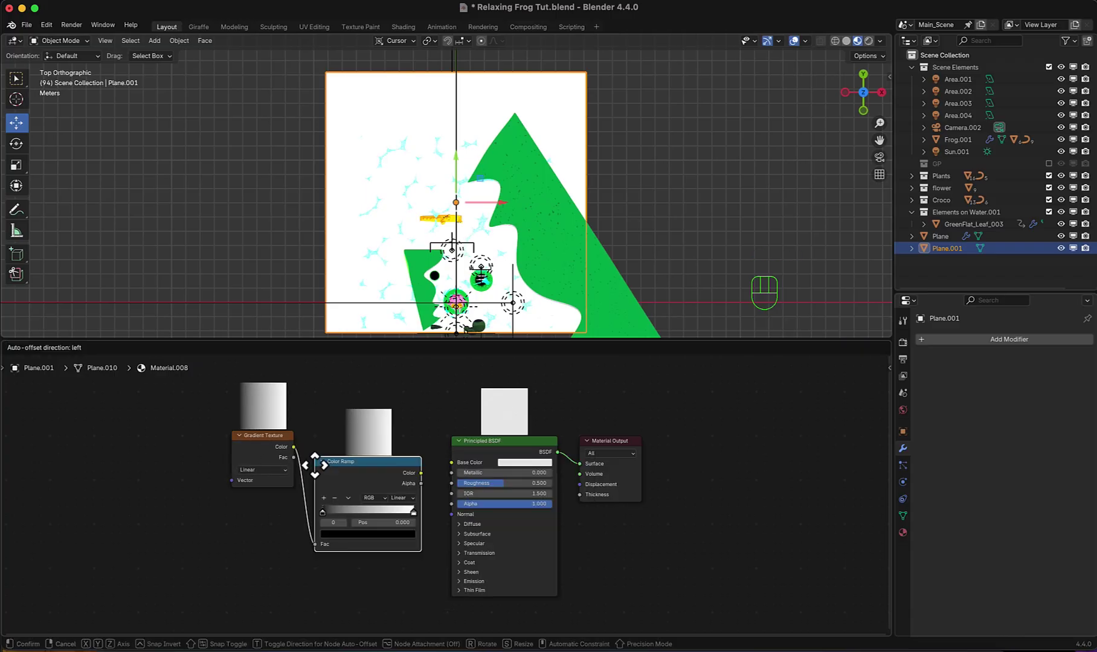
{"action": "left_click", "coordinate": [324, 467]}
{"action": "left_click", "coordinate": [279, 441]}
{"action": "left_click", "coordinate": [369, 462]}
{"action": "left_click_drag", "start_coordinate": [414, 465], "coordinate": [429, 469]}
{"action": "middle_click", "coordinate": [368, 480]}
{"action": "left_click", "coordinate": [403, 455]}
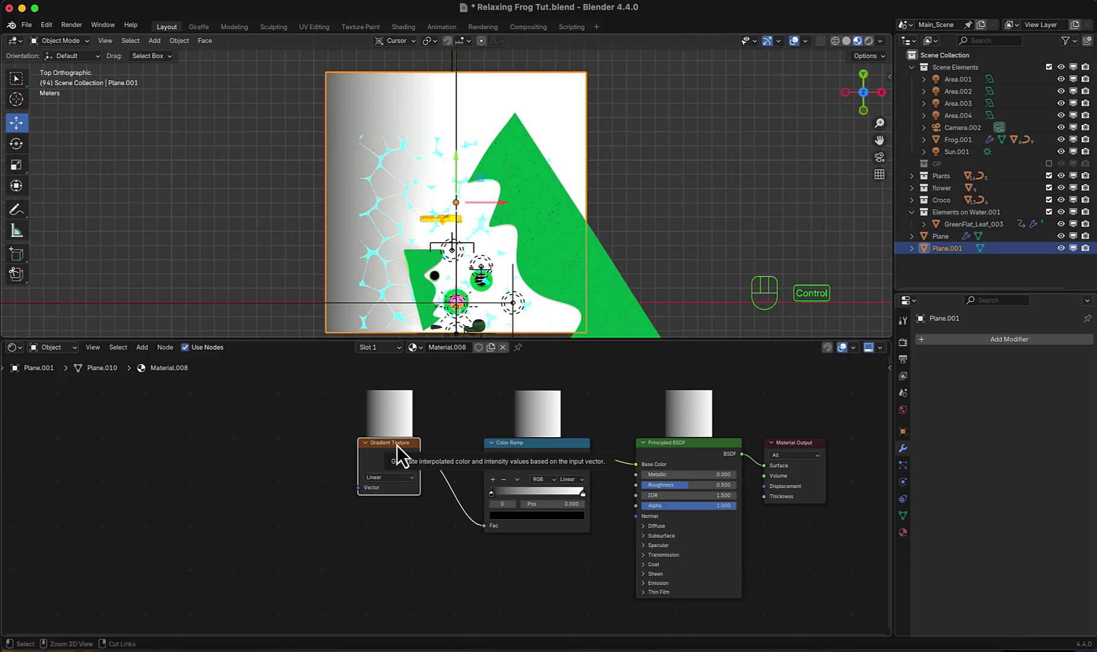
- Add Texture Coordinate and Mapping to the gradient with Ctrl+T and rotate the mapping -90°
{"action": "key", "text": "ctrl+t"}
{"action": "left_click_drag", "start_coordinate": [329, 567], "coordinate": [342, 588]}
{"action": "left_click_drag", "start_coordinate": [325, 569], "coordinate": [325, 569]}
{"action": "middle_click", "coordinate": [523, 515]}
- Set the colour ramp stops to deep blue through cyan and reposition a stop along the gradient
{"action": "left_click", "coordinate": [528, 527]}
{"action": "left_click", "coordinate": [393, 525]}
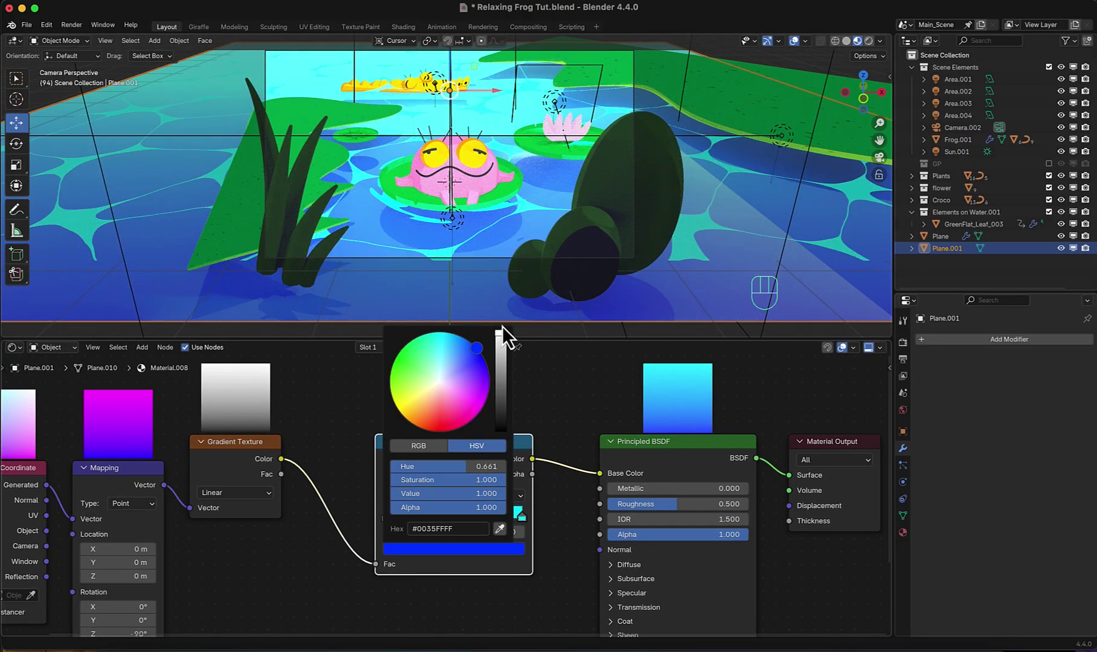
{"action": "left_click_drag", "start_coordinate": [401, 503], "coordinate": [413, 518]}
{"action": "left_click_drag", "start_coordinate": [439, 526], "coordinate": [450, 526]}
{"action": "left_click", "coordinate": [407, 526]}
{"action": "left_click", "coordinate": [527, 526]}
{"action": "left_click_drag", "start_coordinate": [451, 526], "coordinate": [460, 558]}
{"action": "left_click", "coordinate": [497, 527]}
{"action": "left_click", "coordinate": [462, 553]}
- Select the second water layer Plane.004 and make its Material.010 a single-user copy
{"action": "key", "text": "super+v"}
{"action": "left_click", "coordinate": [499, 525]}
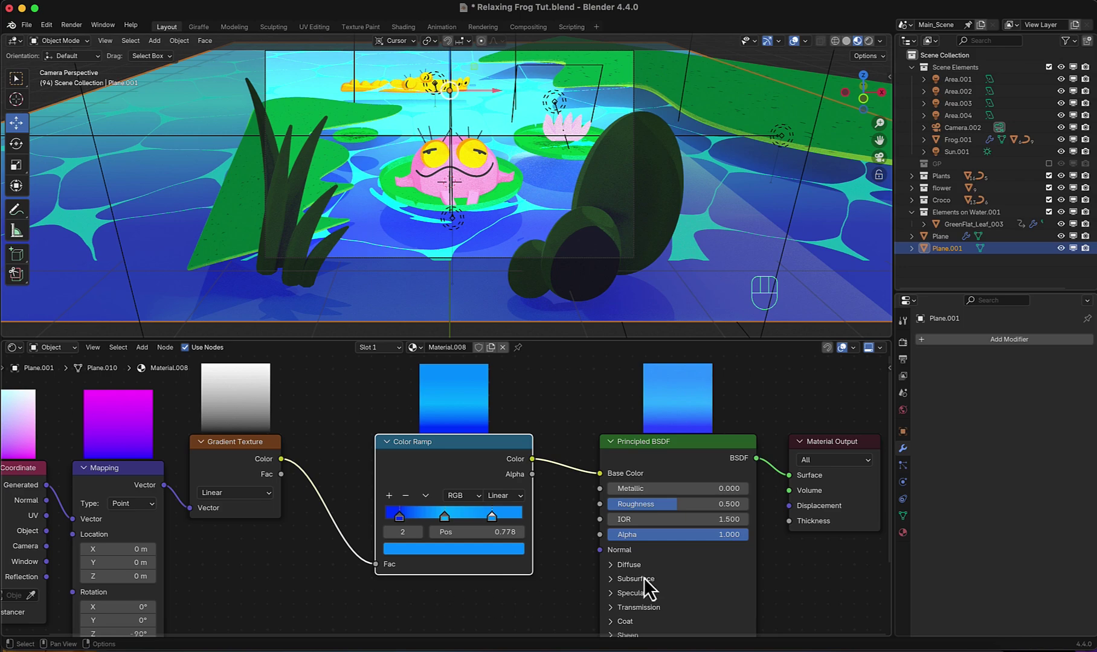
{"action": "left_click", "coordinate": [711, 236]}
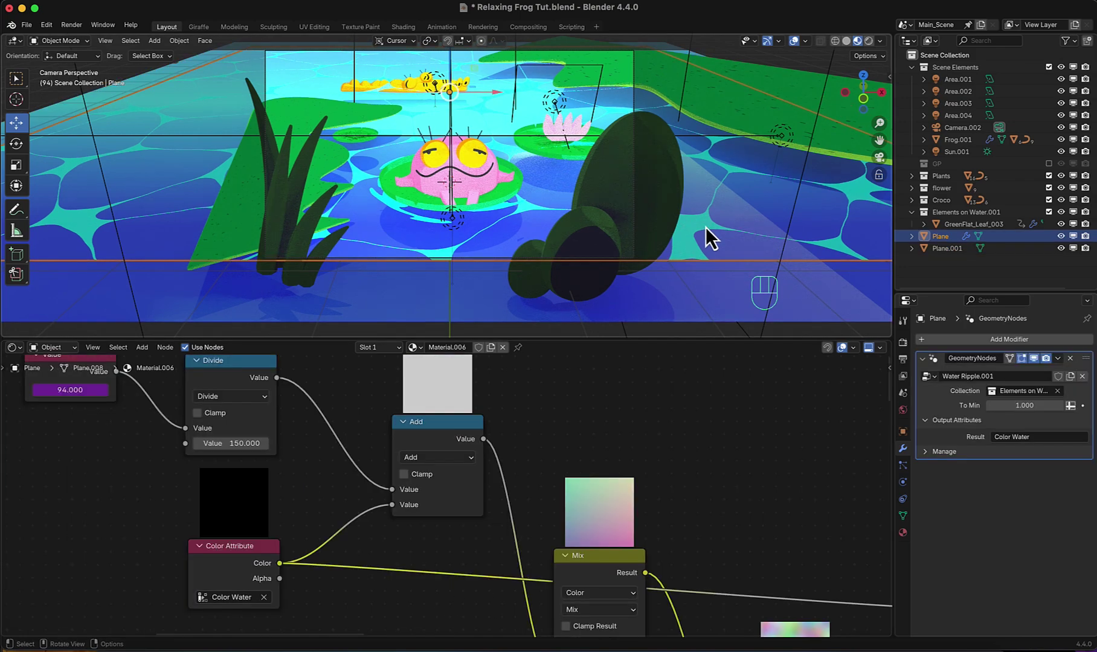
{"action": "key", "text": "shift+d"}
{"action": "right_click", "coordinate": [497, 274]}
{"action": "left_click", "coordinate": [464, 212]}
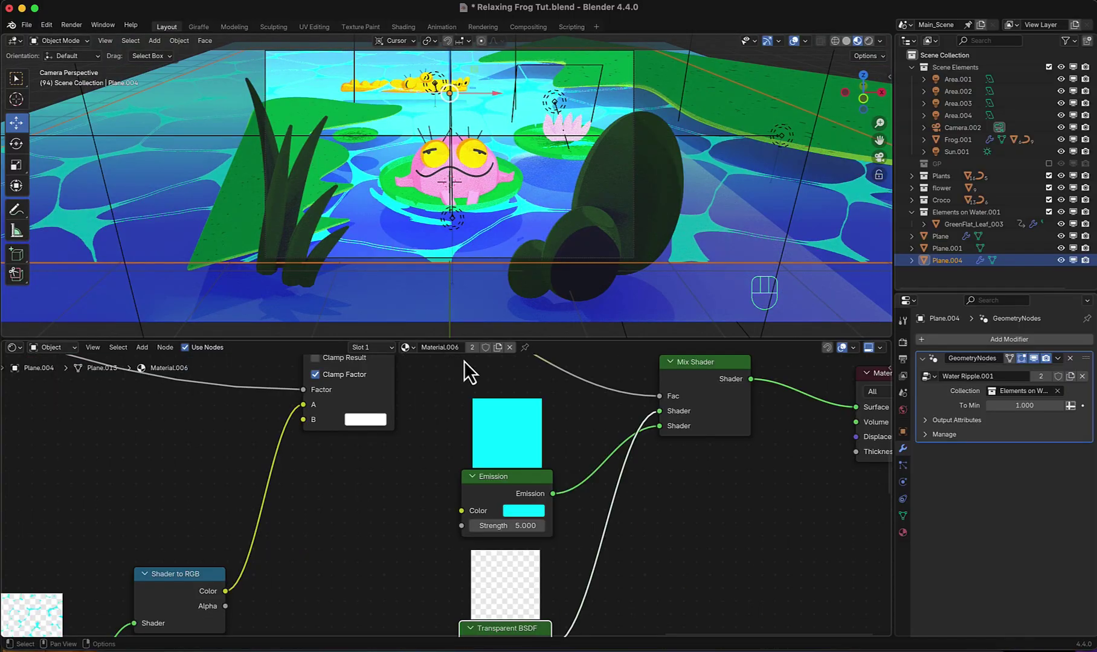
{"action": "left_click", "coordinate": [504, 359]}
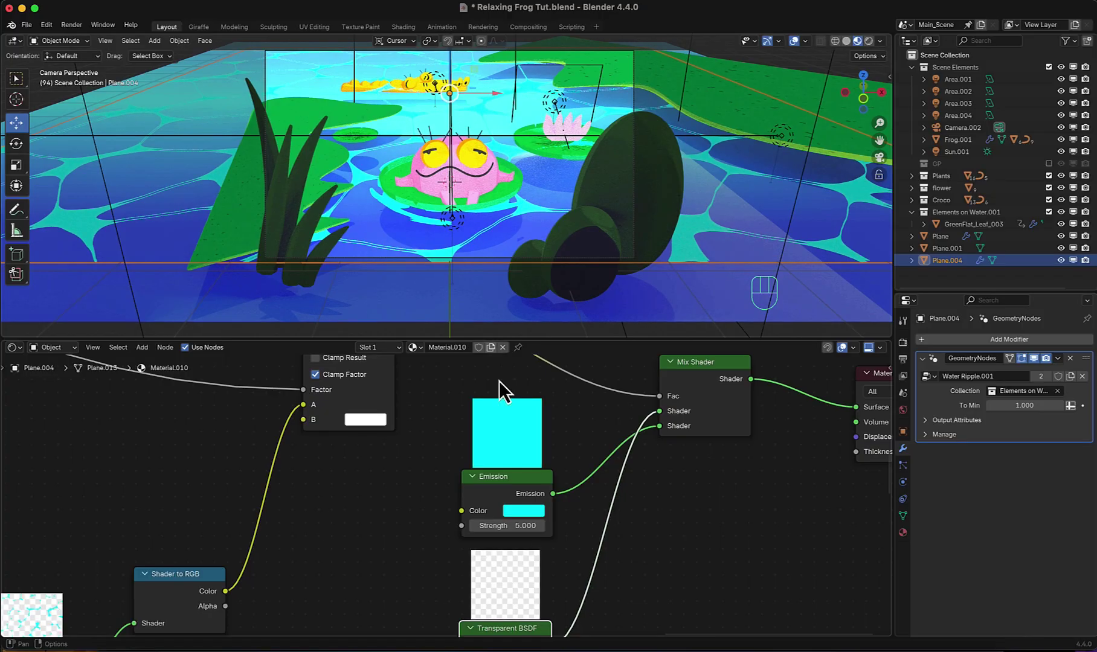
- Darken this layer's emission colour to deep blue at strength 1 and raise the modifier value to 1.200
{"action": "left_click", "coordinate": [546, 523]}
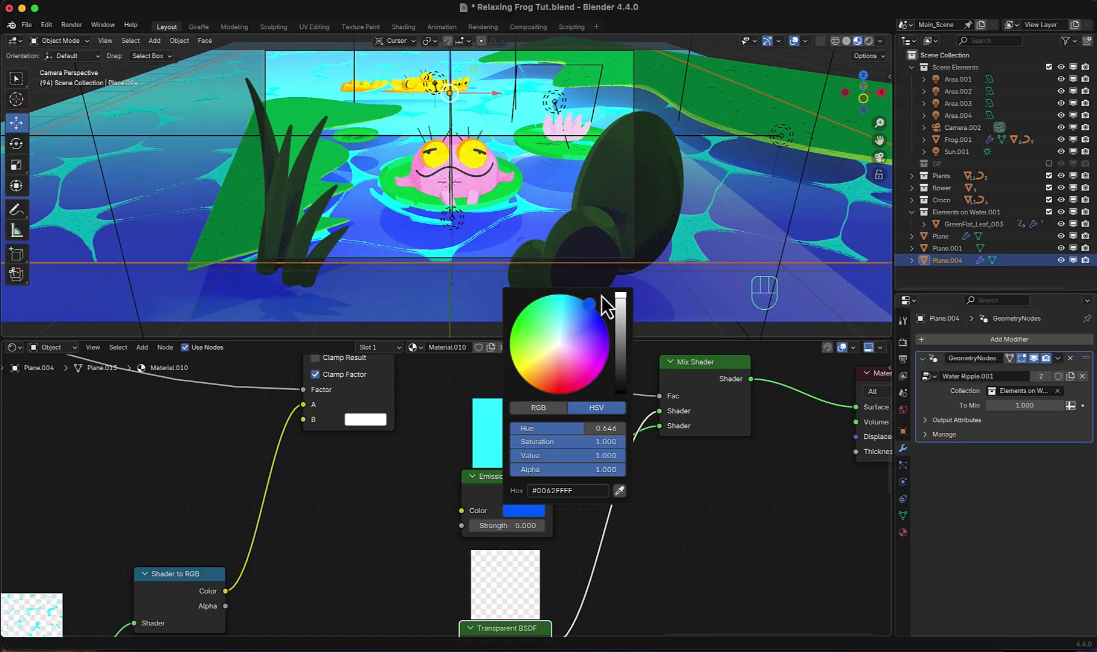
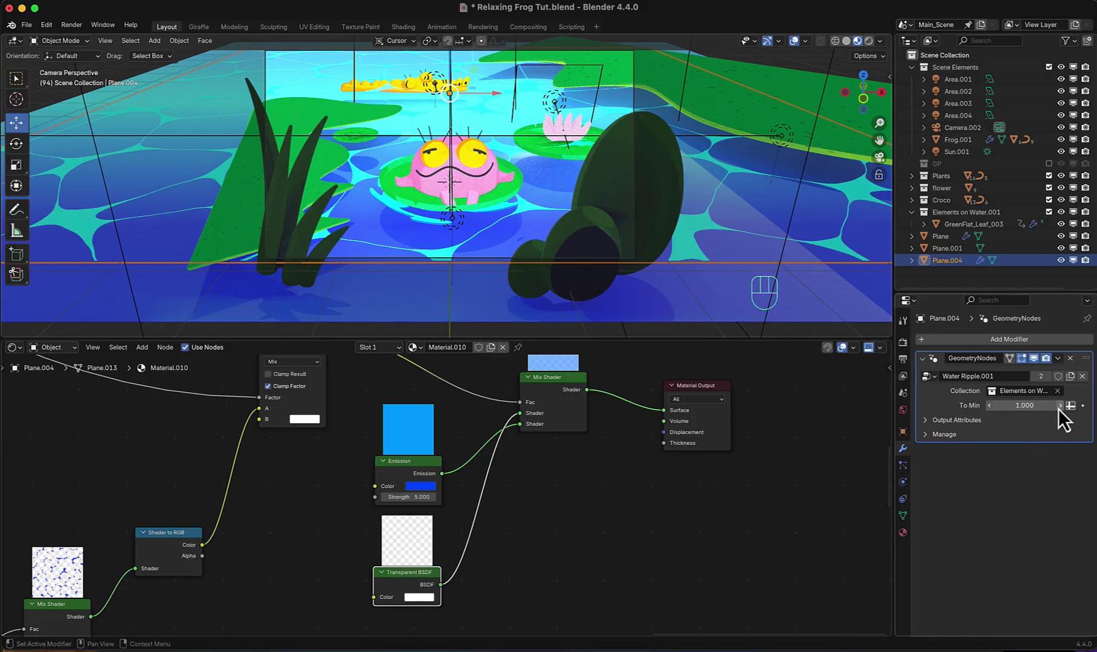
{"action": "left_click", "coordinate": [1066, 418]}
{"action": "left_click_drag", "start_coordinate": [1066, 419], "coordinate": [1027, 402]}
{"action": "scroll", "scroll_direction": "down", "scroll_amount": 3}
{"action": "middle_click", "coordinate": [485, 477]}
{"action": "scroll", "scroll_direction": "up", "scroll_amount": 3}
- Copy a ramp stop's blue colour and paste it into another colour field of the water materials
{"action": "left_click", "coordinate": [331, 500]}
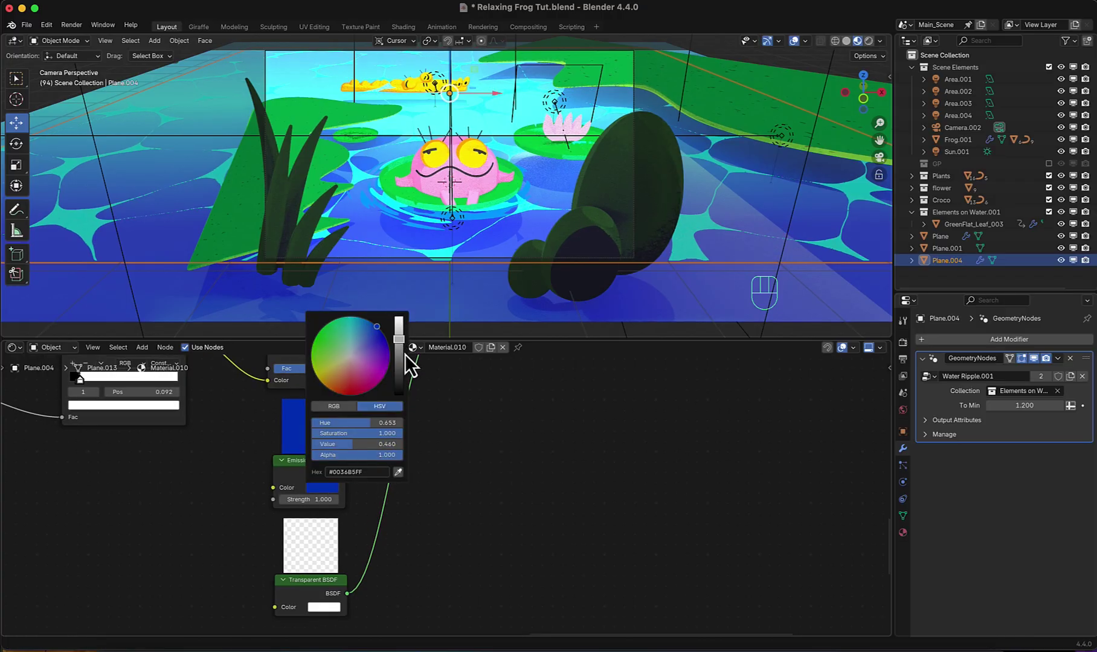
{"action": "key", "text": "super+c"}
{"action": "scroll", "scroll_direction": "down", "scroll_amount": 3}
{"action": "middle_click", "coordinate": [566, 469]}
{"action": "key", "text": "super+v"}
{"action": "scroll", "scroll_direction": "down", "scroll_amount": 3}
{"action": "middle_click", "coordinate": [341, 493]}
{"action": "scroll", "scroll_direction": "down", "scroll_amount": 3}
{"action": "middle_click", "coordinate": [377, 558]}
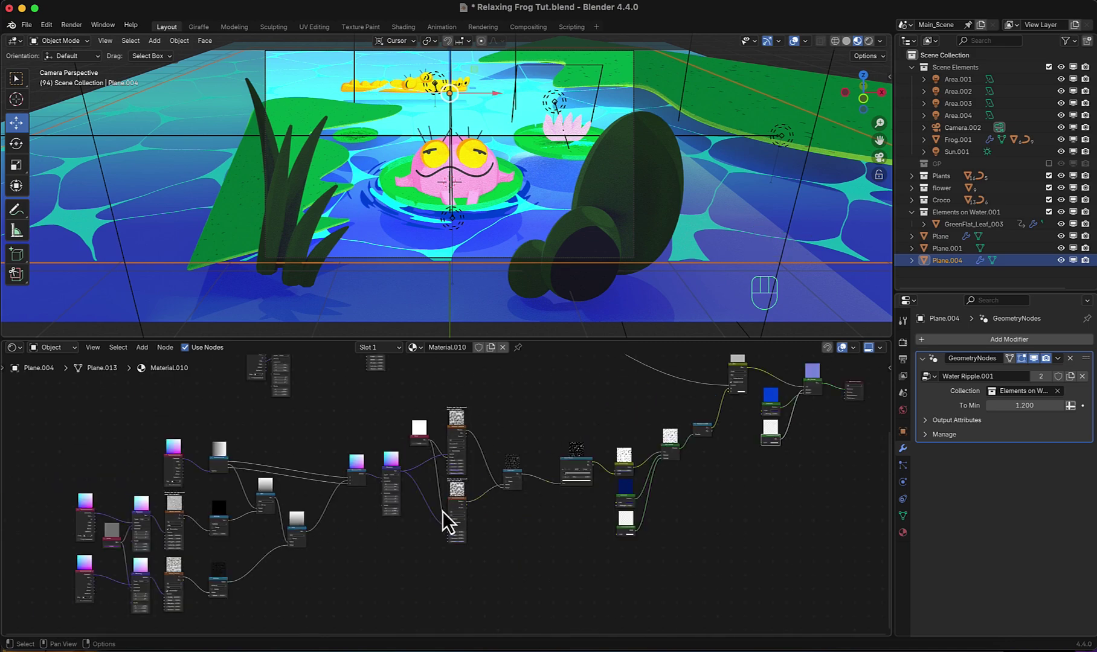
- Set the water noise texture scale to 7, save the file, and switch the editor to the Compositor with the Bloom glare setup
{"action": "middle_click", "coordinate": [504, 441]}
{"action": "scroll", "scroll_direction": "up", "scroll_amount": 3}
{"action": "middle_click", "coordinate": [469, 486]}
{"action": "scroll", "scroll_direction": "up", "scroll_amount": 3}
{"action": "left_click_drag", "start_coordinate": [532, 469], "coordinate": [612, 496]}
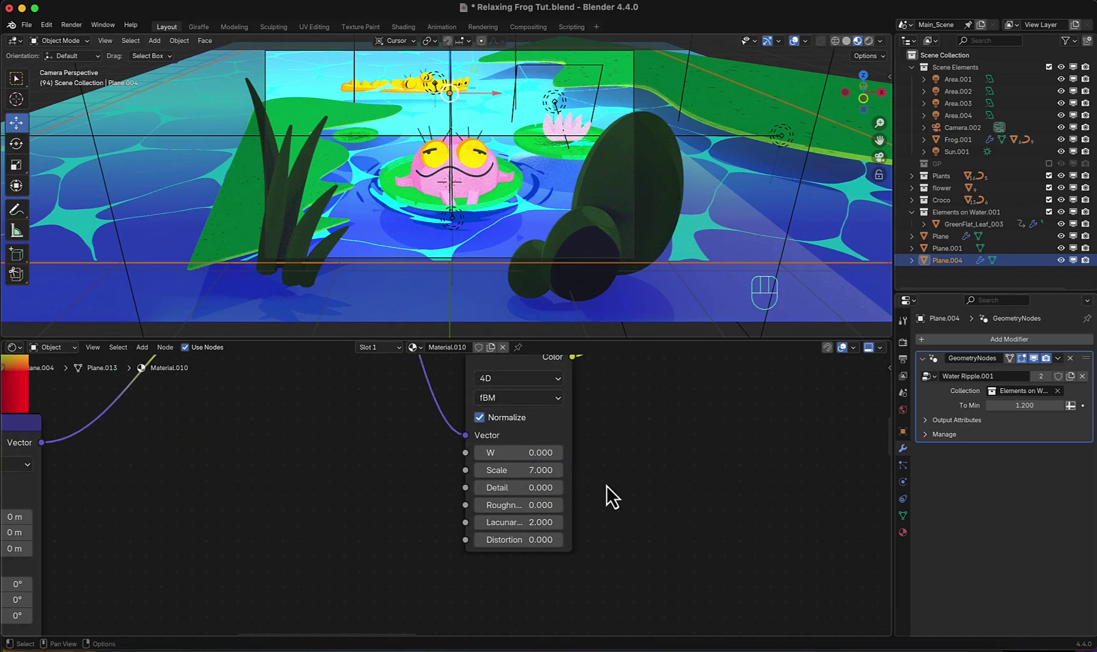
{"action": "left_click_drag", "start_coordinate": [21, 357], "coordinate": [54, 439]}
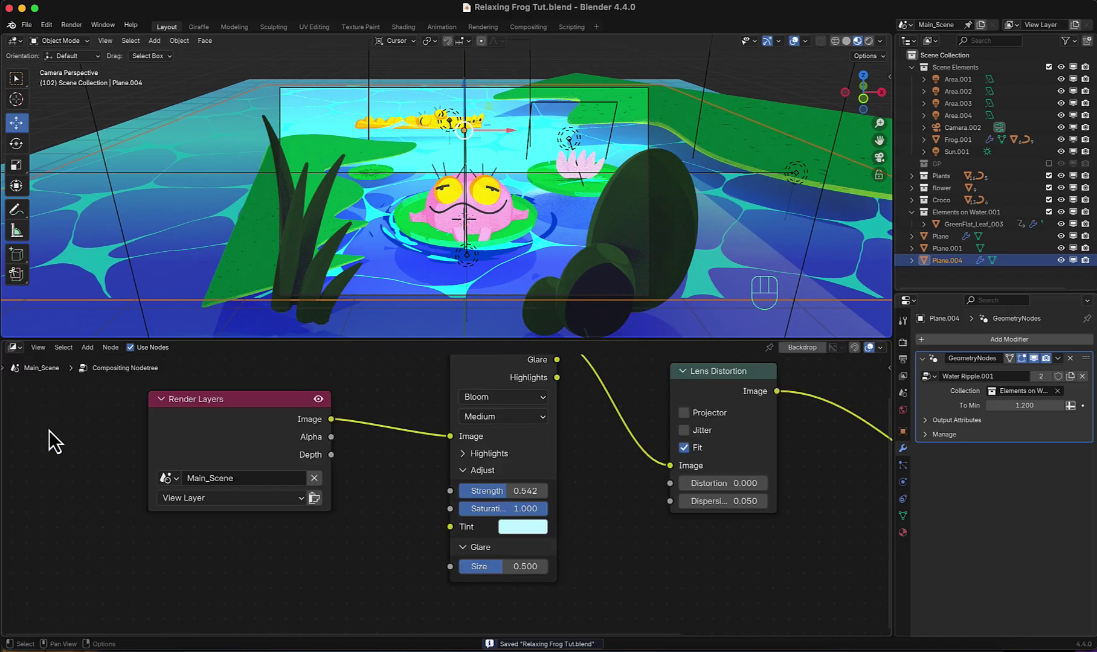
- Select the lily pad GreenFlat_Leaf_002 in the viewport and move it into Elements on Water.001
{"action": "scroll", "scroll_direction": "down", "scroll_amount": 3}
{"action": "middle_click", "coordinate": [612, 468]}
{"action": "scroll", "scroll_direction": "down", "scroll_amount": 3}
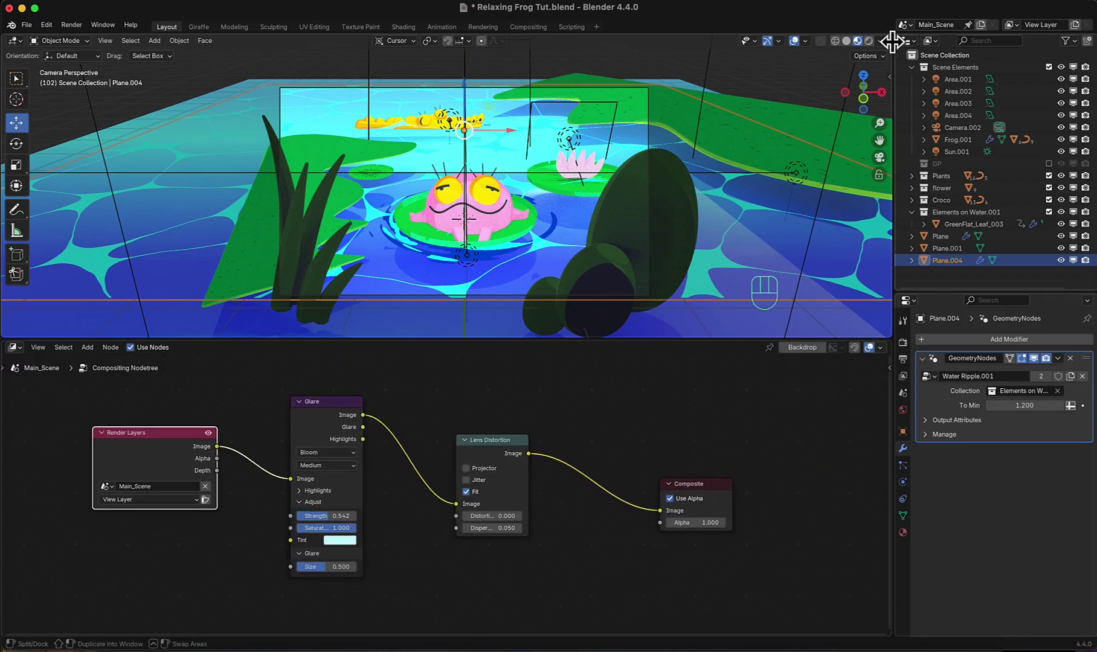
{"action": "left_click_drag", "start_coordinate": [887, 53], "coordinate": [583, 204]}
{"action": "scroll", "scroll_direction": "up", "scroll_amount": 3}
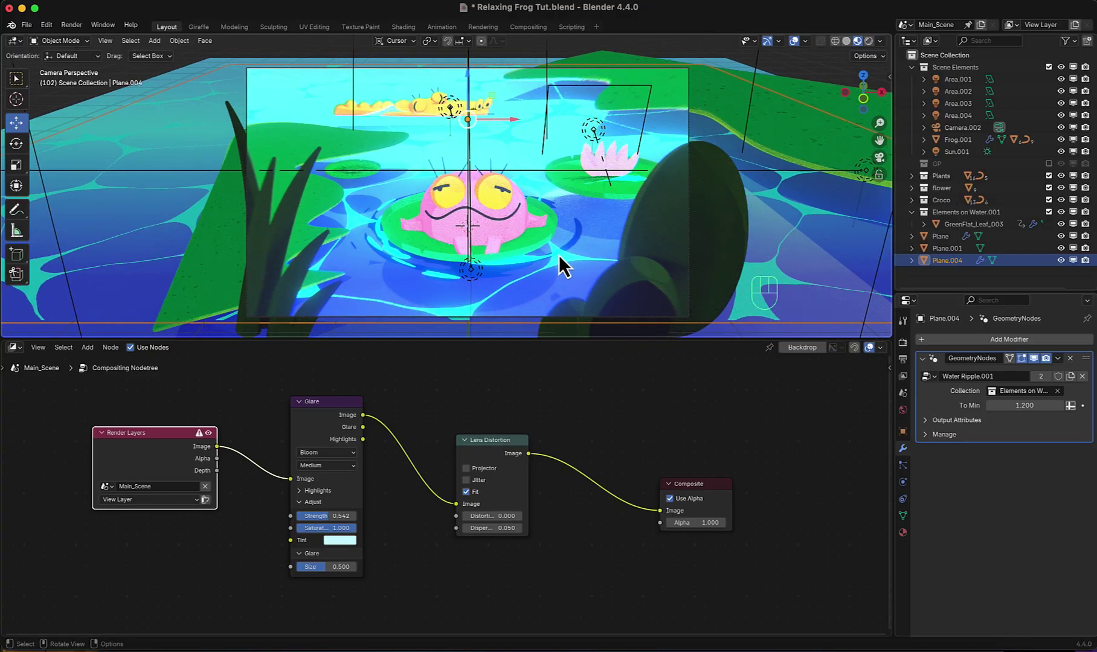
{"action": "left_click", "coordinate": [604, 203]}
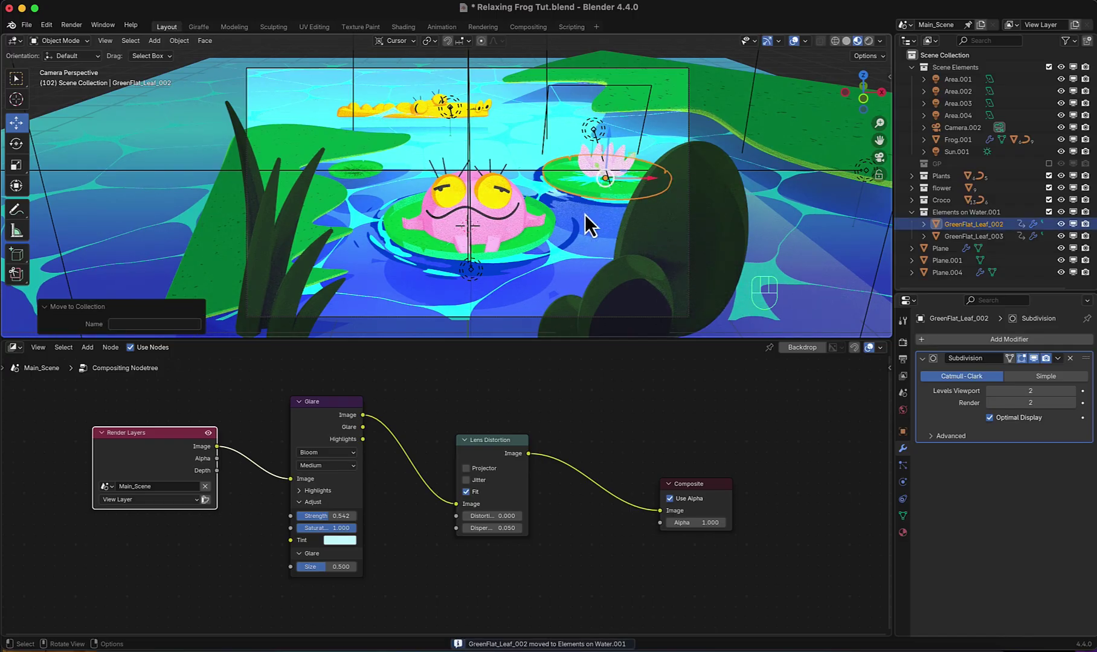
- Move Cube.042 and nearby scene objects into the Elements on Water.001 collection with M
{"action": "scroll", "scroll_direction": "up", "scroll_amount": 3}
{"action": "left_click", "coordinate": [361, 182]}
{"action": "key", "text": "m"}
{"action": "scroll", "scroll_direction": "up", "scroll_amount": 3}
{"action": "left_click_drag", "start_coordinate": [479, 92], "coordinate": [479, 93]}
{"action": "left_click", "coordinate": [477, 82]}
{"action": "key", "text": "m"}
{"action": "scroll", "scroll_direction": "down", "scroll_amount": 3}
{"action": "left_click", "coordinate": [325, 206]}
{"action": "scroll", "scroll_direction": "down", "scroll_amount": 3}
{"action": "scroll", "scroll_direction": "up", "scroll_amount": 3}
{"action": "key", "text": "m"}
- Move Grass_Plane.002 into Elements on Water.001 as well
{"action": "left_click", "coordinate": [737, 115]}
{"action": "key", "text": "m"}
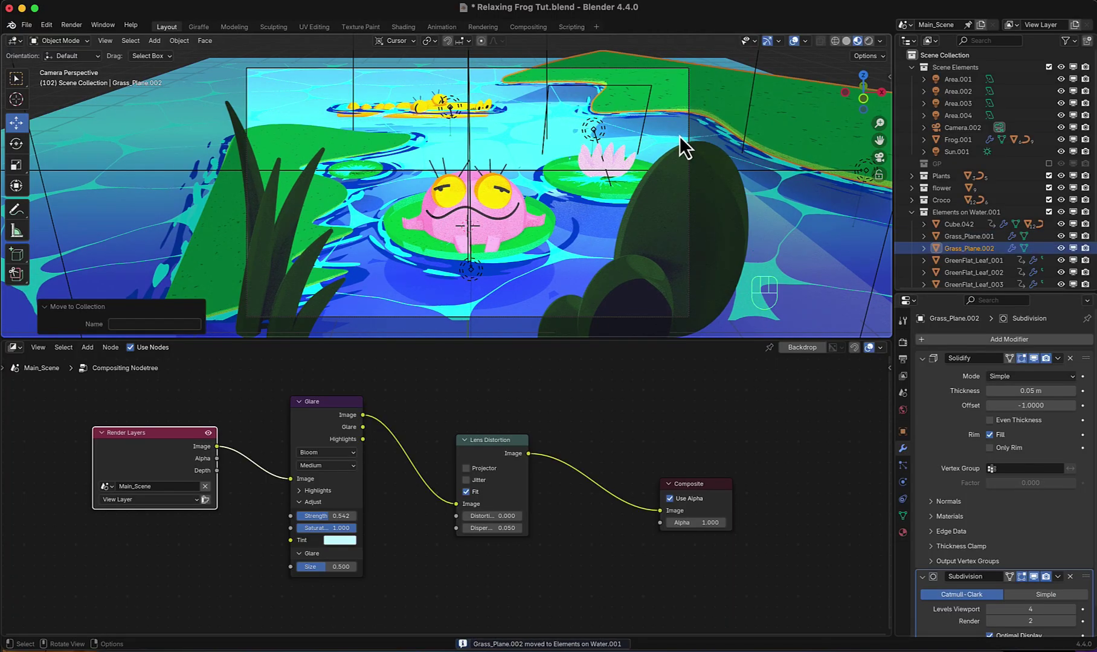
{"action": "left_click", "coordinate": [888, 53]}
{"action": "scroll", "scroll_direction": "up", "scroll_amount": 3}
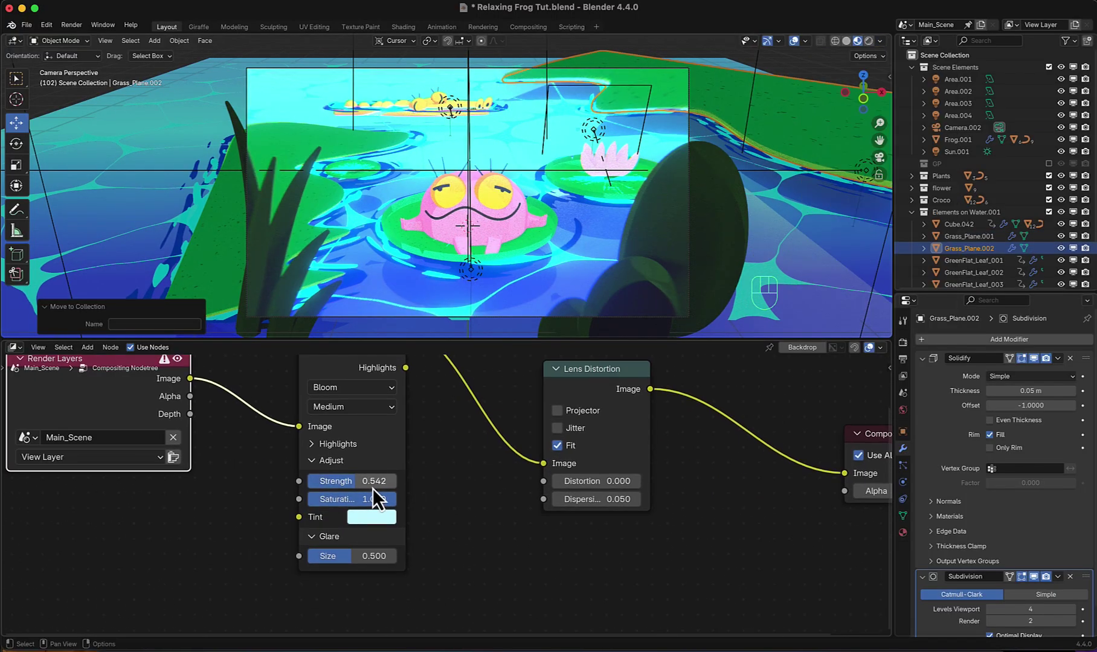
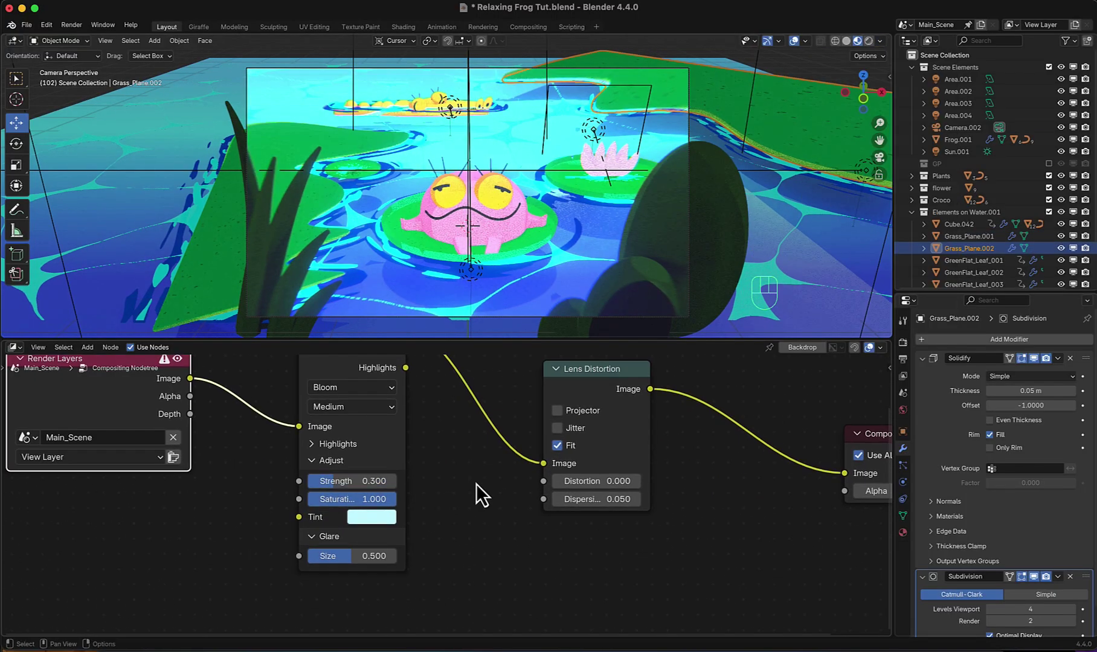
- Lower the Bloom glare Strength to 0.300 and look down on the pond to check it
{"action": "left_click", "coordinate": [504, 387]}
{"action": "scroll", "scroll_direction": "up", "scroll_amount": 3}
{"action": "scroll", "scroll_direction": "up", "scroll_amount": 3}
{"action": "left_click_drag", "start_coordinate": [441, 102], "coordinate": [448, 195]}
{"action": "scroll", "scroll_direction": "down", "scroll_amount": 3}
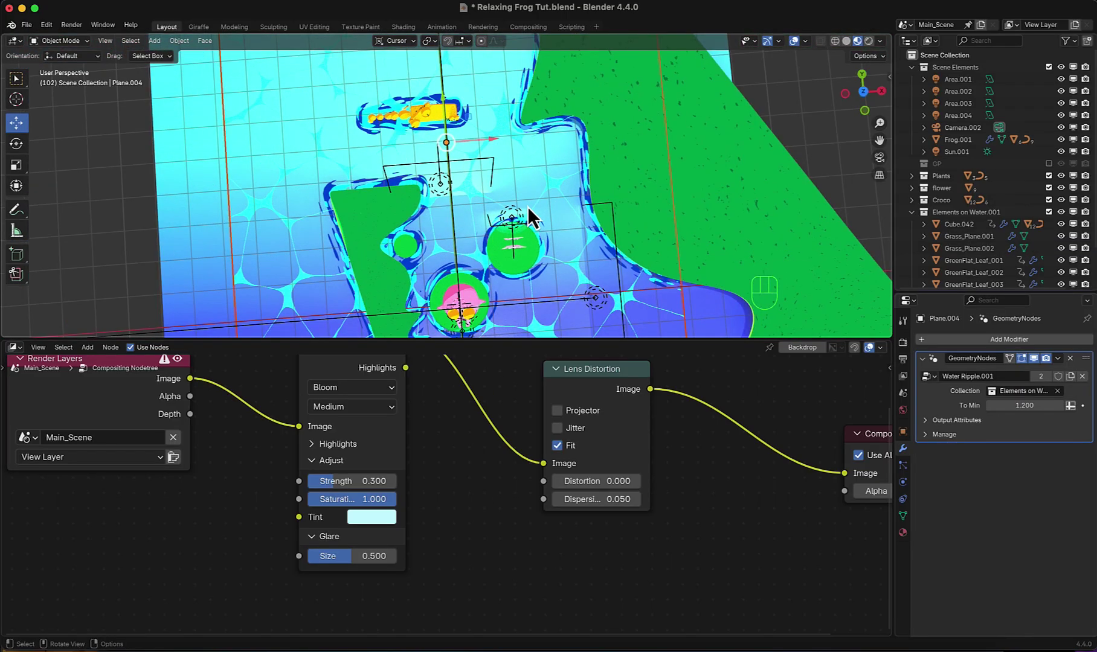
- Return to the camera view, save the pond scene, and select a collection in the Outliner
{"action": "key", "text": "KP_0"}
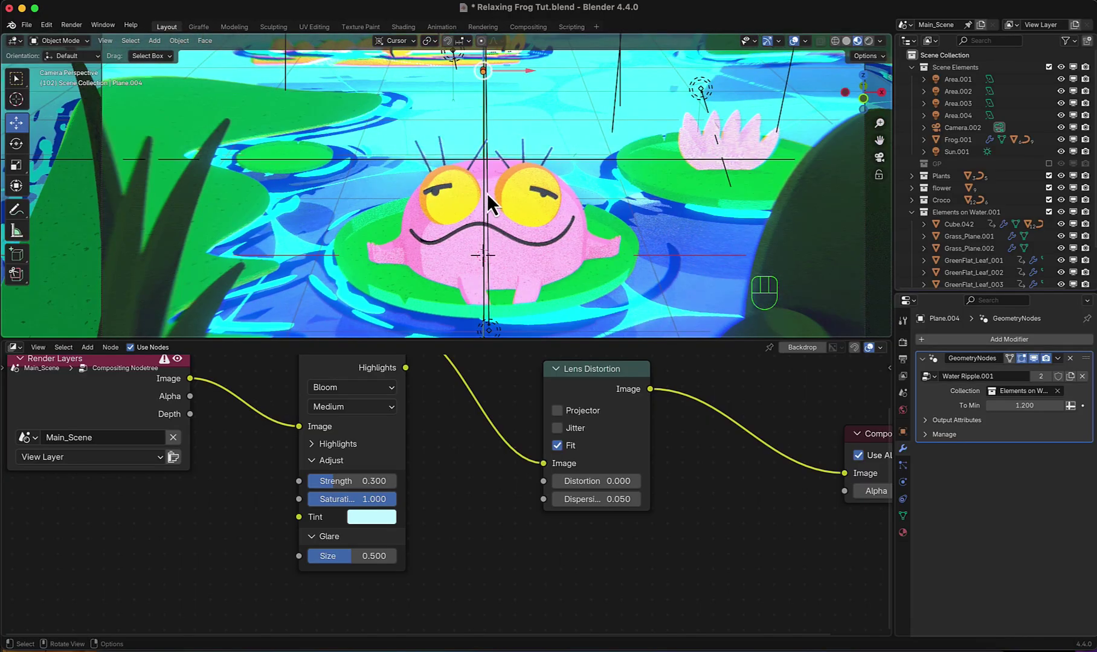
{"action": "scroll", "scroll_direction": "down", "scroll_amount": 3}
{"action": "middle_click", "coordinate": [543, 183]}
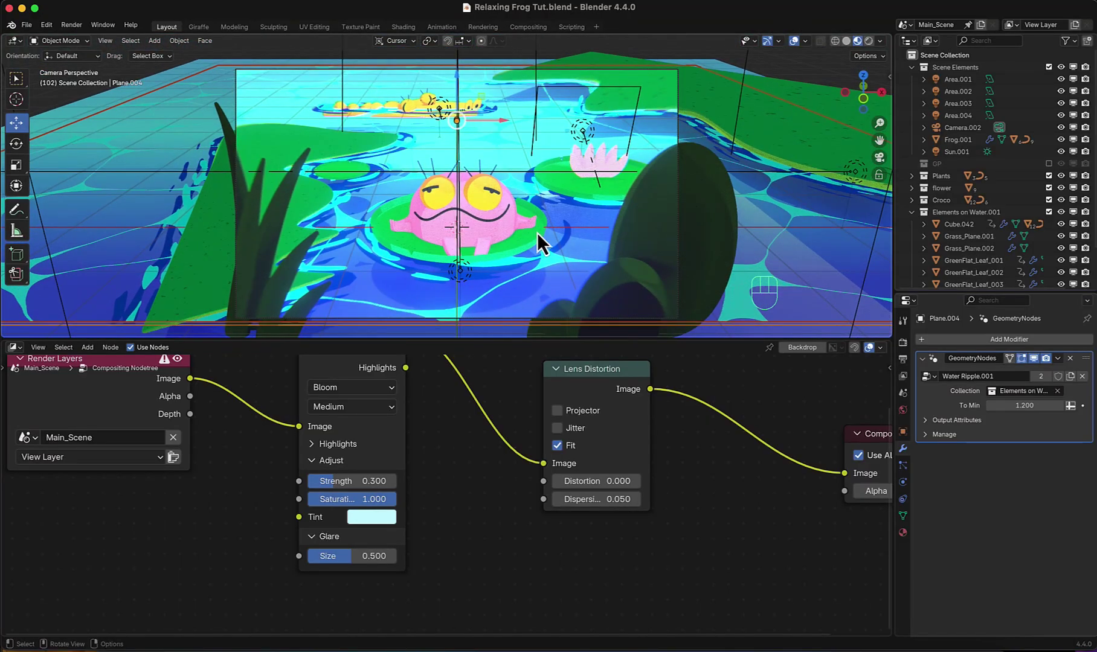
{"action": "left_click", "coordinate": [943, 175]}
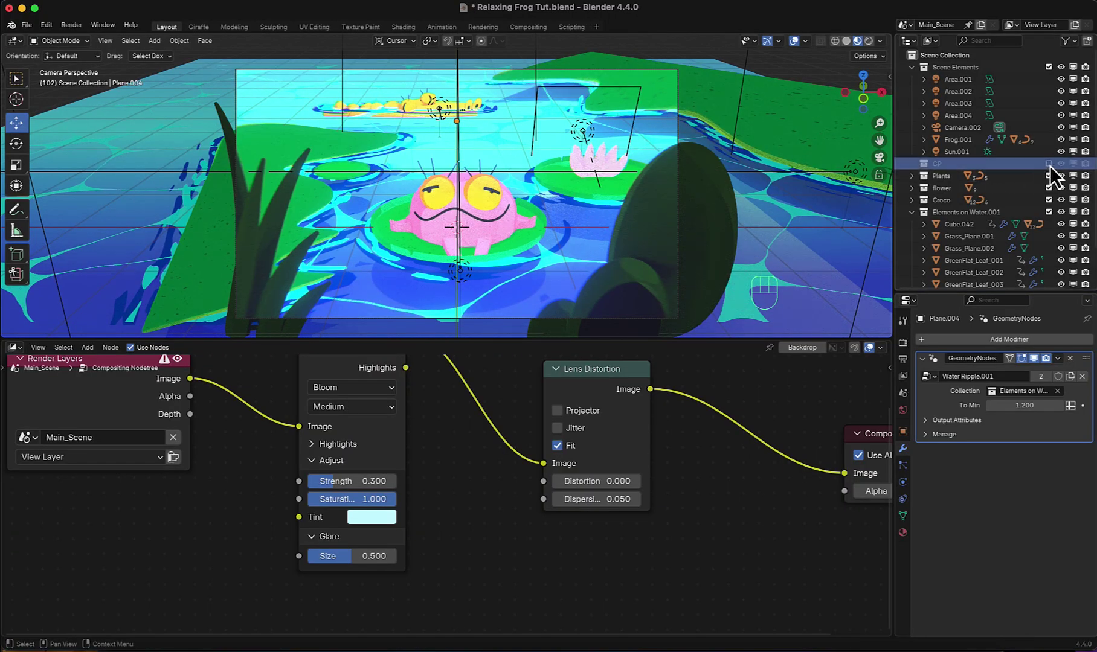